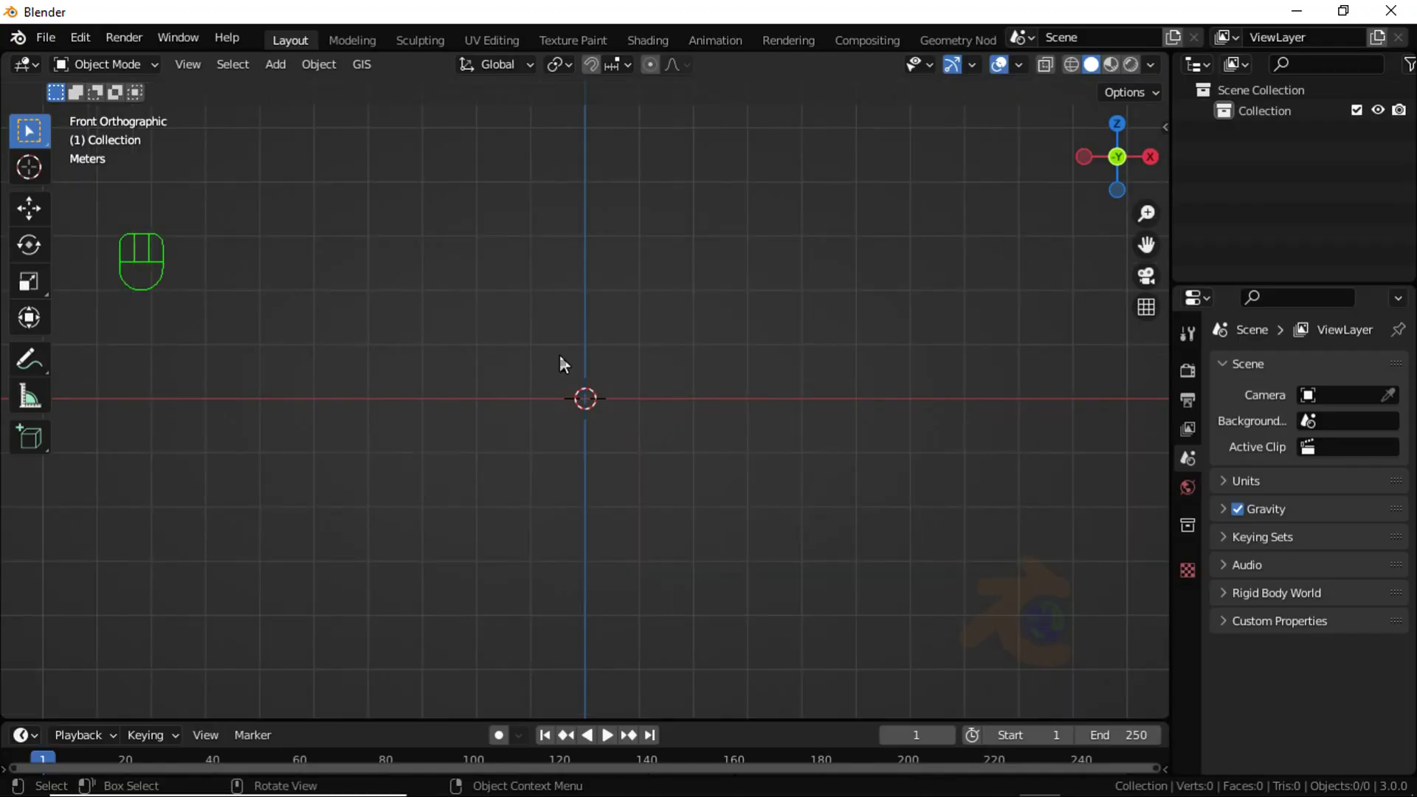
Step: Add a cylinder mesh and scale it down to column size
{"action": "key", "text": "shift+a"}
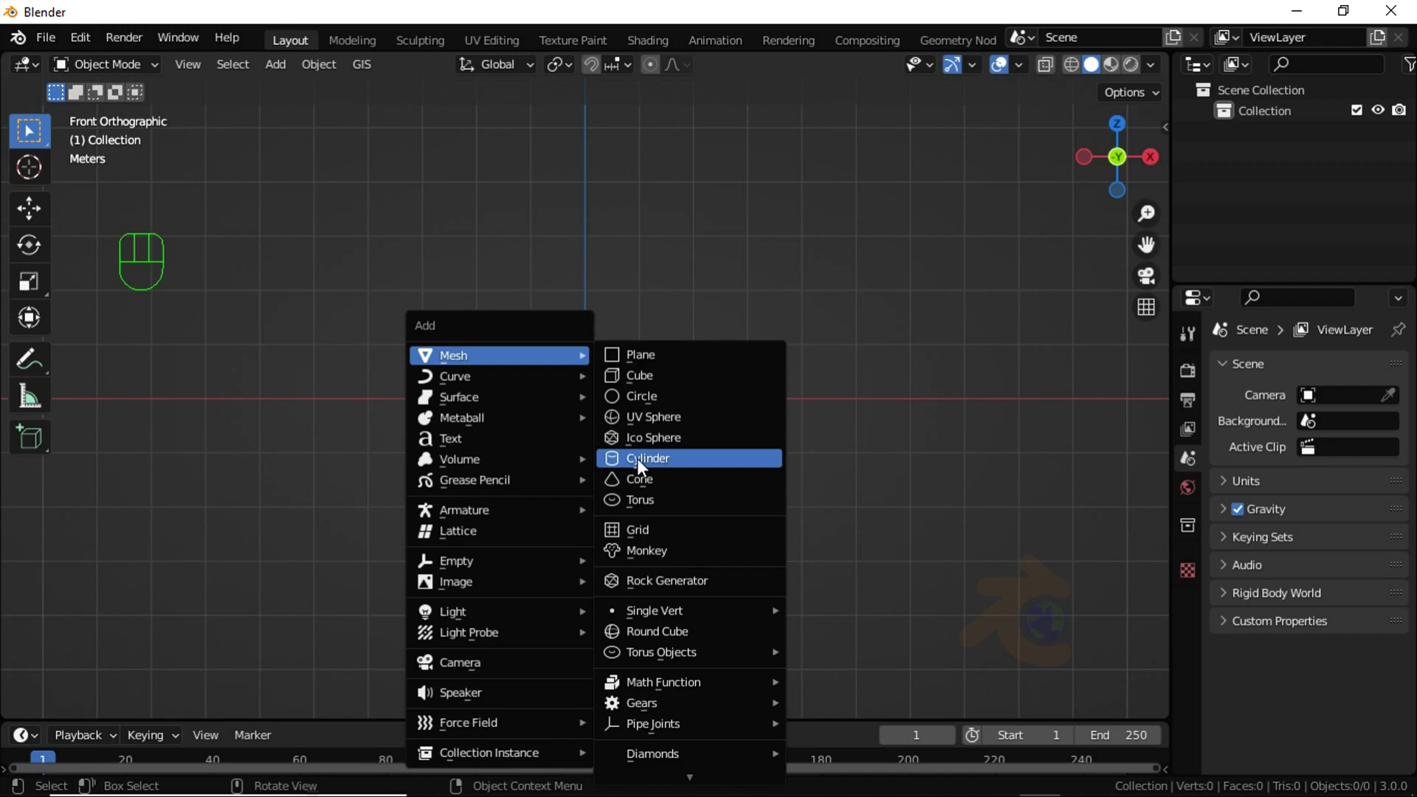
{"action": "key", "text": "Tab"}
{"action": "key", "text": "s"}
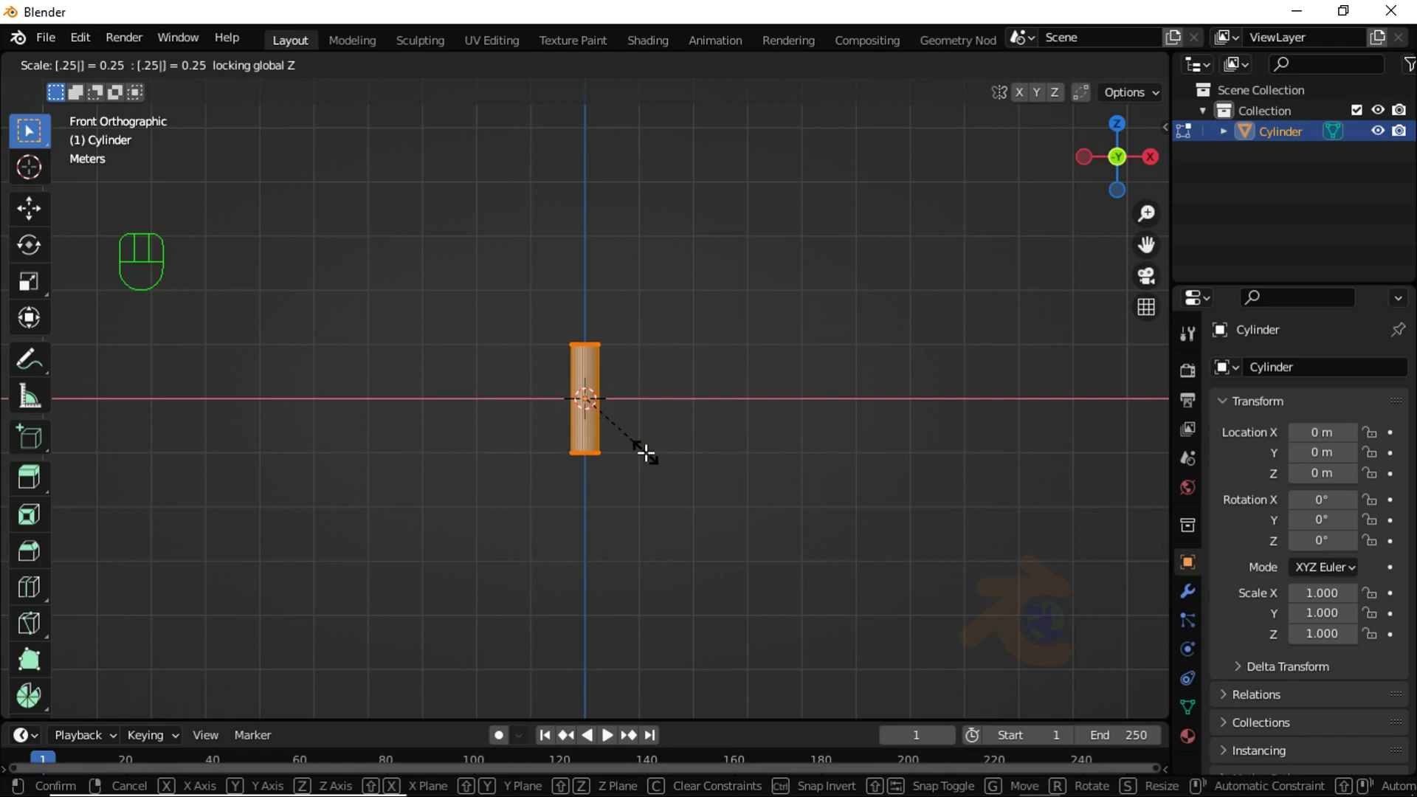
{"action": "key", "text": "Tab"}
Step: Duplicate the cylinder to 1 m and -1 m on X, then select all three
{"action": "key", "text": "shift+d"}
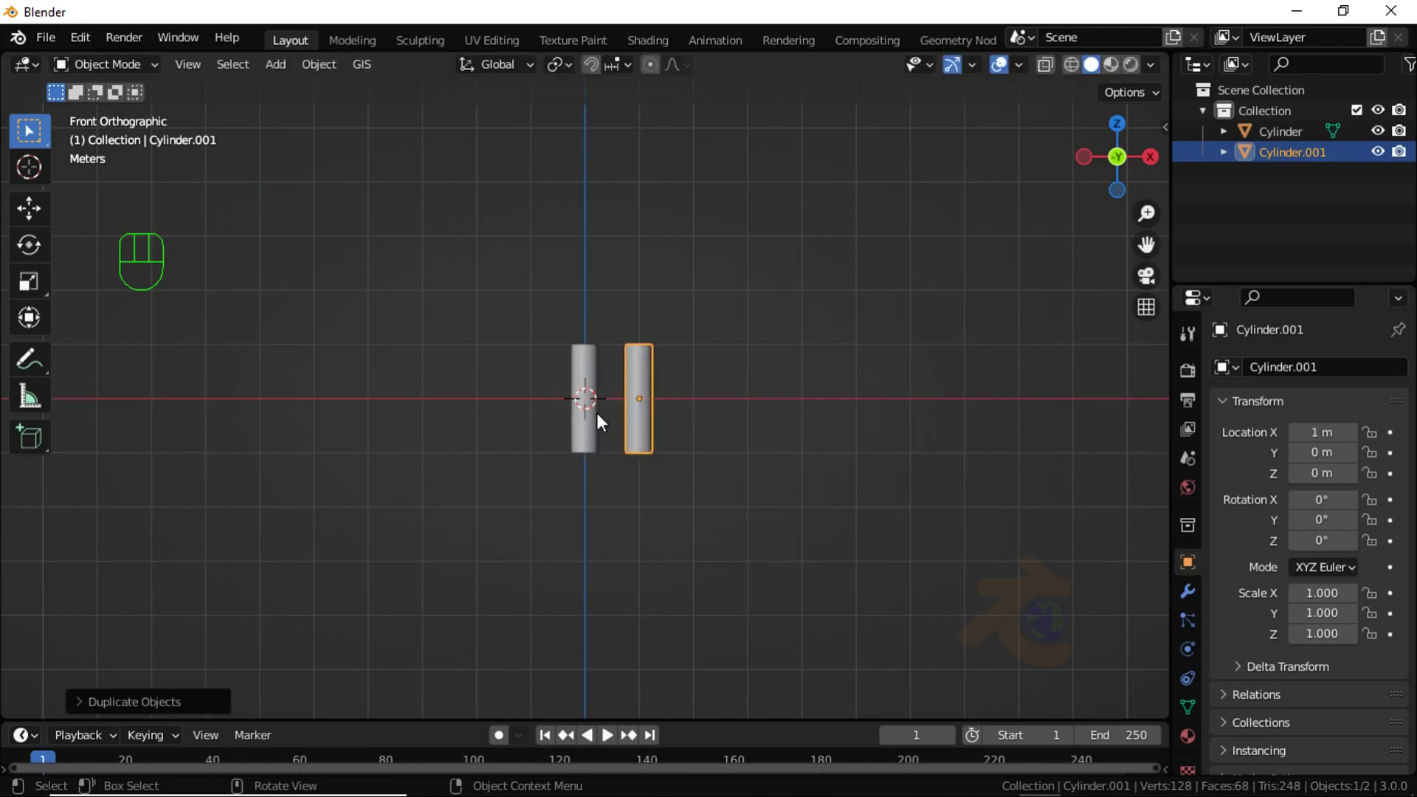
{"action": "left_click", "coordinate": [600, 417]}
{"action": "key", "text": "shift+d"}
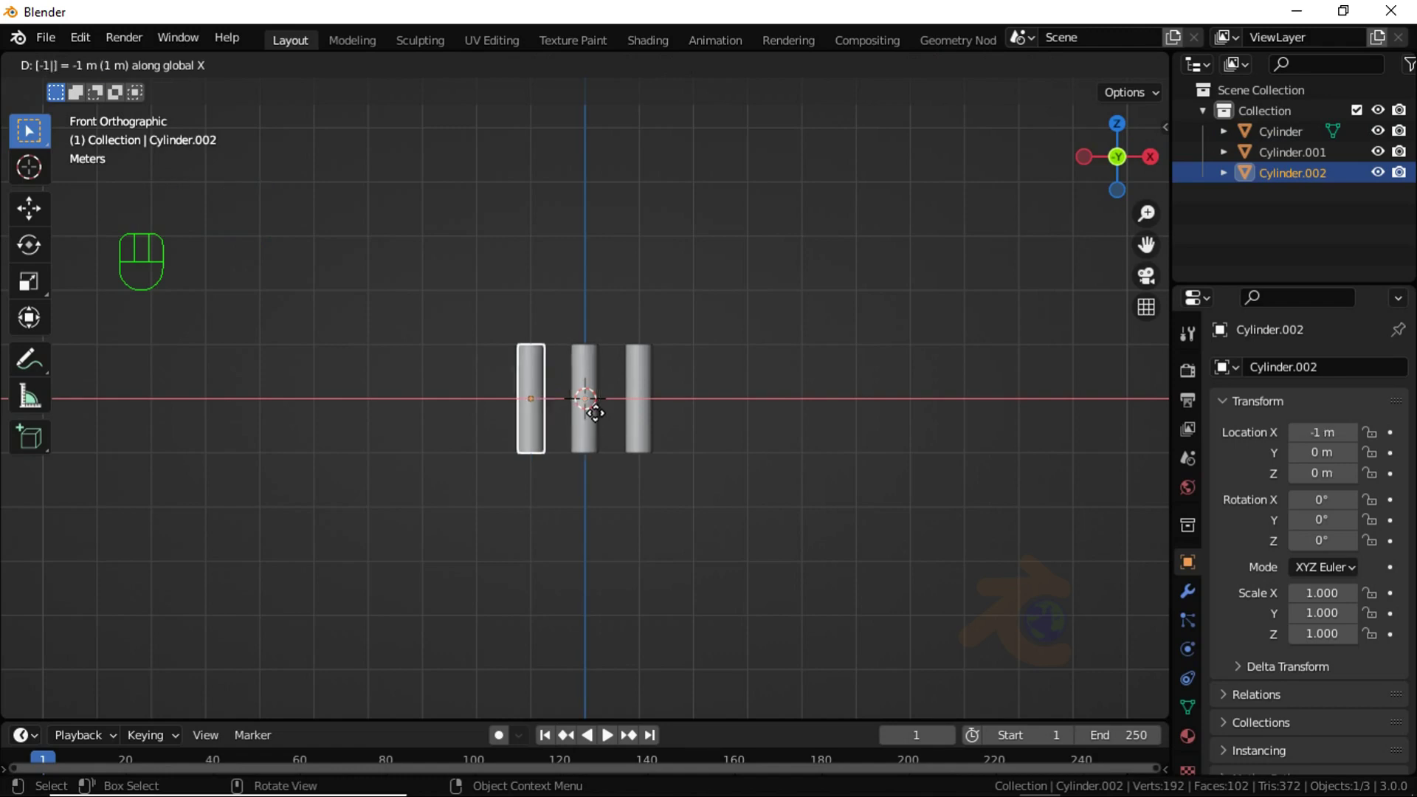
{"action": "left_click", "coordinate": [600, 417]}
{"action": "left_click", "coordinate": [620, 378]}
Step: Shade the three cylinders smooth with Auto Smooth at 30°, then select the middle one
{"action": "right_click", "coordinate": [884, 276]}
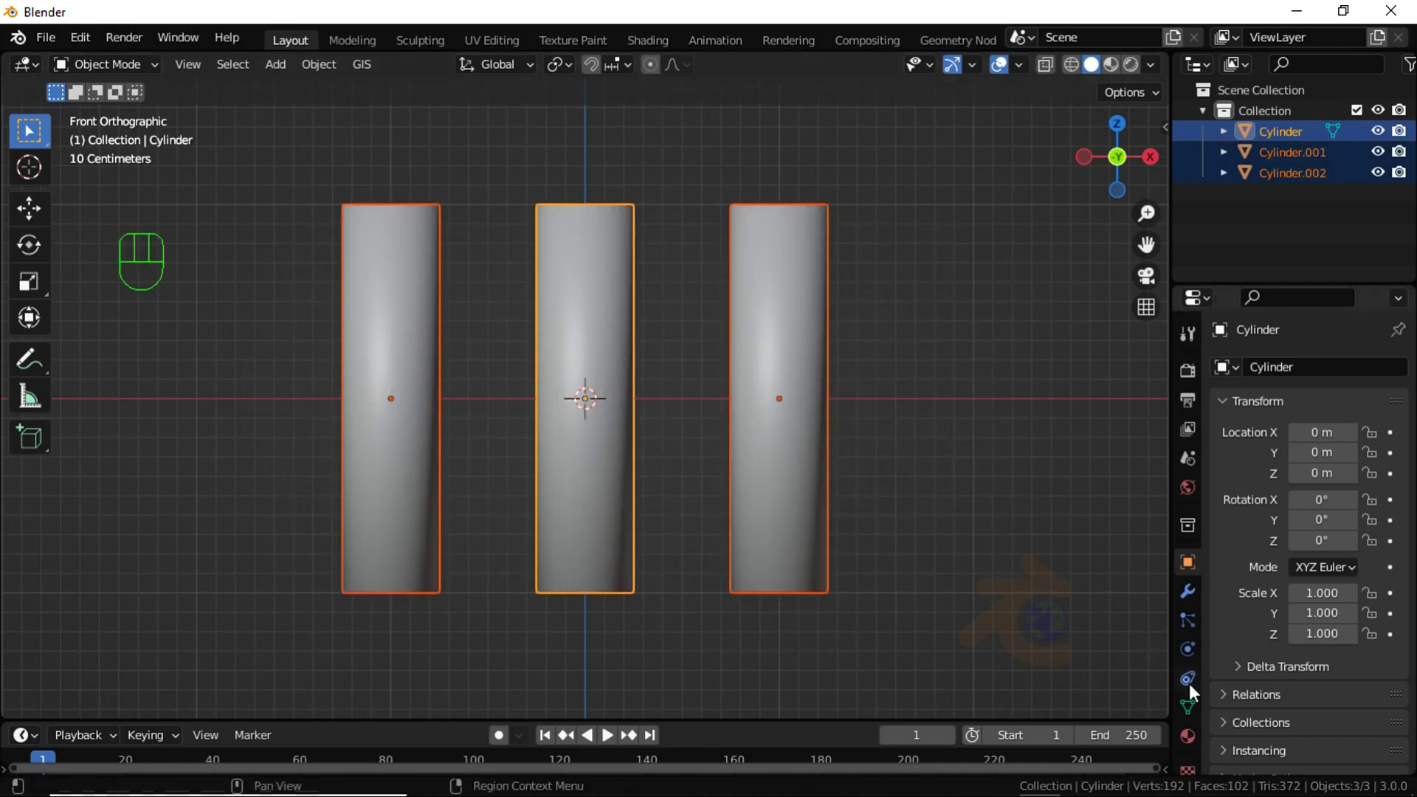
{"action": "left_click", "coordinate": [1197, 698]}
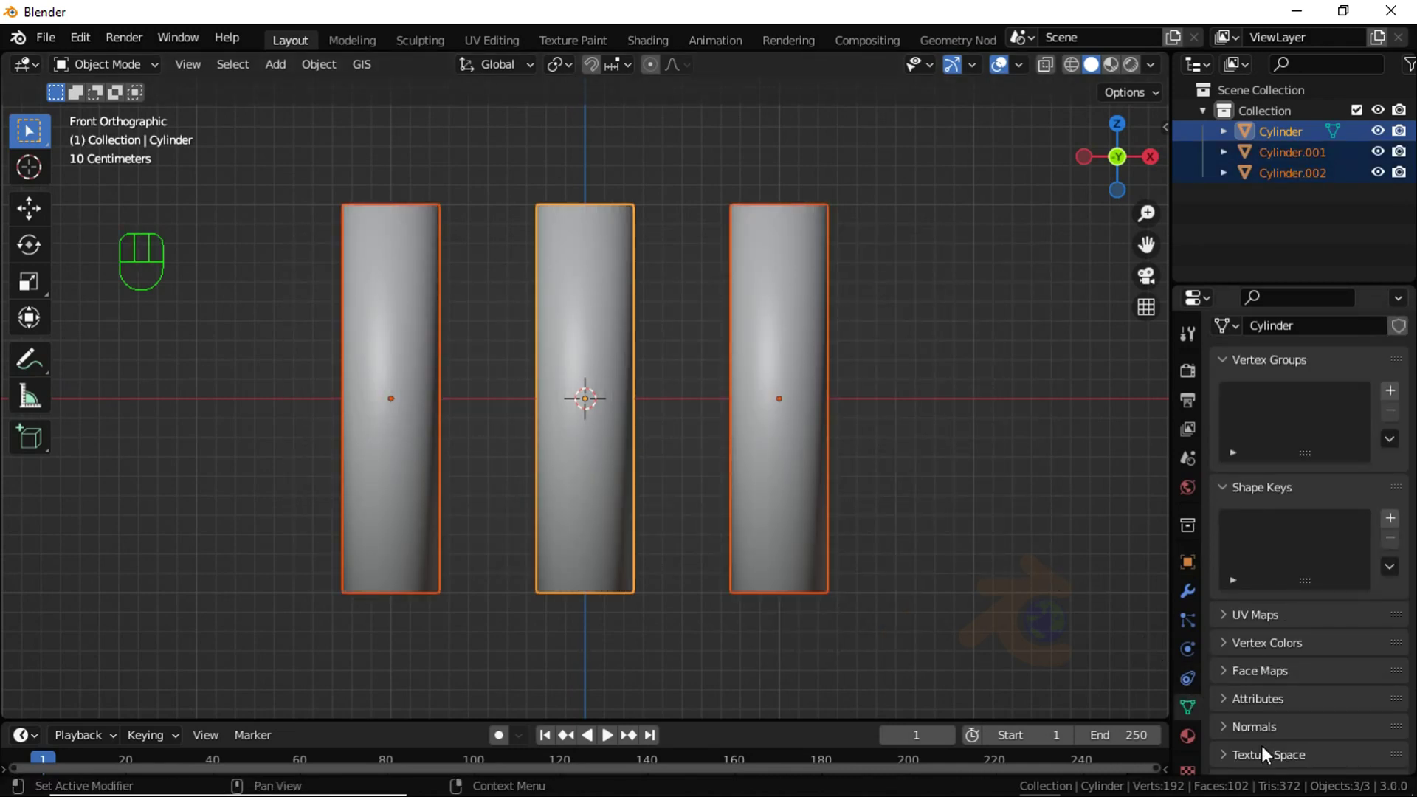
{"action": "left_click", "coordinate": [1260, 743]}
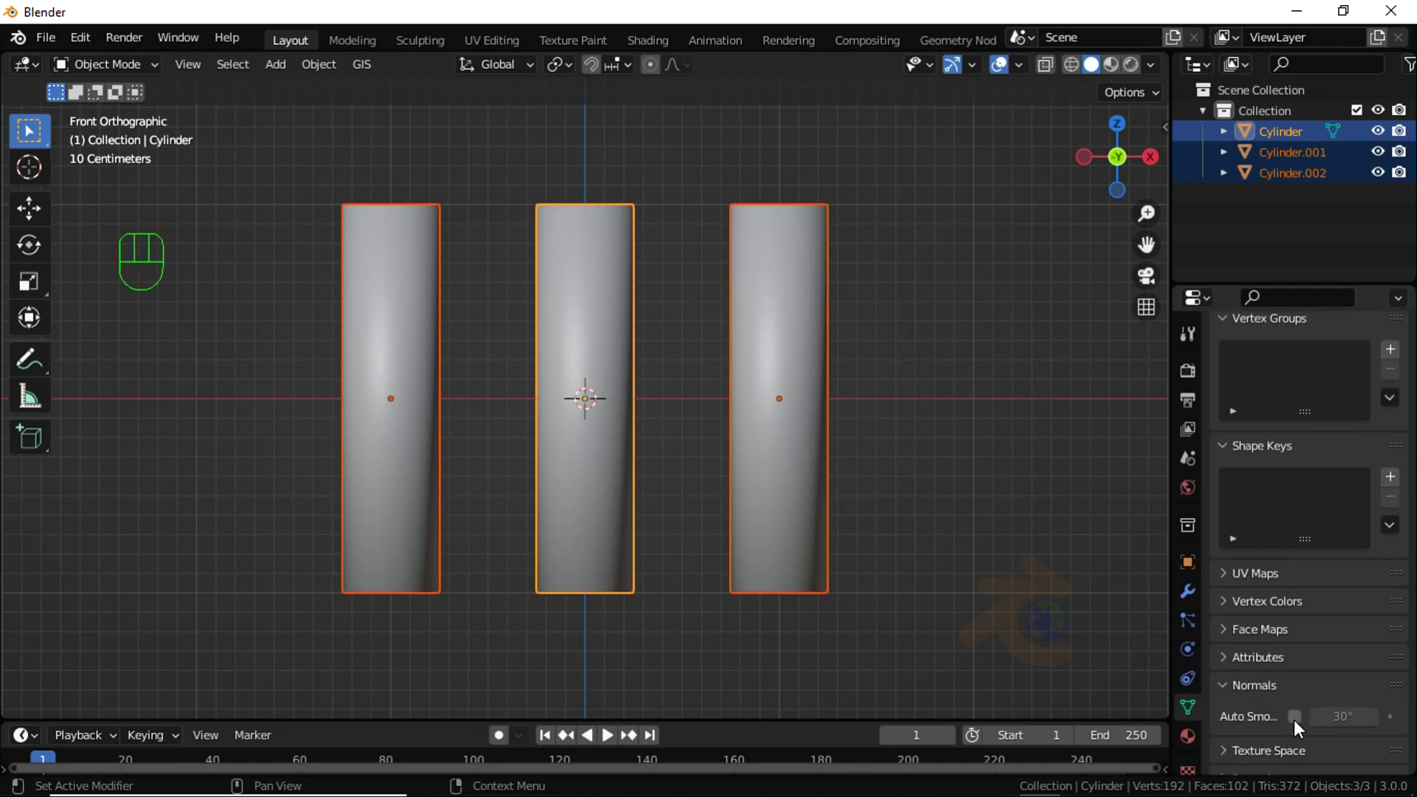
{"action": "left_click", "coordinate": [1304, 723]}
{"action": "left_click_drag", "start_coordinate": [1300, 732], "coordinate": [1225, 626]}
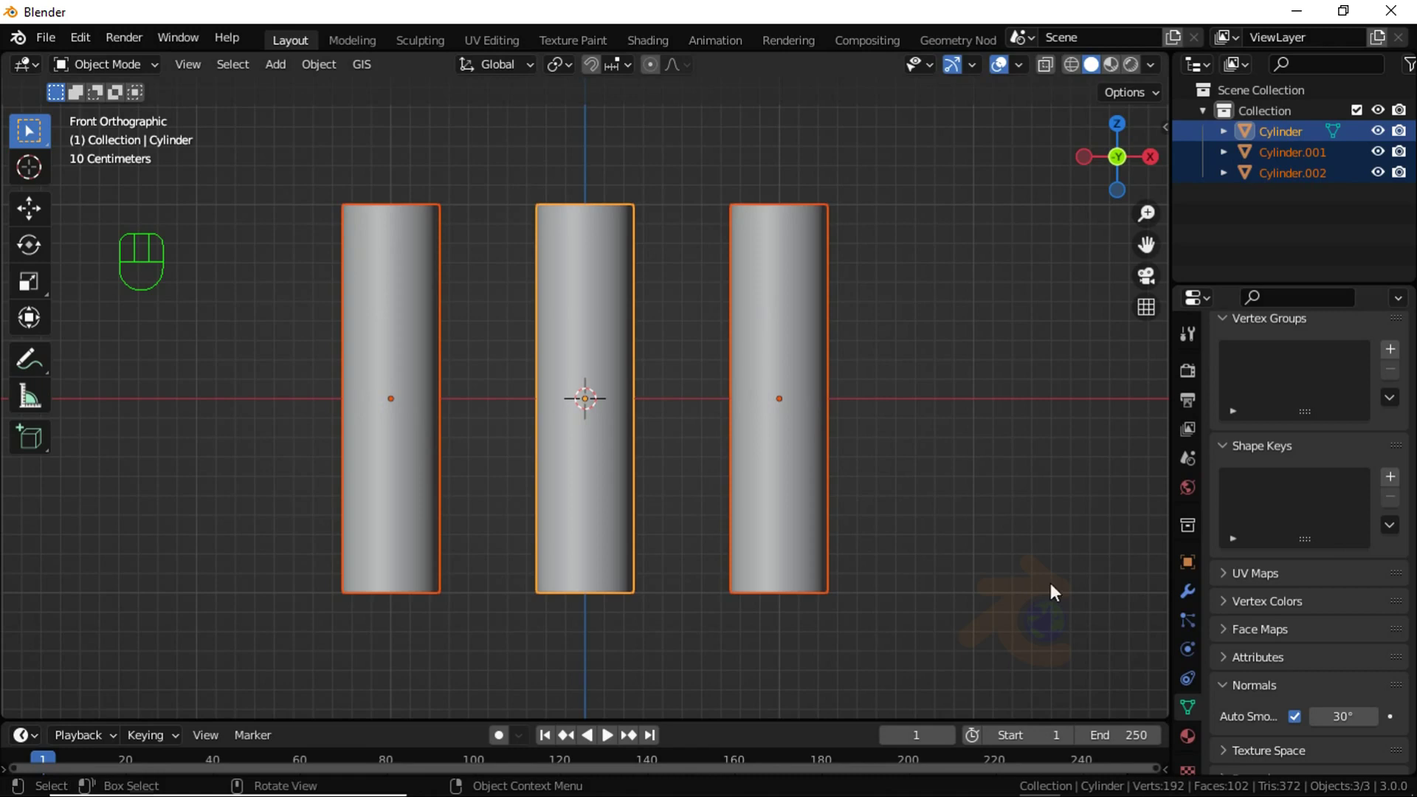
{"action": "left_click", "coordinate": [1021, 557]}
{"action": "left_click", "coordinate": [624, 466]}
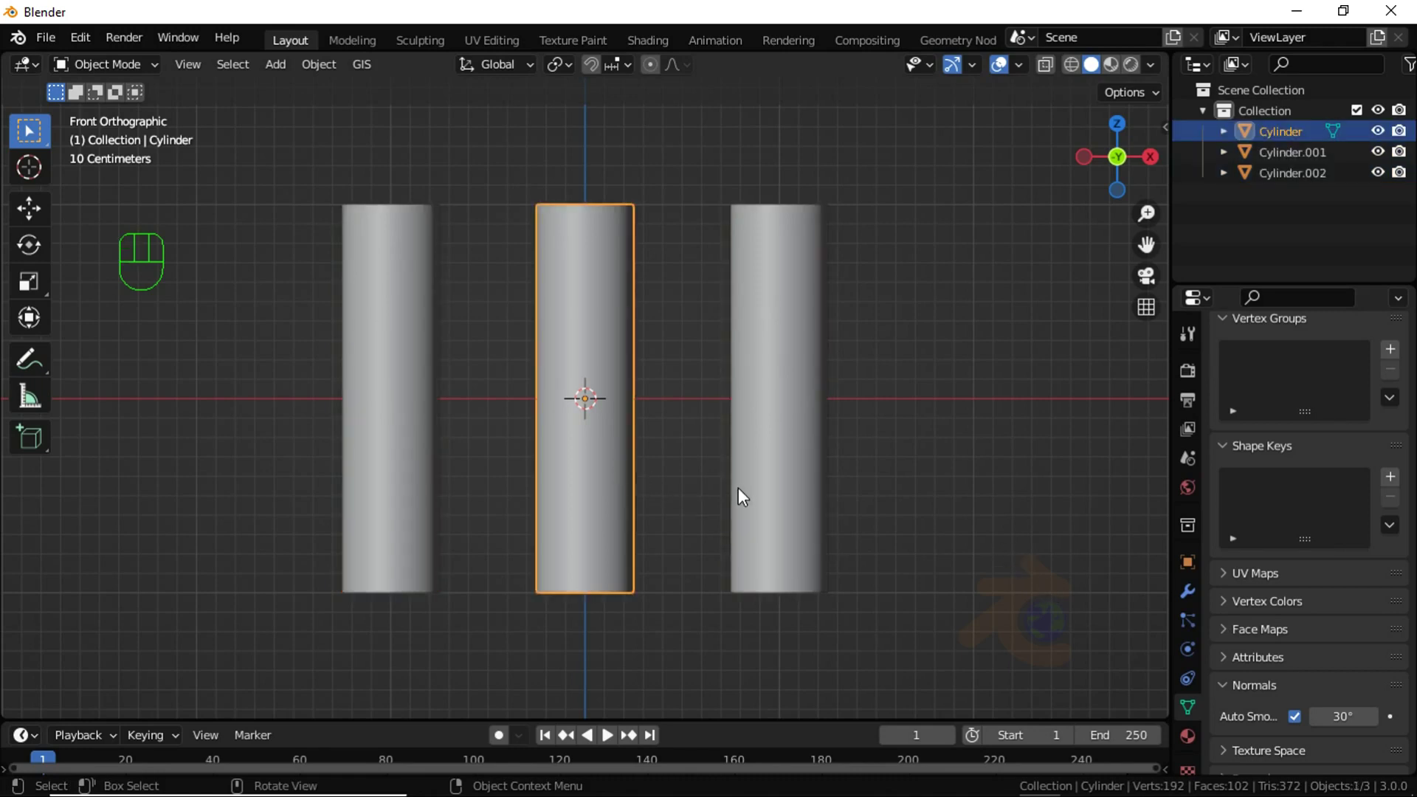
Step: Scale the middle cylinder thinner and shorter on Z, then select both outer cylinders
{"action": "key", "text": "Tab"}
{"action": "key", "text": "s"}
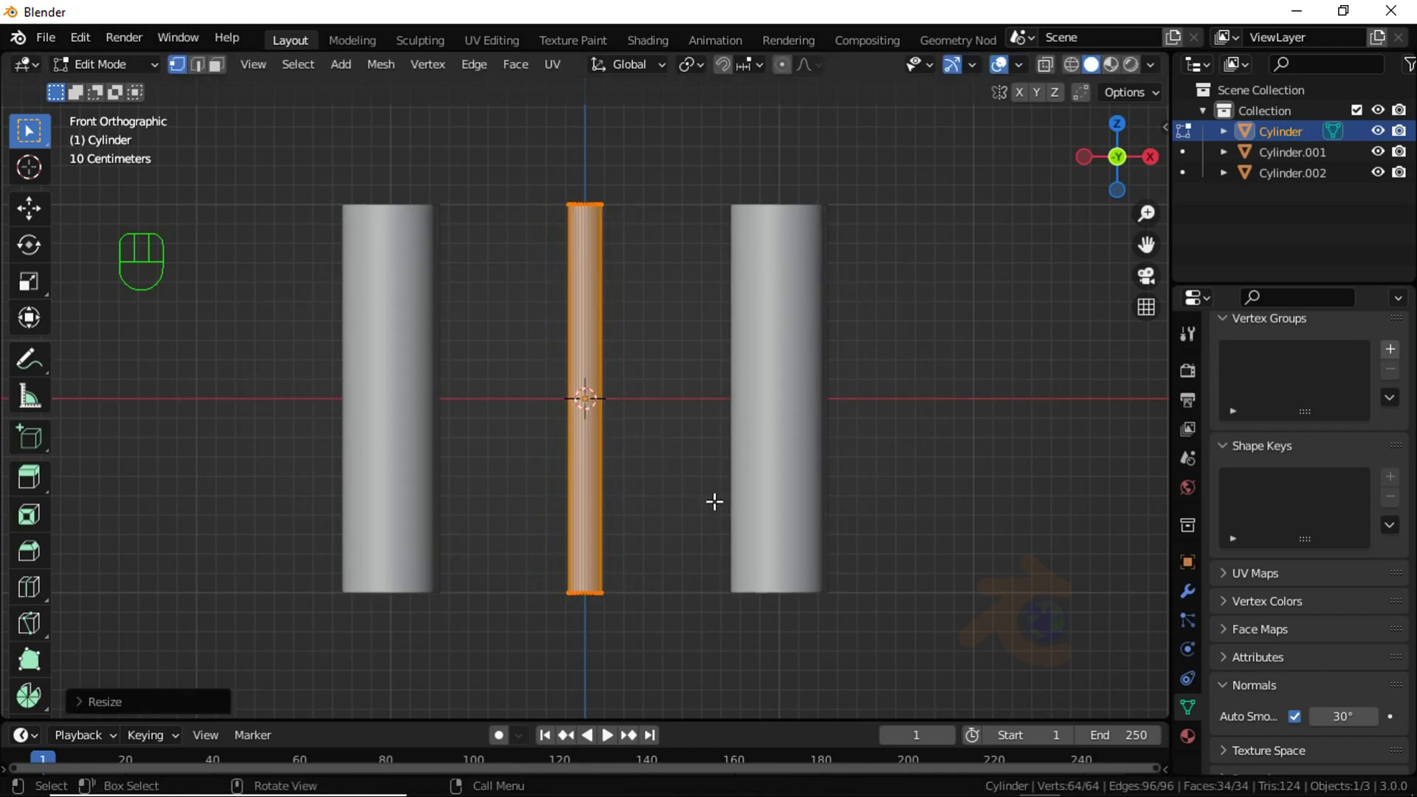
{"action": "key", "text": "s"}
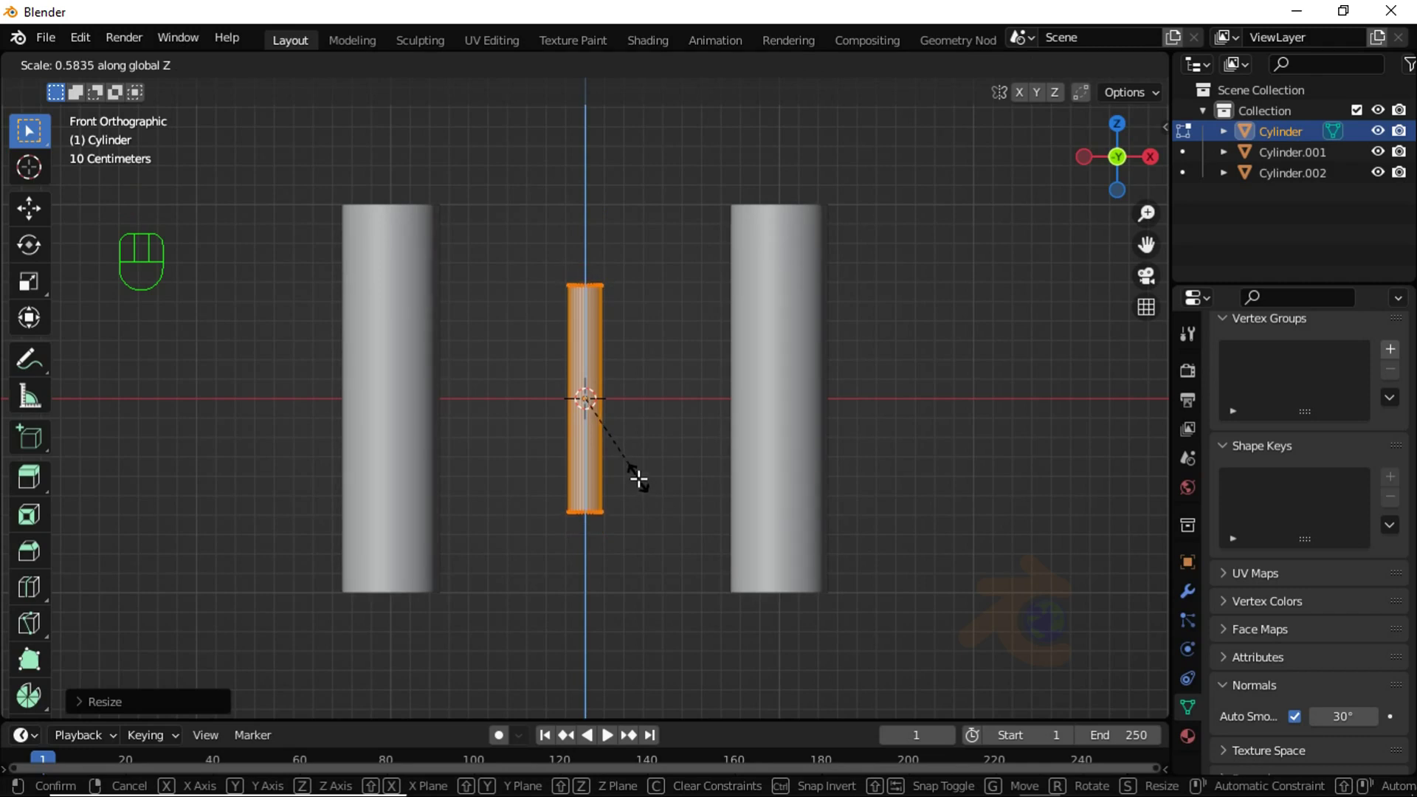
{"action": "key", "text": "Tab"}
{"action": "left_click", "coordinate": [793, 545]}
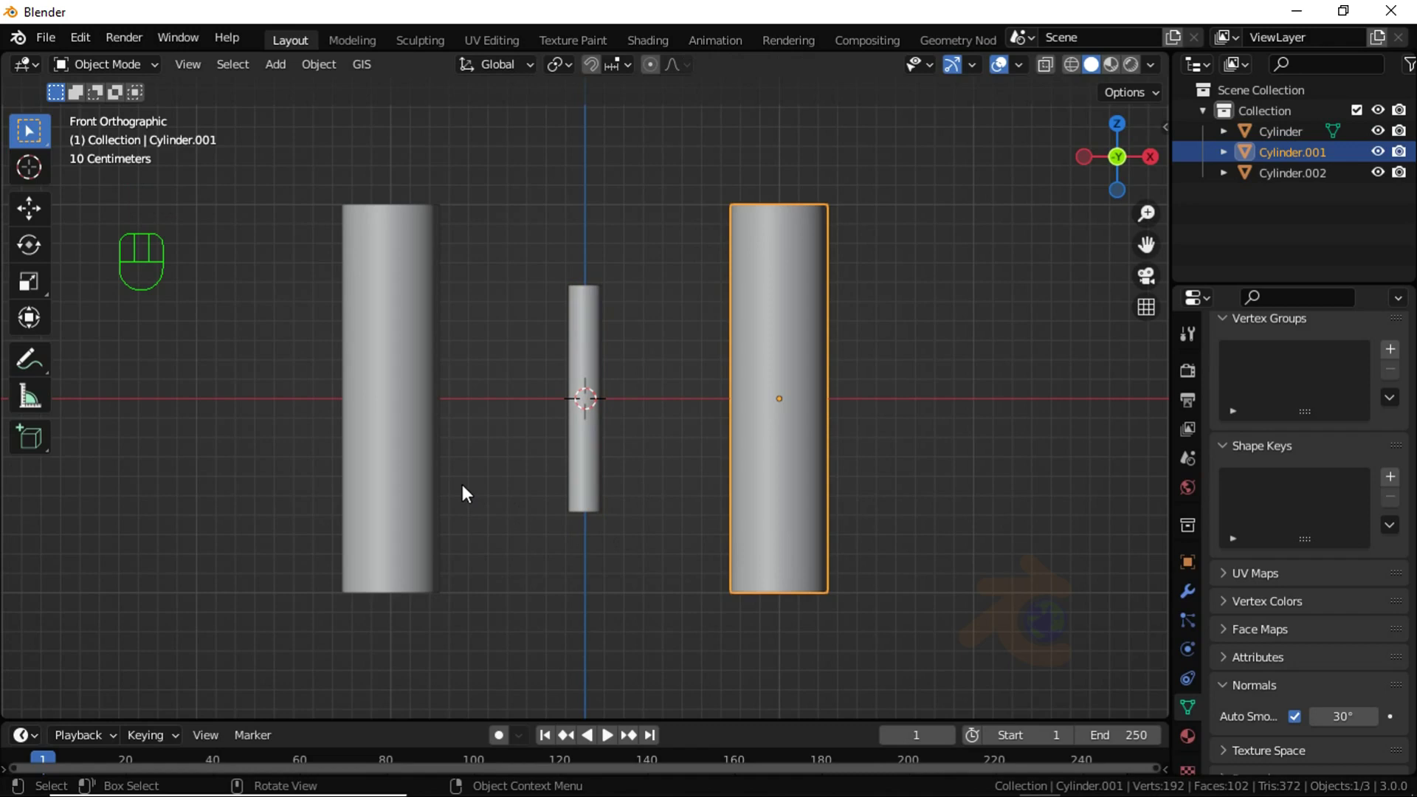
{"action": "left_click", "coordinate": [426, 460]}
Step: Loop cut each outer cylinder horizontally and move the loops down near the bases
{"action": "key", "text": "Tab"}
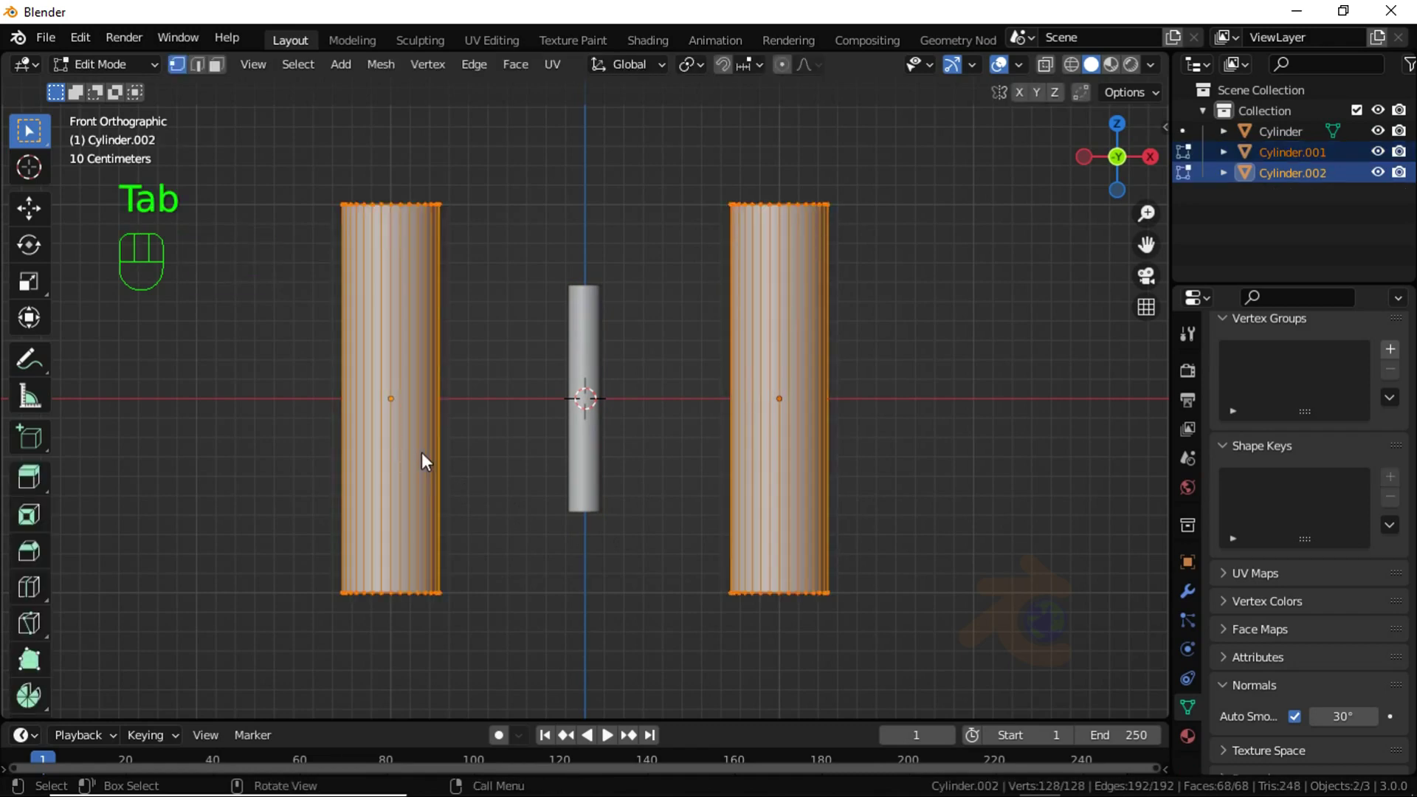
{"action": "key", "text": "ctrl+r"}
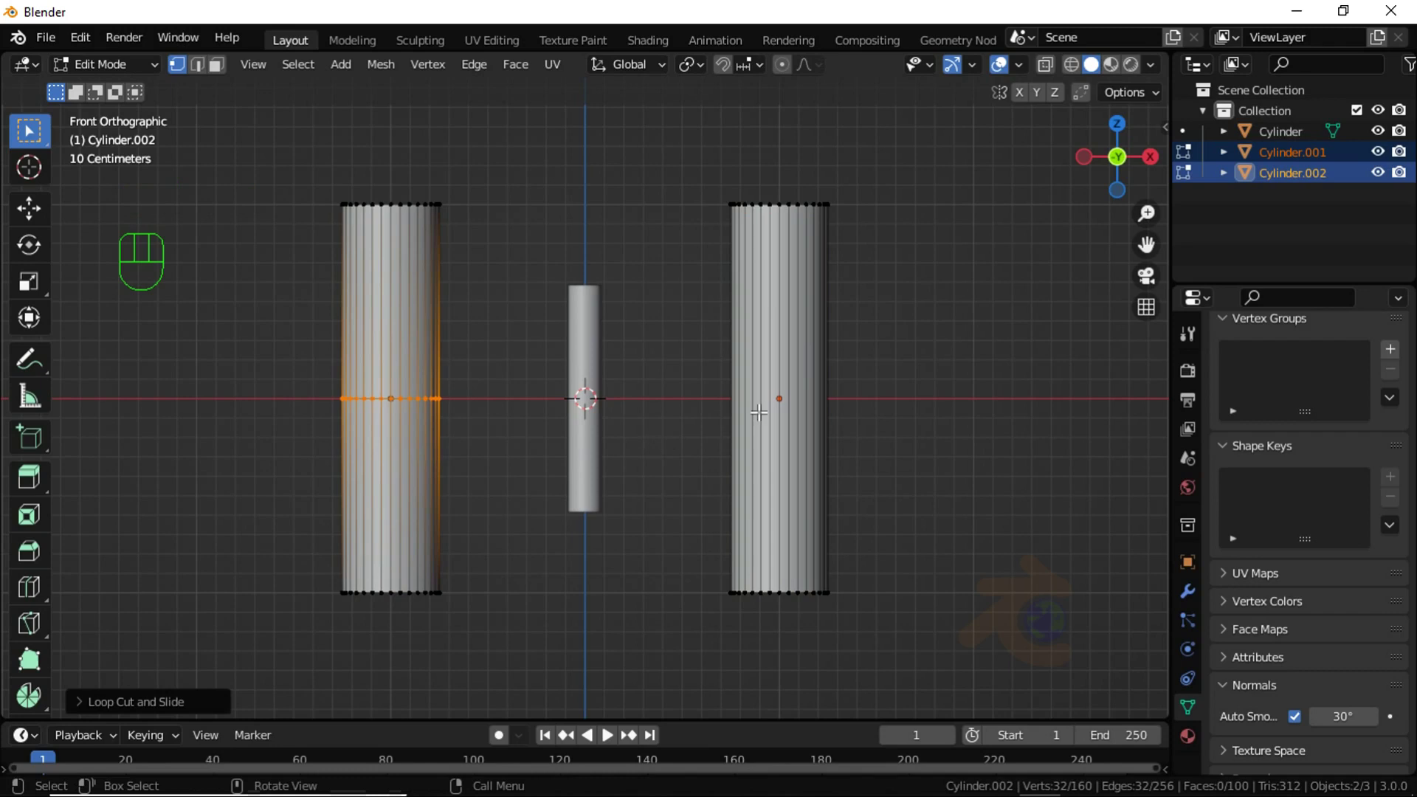
{"action": "key", "text": "ctrl+r"}
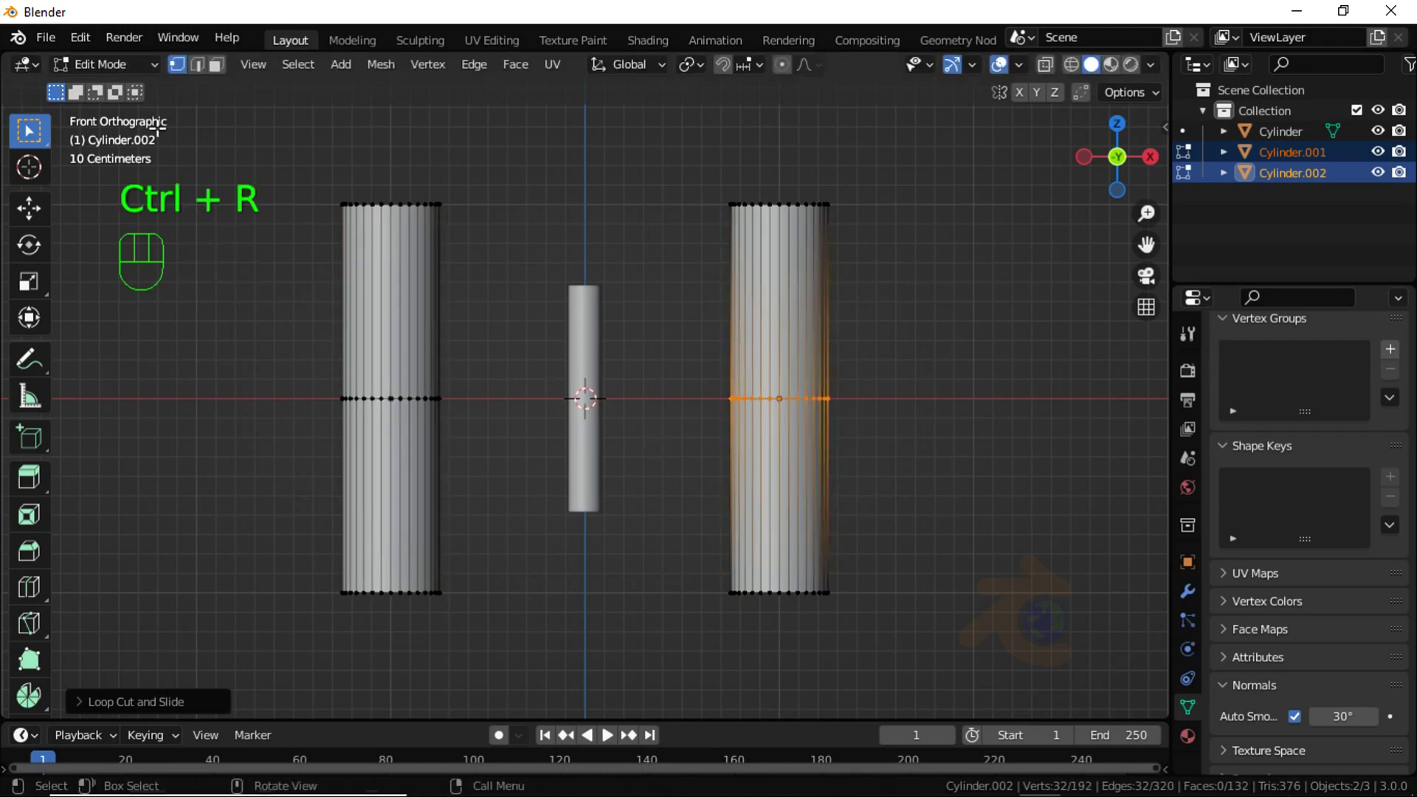
{"action": "left_click", "coordinate": [213, 80]}
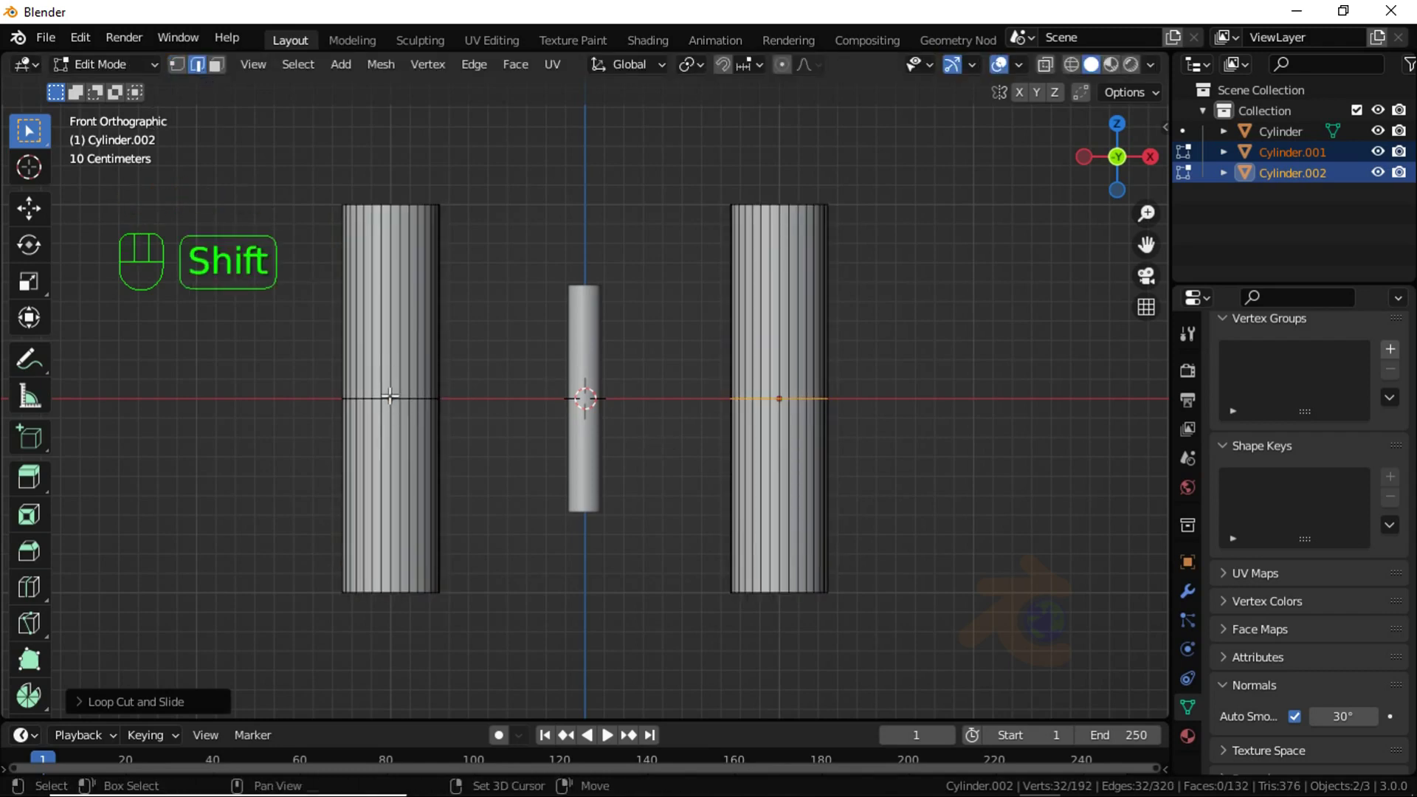
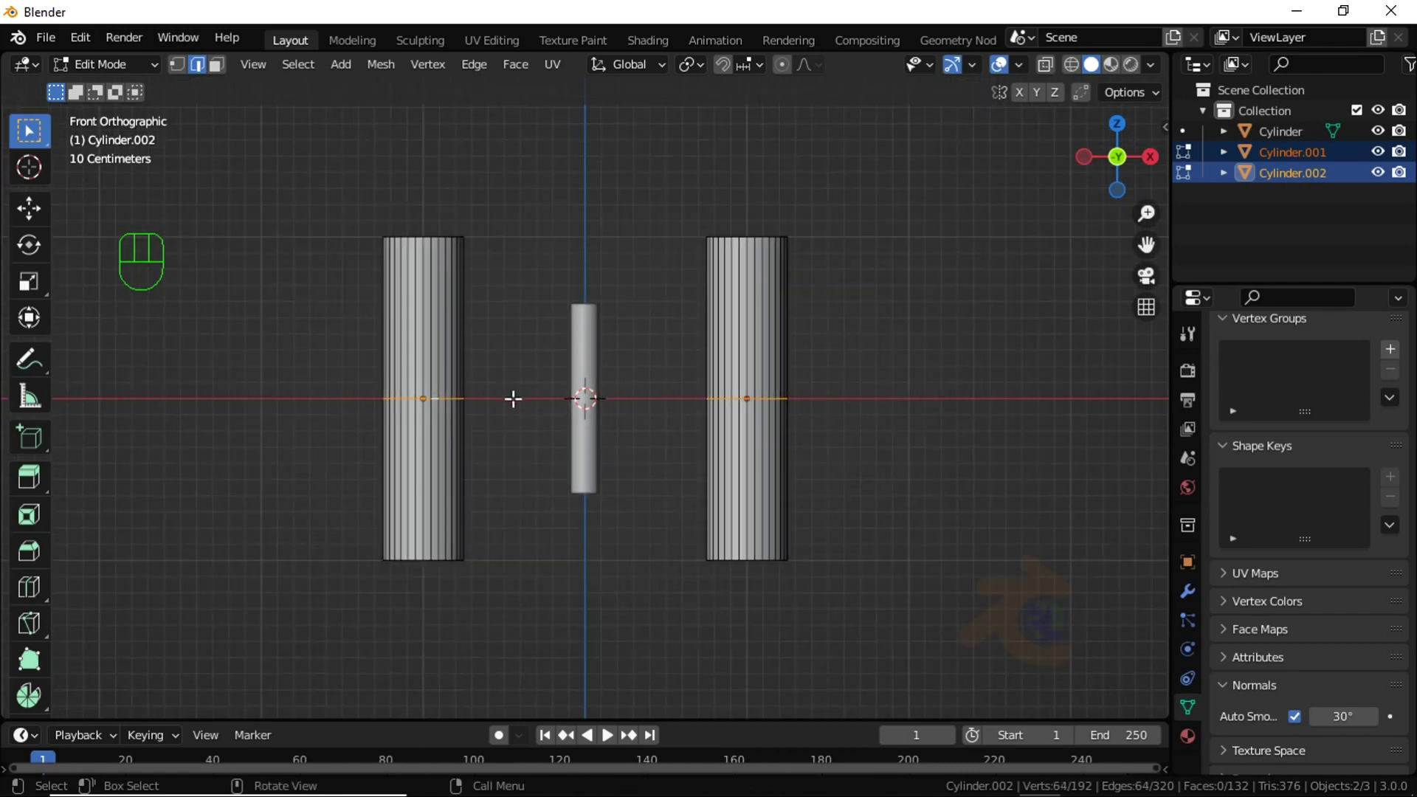
{"action": "key", "text": "g"}
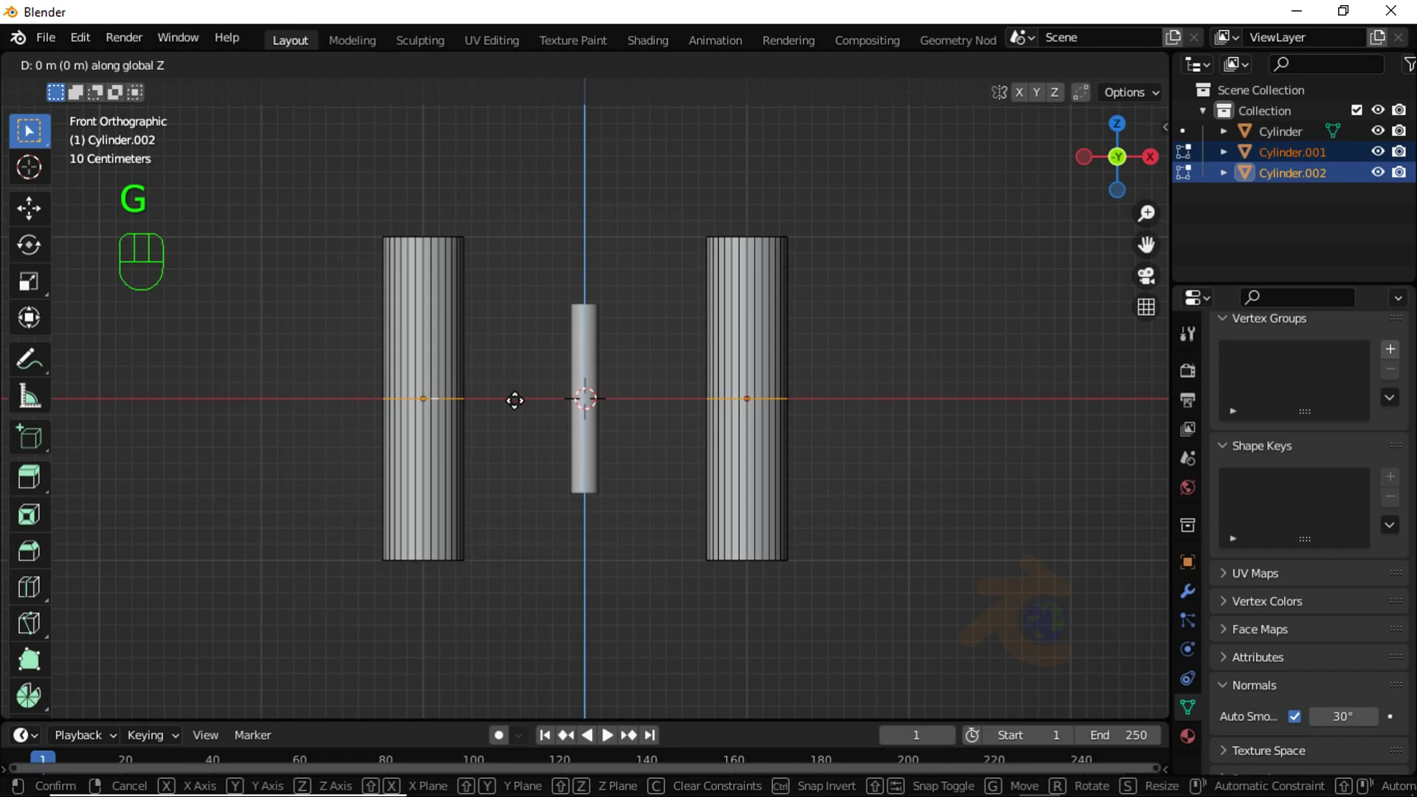
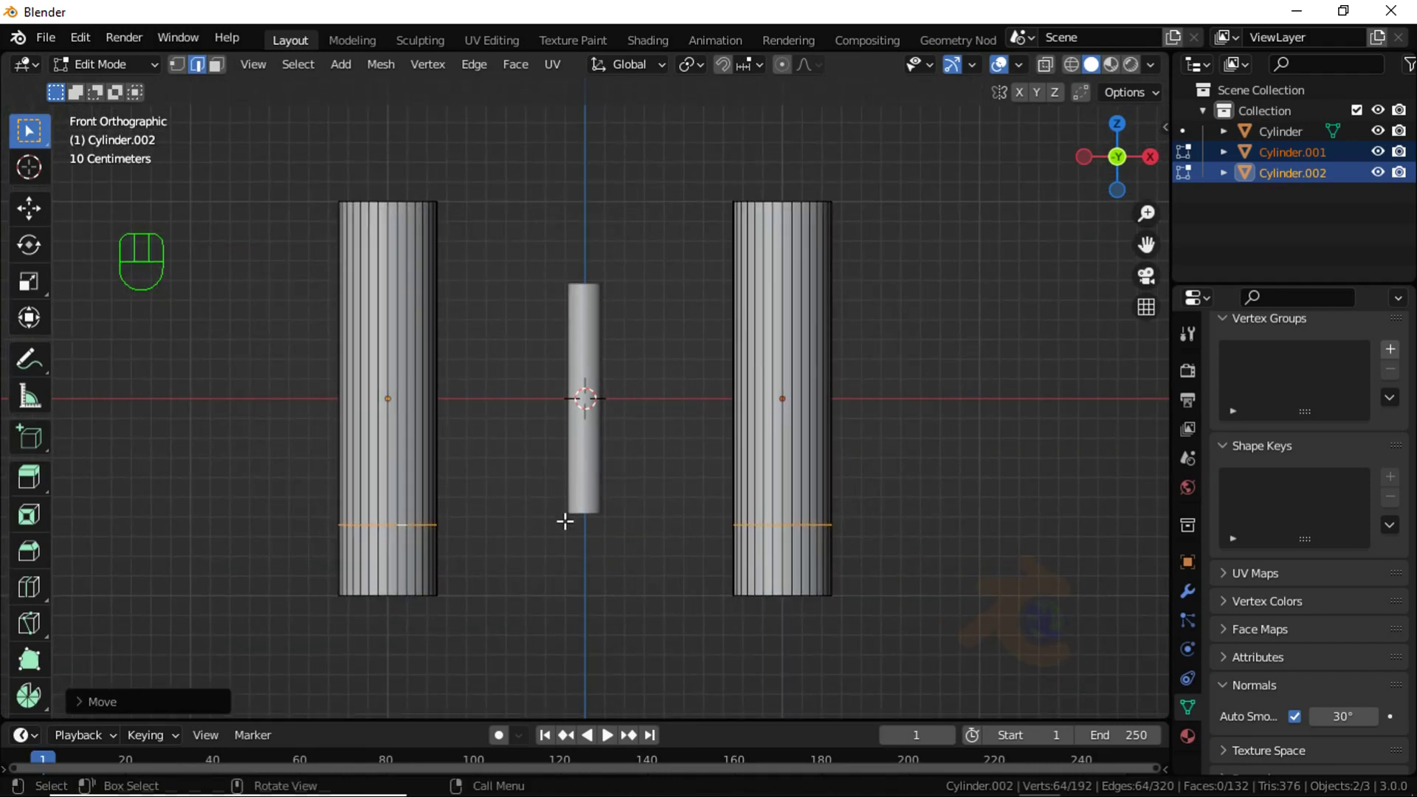
{"action": "key", "text": "g"}
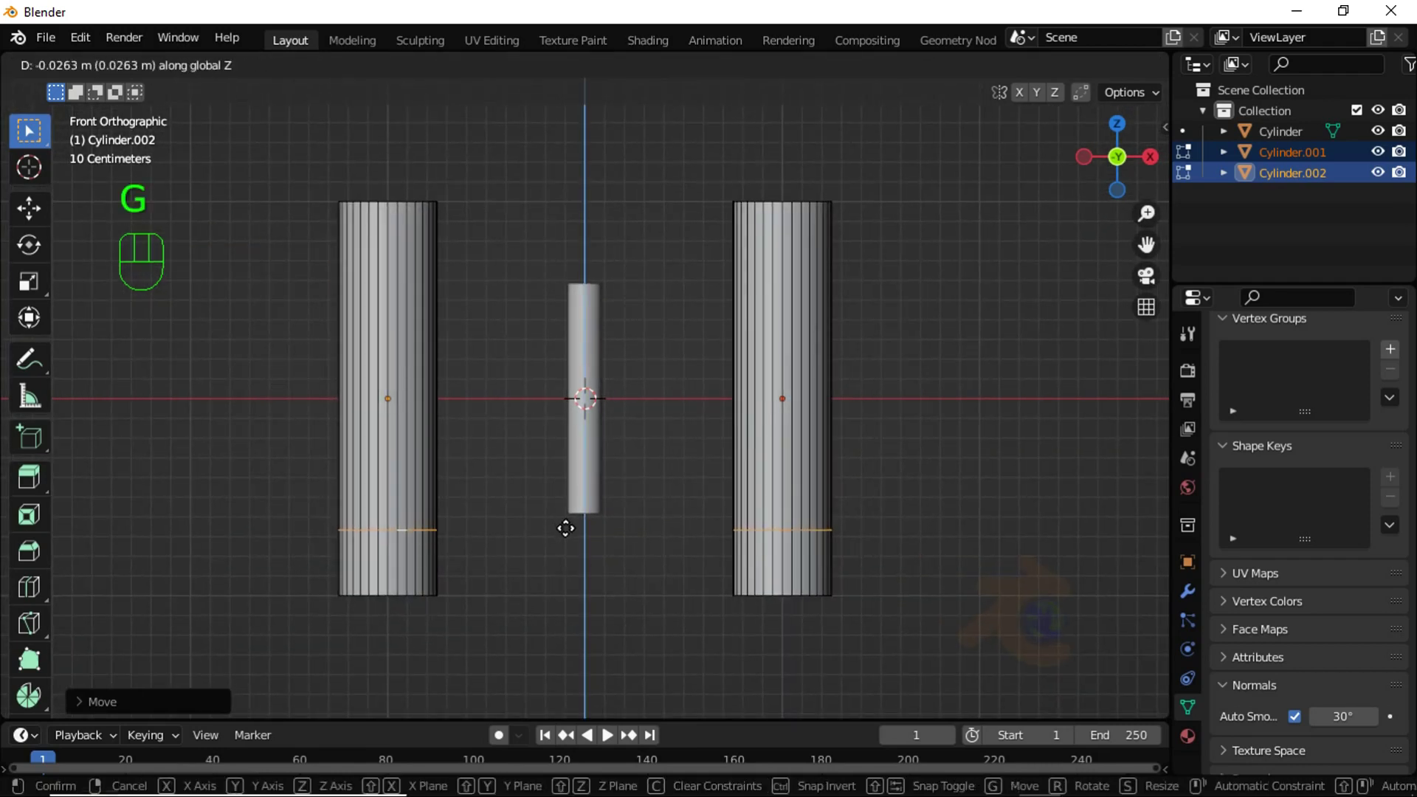
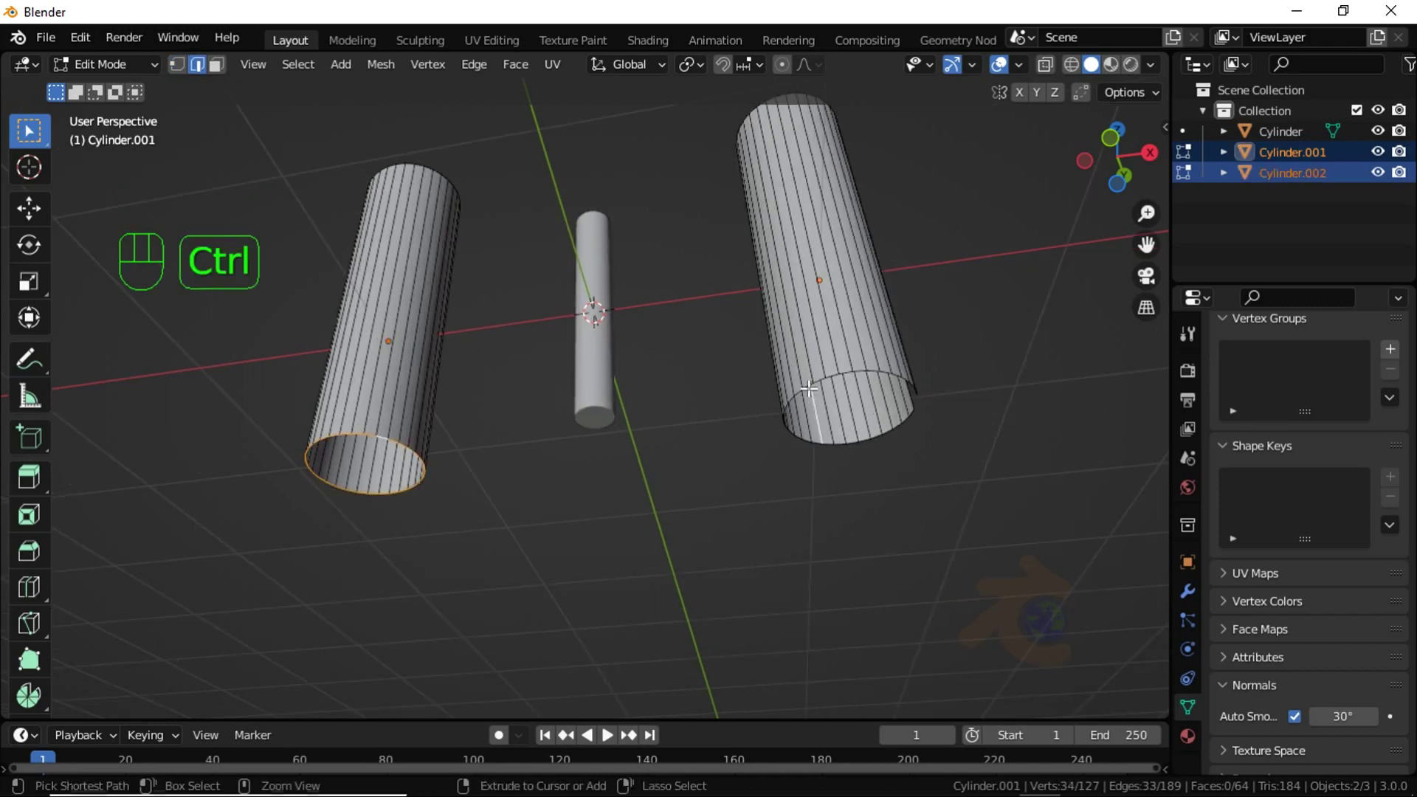
Step: Undo, then select the bottom faces of both outer cylinders
{"action": "key", "text": "ctrl+z"}
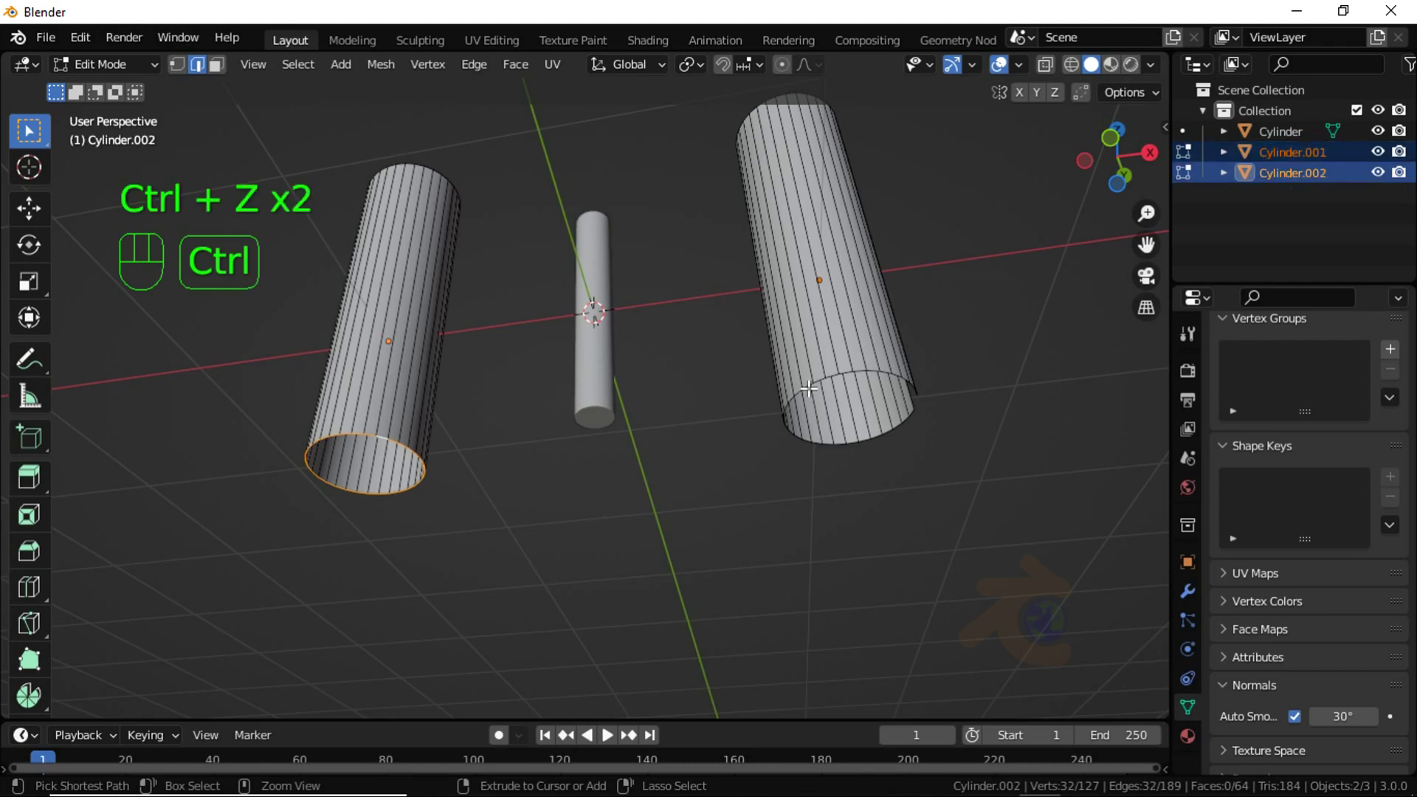
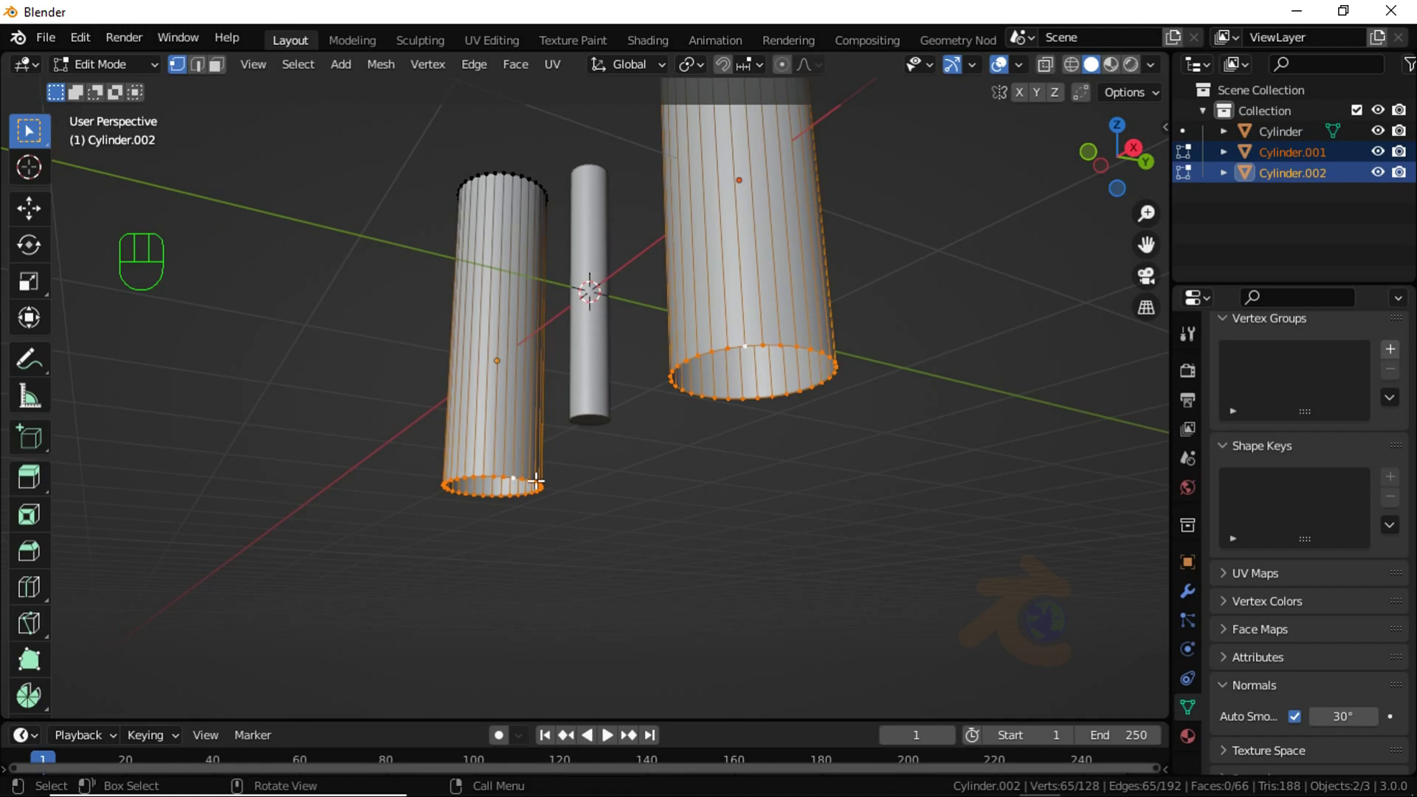
{"action": "key", "text": "f"}
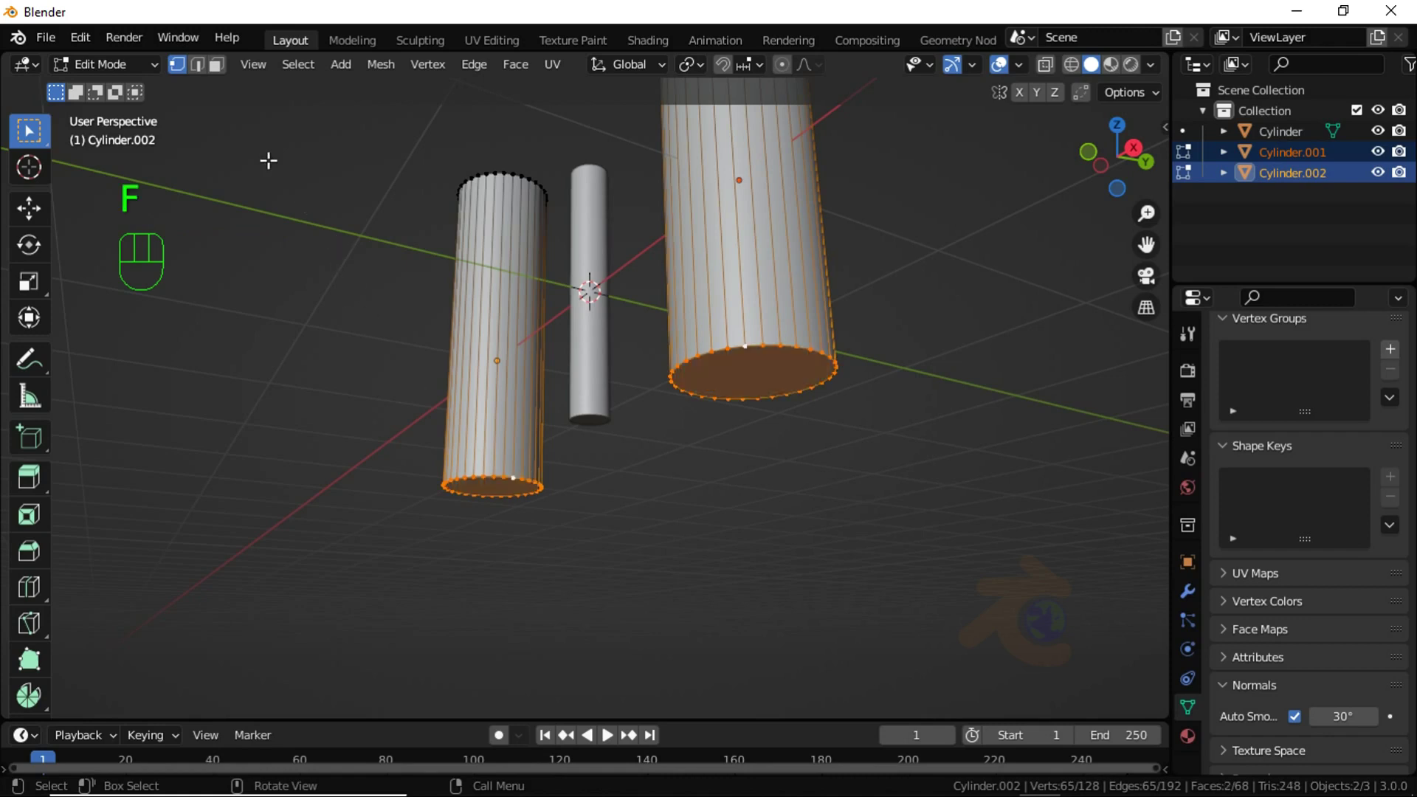
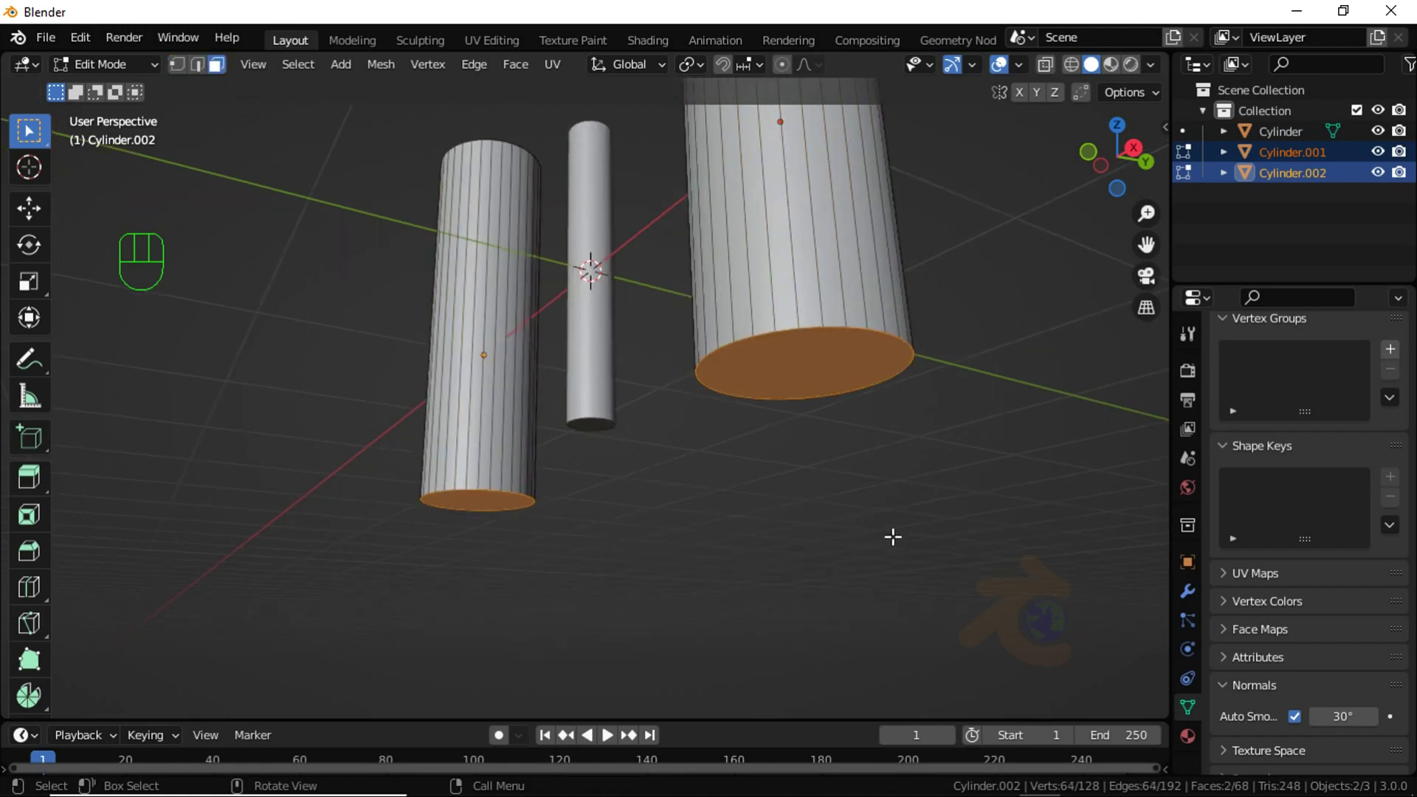
Step: Inset the bottom faces and extrude them downward into narrower stubs, from front view
{"action": "key", "text": "i"}
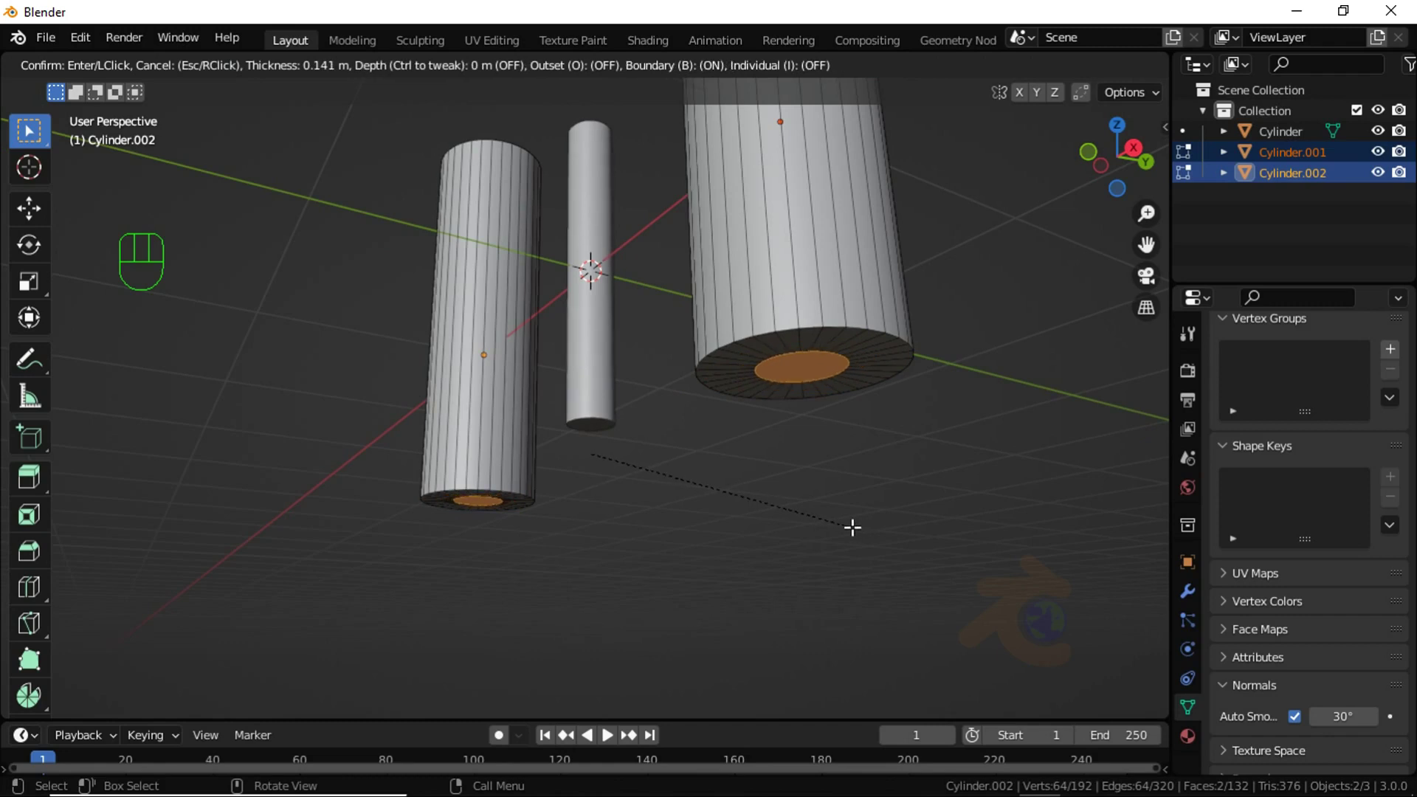
{"action": "key", "text": "KP_1"}
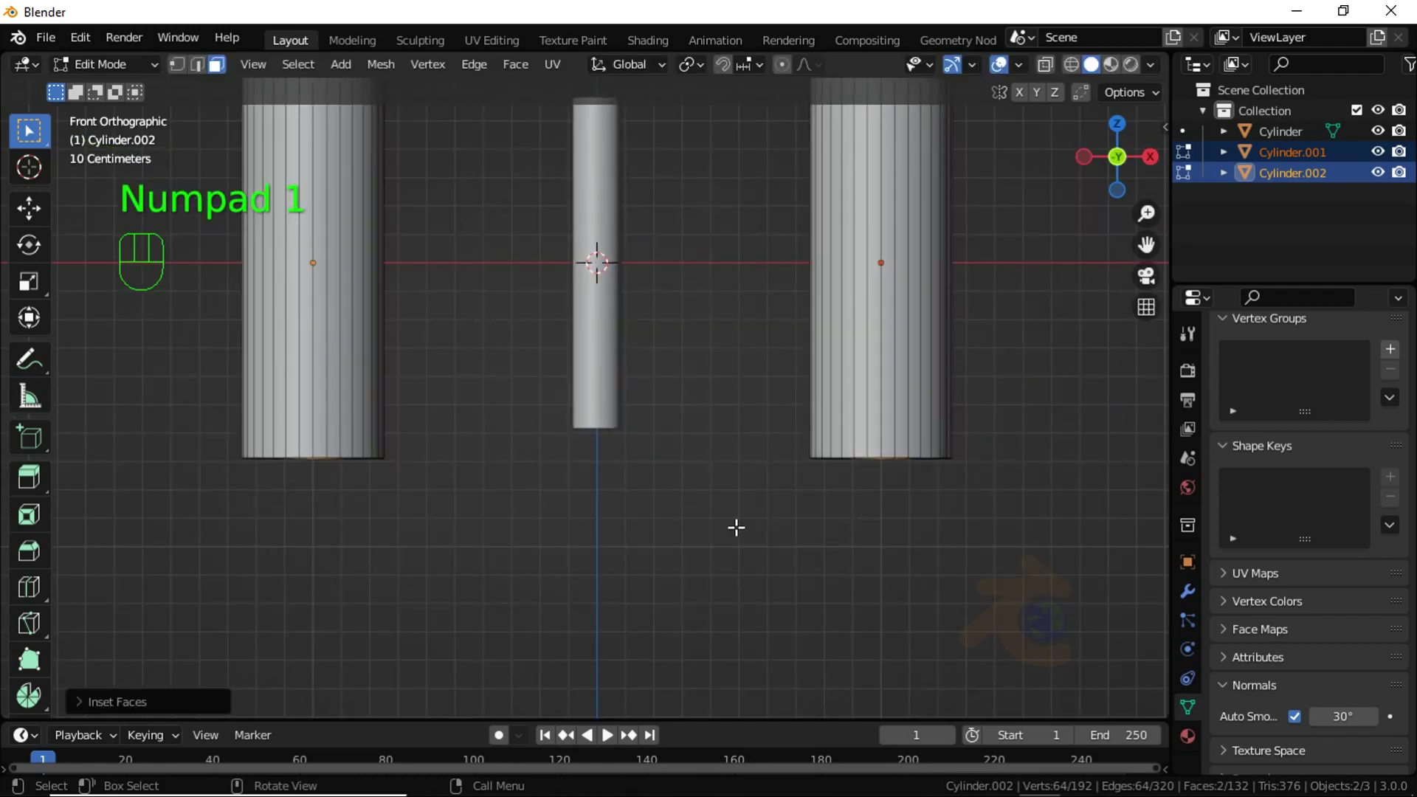
{"action": "key", "text": "e"}
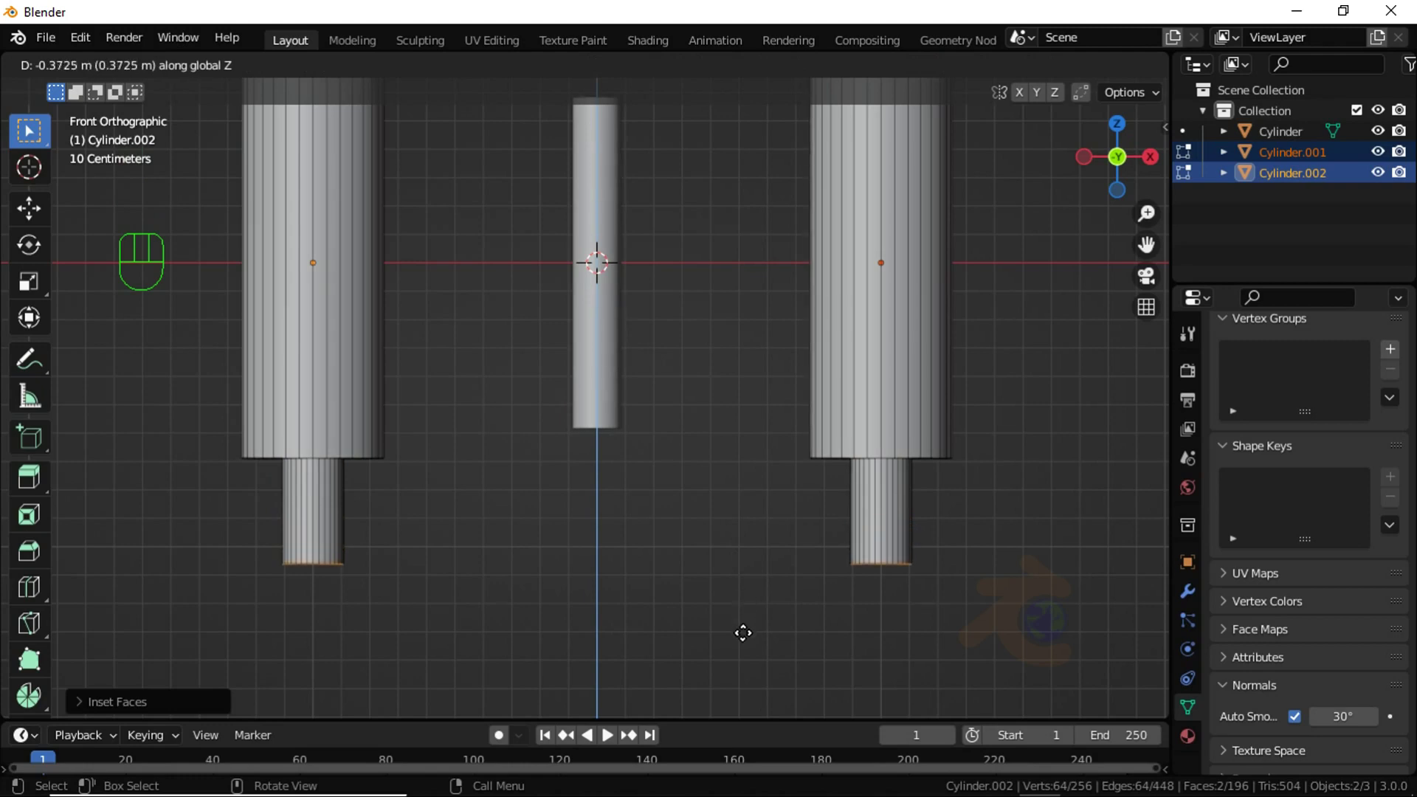
{"action": "key", "text": "Tab"}
{"action": "left_click", "coordinate": [664, 514]}
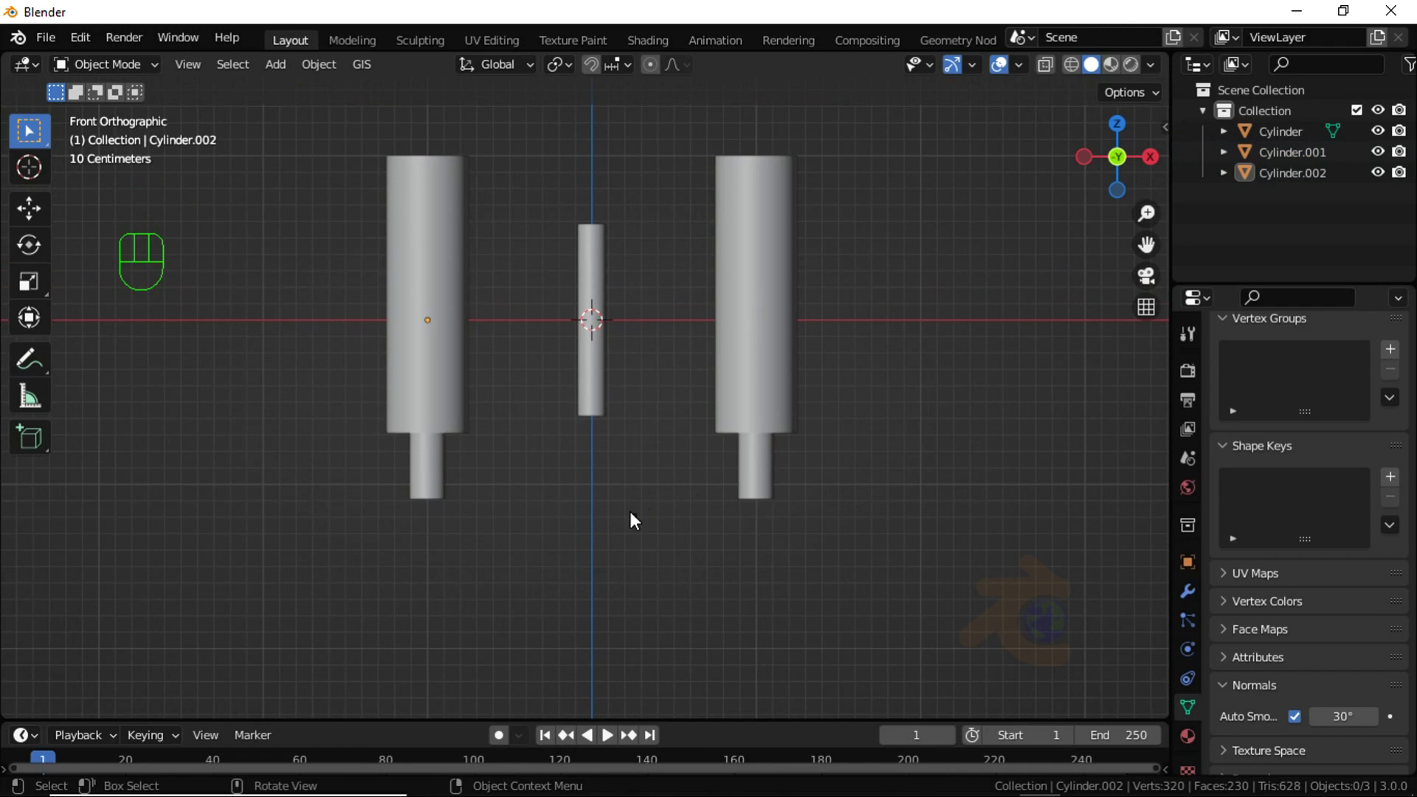
Step: Box-select the cylinders and raise them along Z
{"action": "left_click_drag", "start_coordinate": [398, 293], "coordinate": [878, 570]}
{"action": "key", "text": "g"}
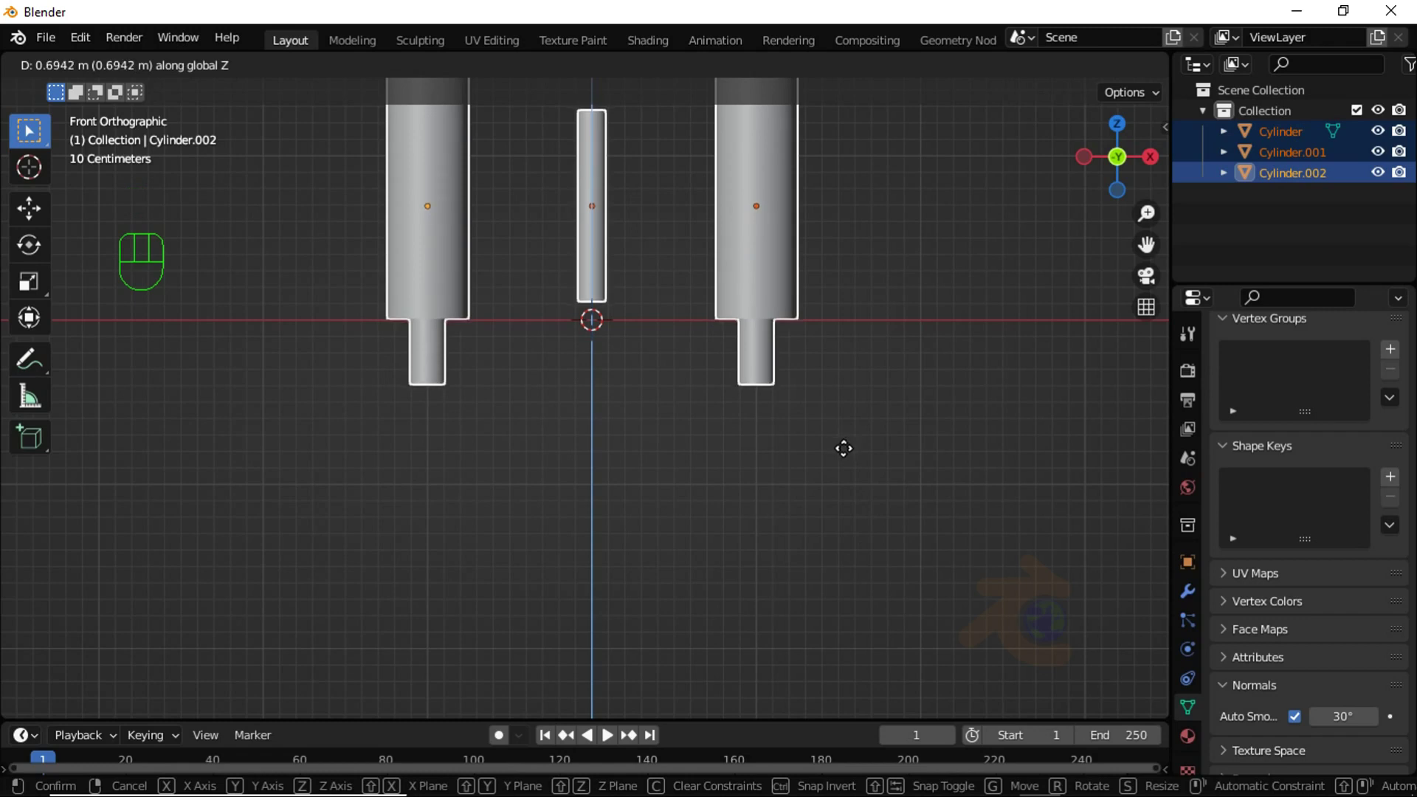
{"action": "left_click", "coordinate": [780, 519]}
{"action": "left_click_drag", "start_coordinate": [663, 486], "coordinate": [674, 556]}
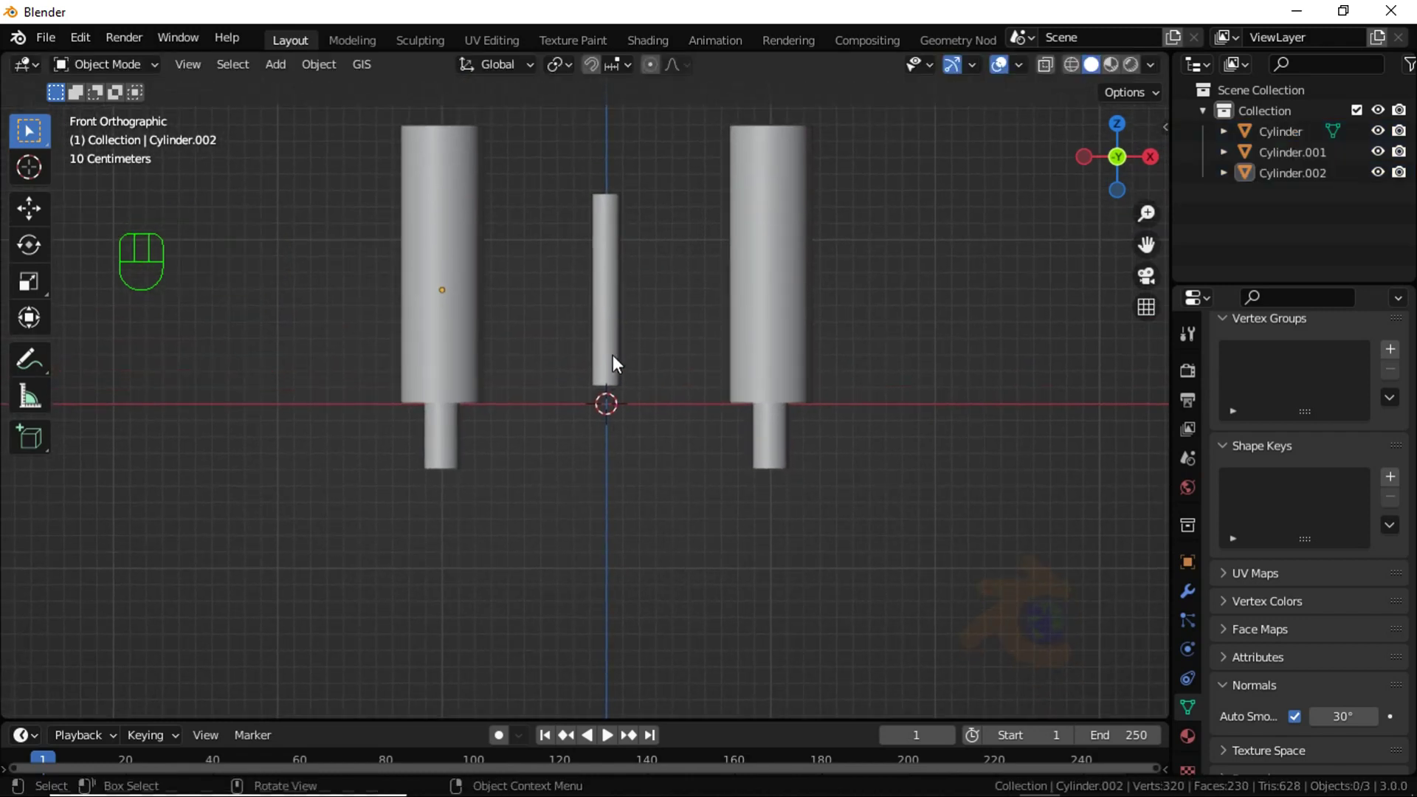
Step: Stretch the thin centre column taller along Z
{"action": "left_click", "coordinate": [615, 352]}
{"action": "key", "text": "Tab"}
{"action": "key", "text": "s"}
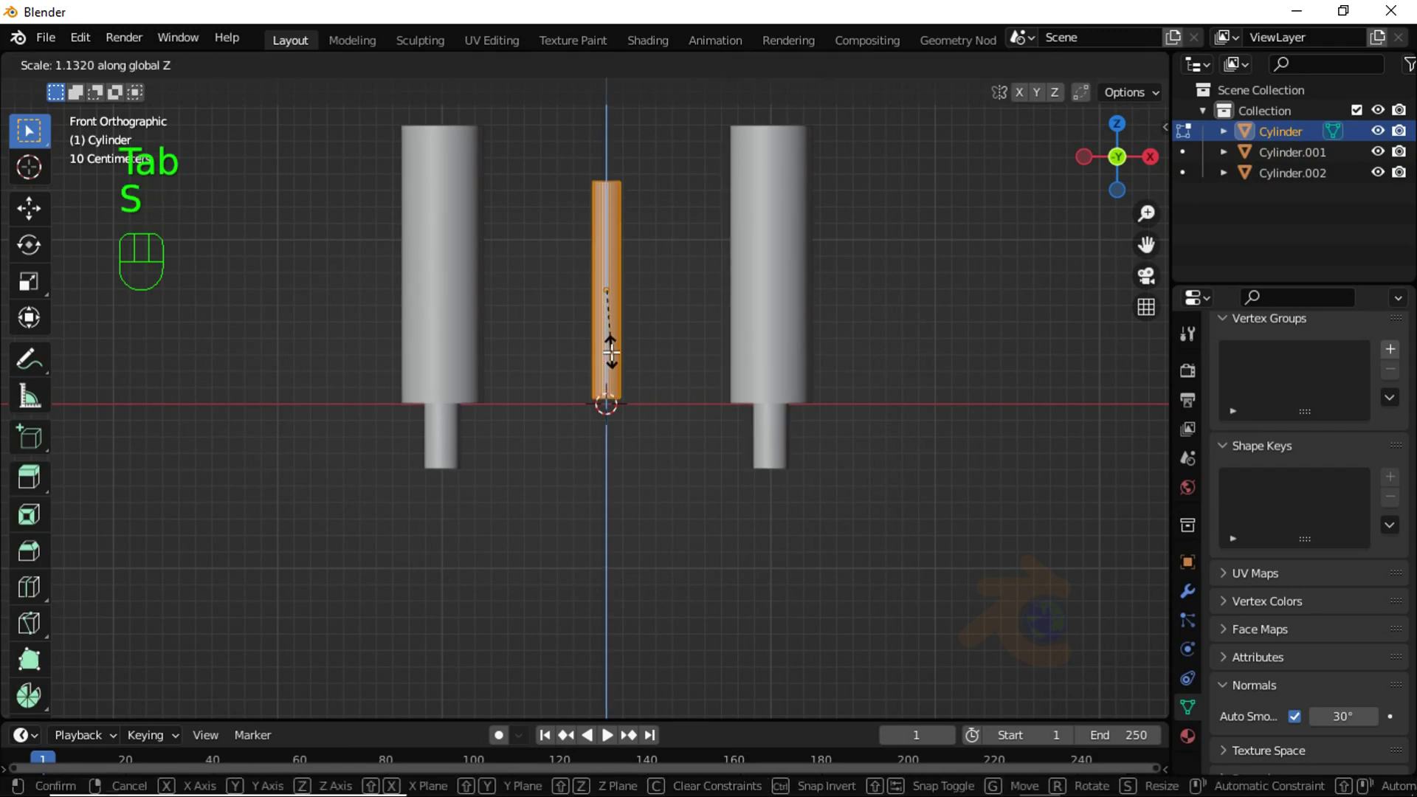
{"action": "key", "text": "Tab"}
{"action": "left_click", "coordinate": [663, 508]}
{"action": "left_click_drag", "start_coordinate": [588, 426], "coordinate": [619, 490]}
{"action": "left_click_drag", "start_coordinate": [599, 498], "coordinate": [611, 478]}
Step: Lower the thin centre column on Z so it straddles the origin
{"action": "left_click", "coordinate": [650, 406]}
{"action": "key", "text": "g"}
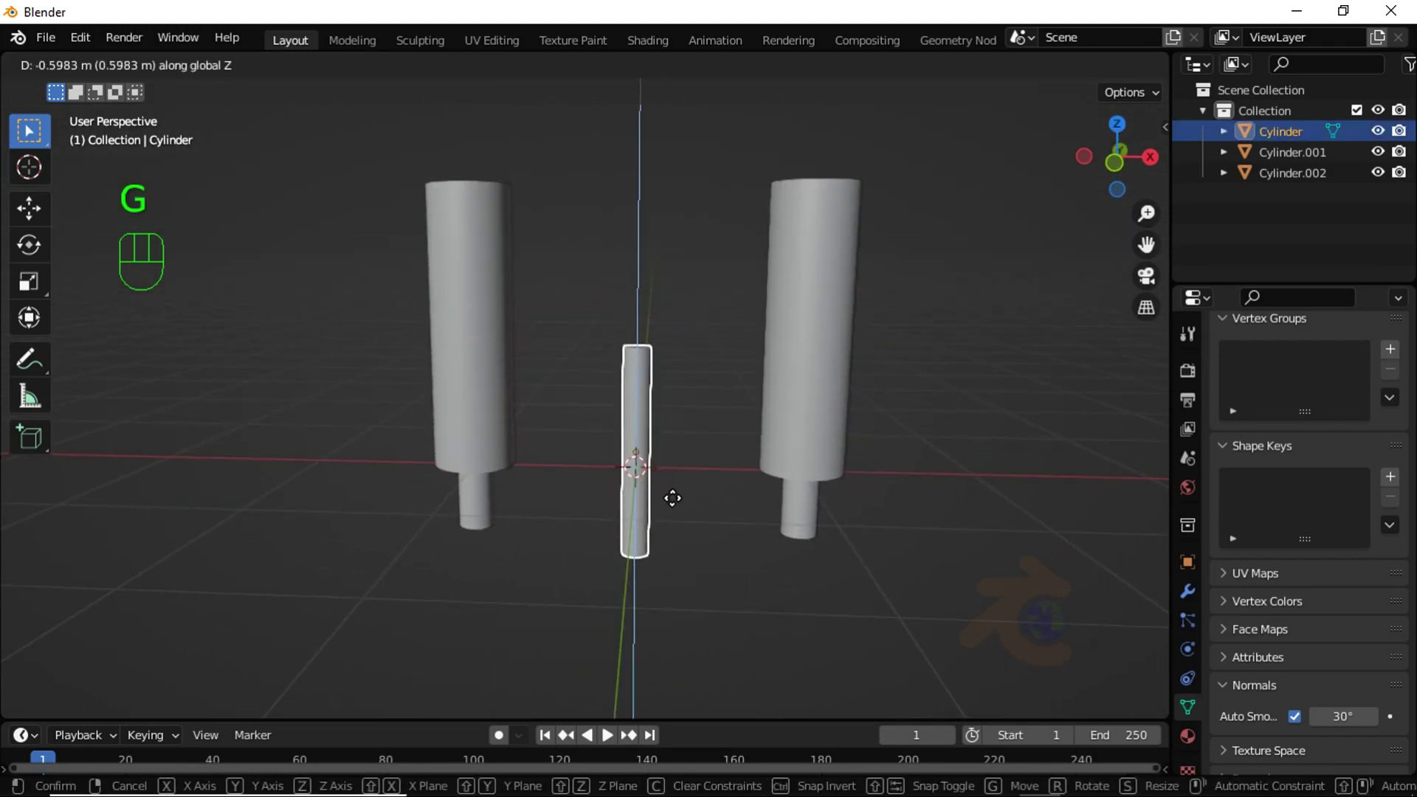
{"action": "key", "text": "KP_1"}
{"action": "left_click", "coordinate": [772, 579]}
{"action": "middle_click", "coordinate": [656, 531]}
Step: Add a floor plane at the origin and start scaling it up around the columns
{"action": "key", "text": "shift+a"}
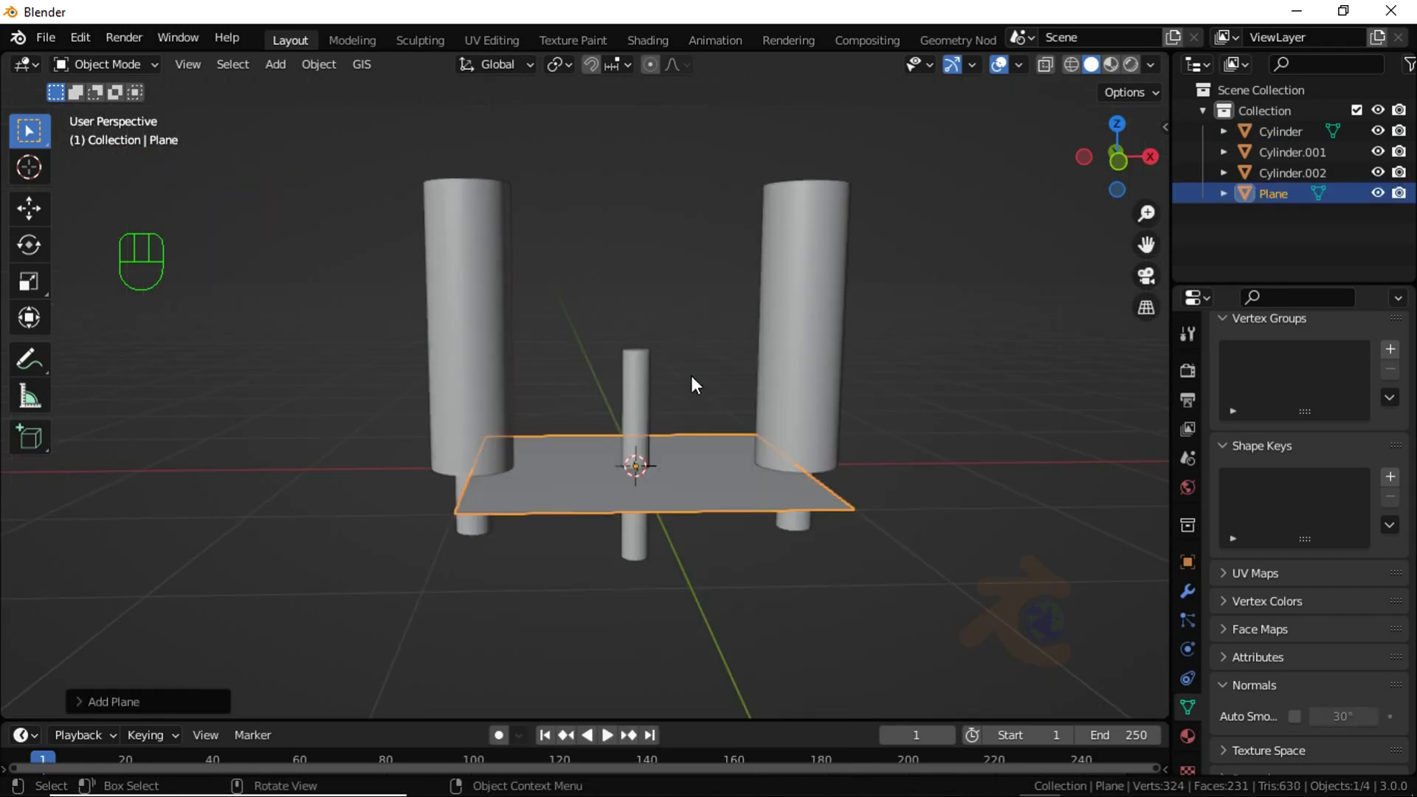
{"action": "left_click_drag", "start_coordinate": [669, 429], "coordinate": [663, 483]}
{"action": "key", "text": "Tab"}
{"action": "key", "text": "s"}
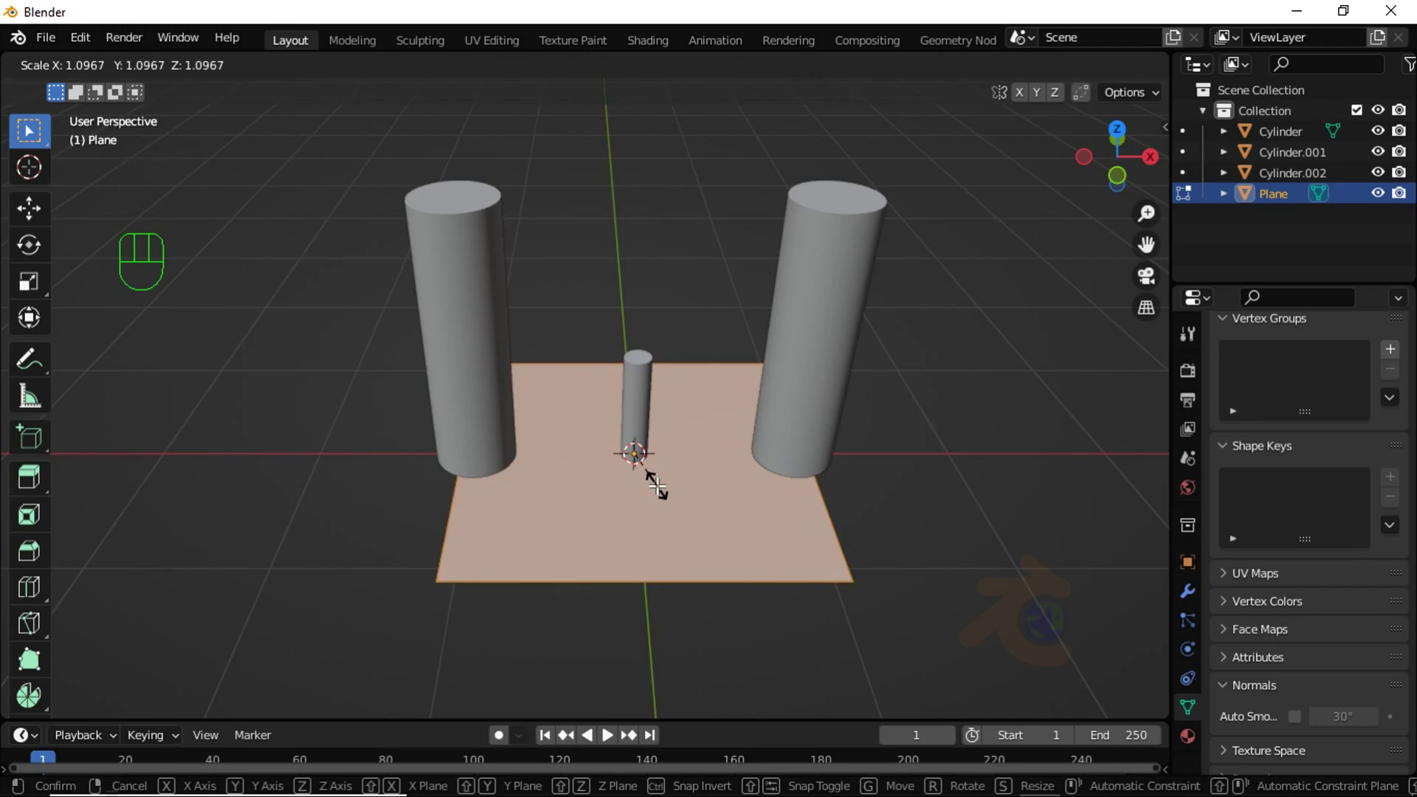
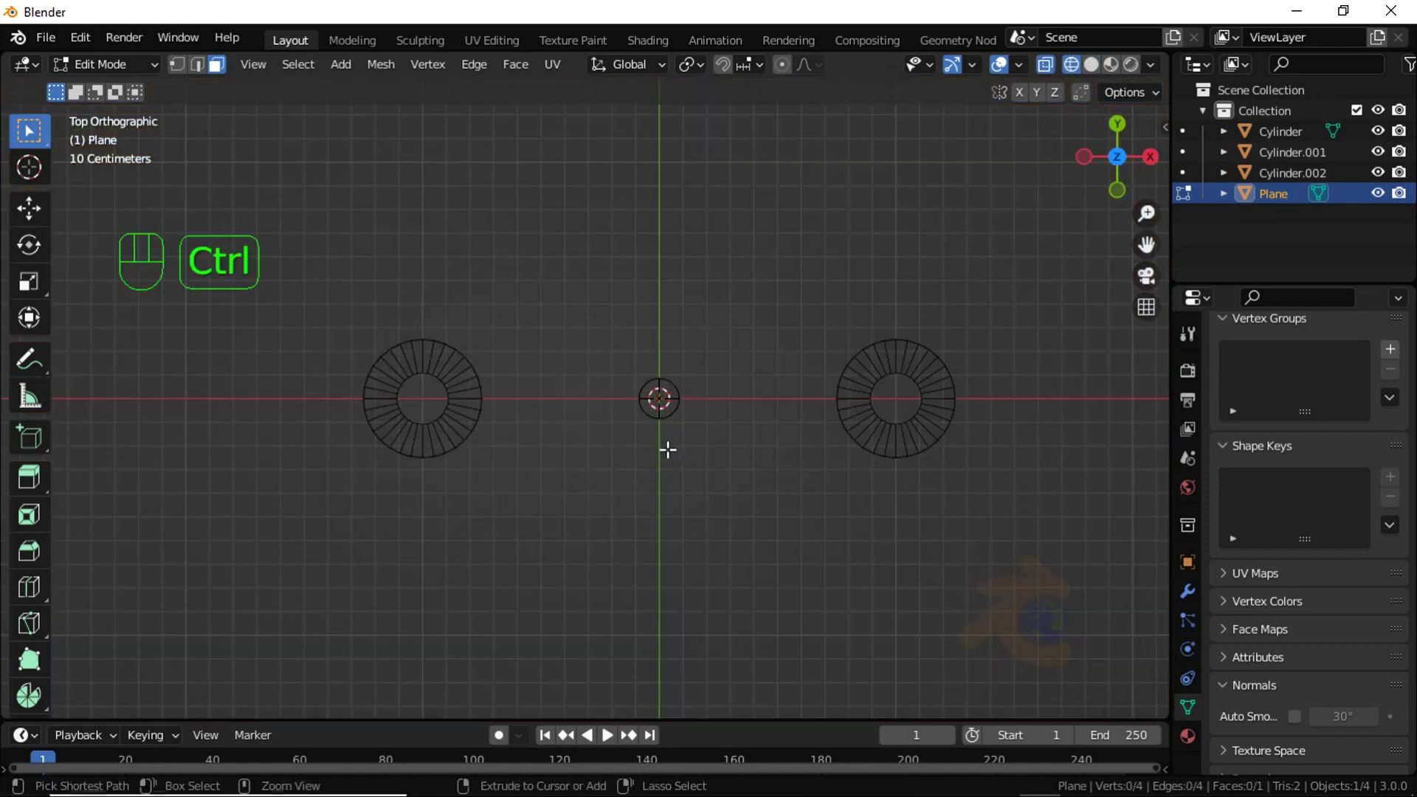
Step: Loop cut the floor plane through its centre in both directions
{"action": "key", "text": "ctrl+r"}
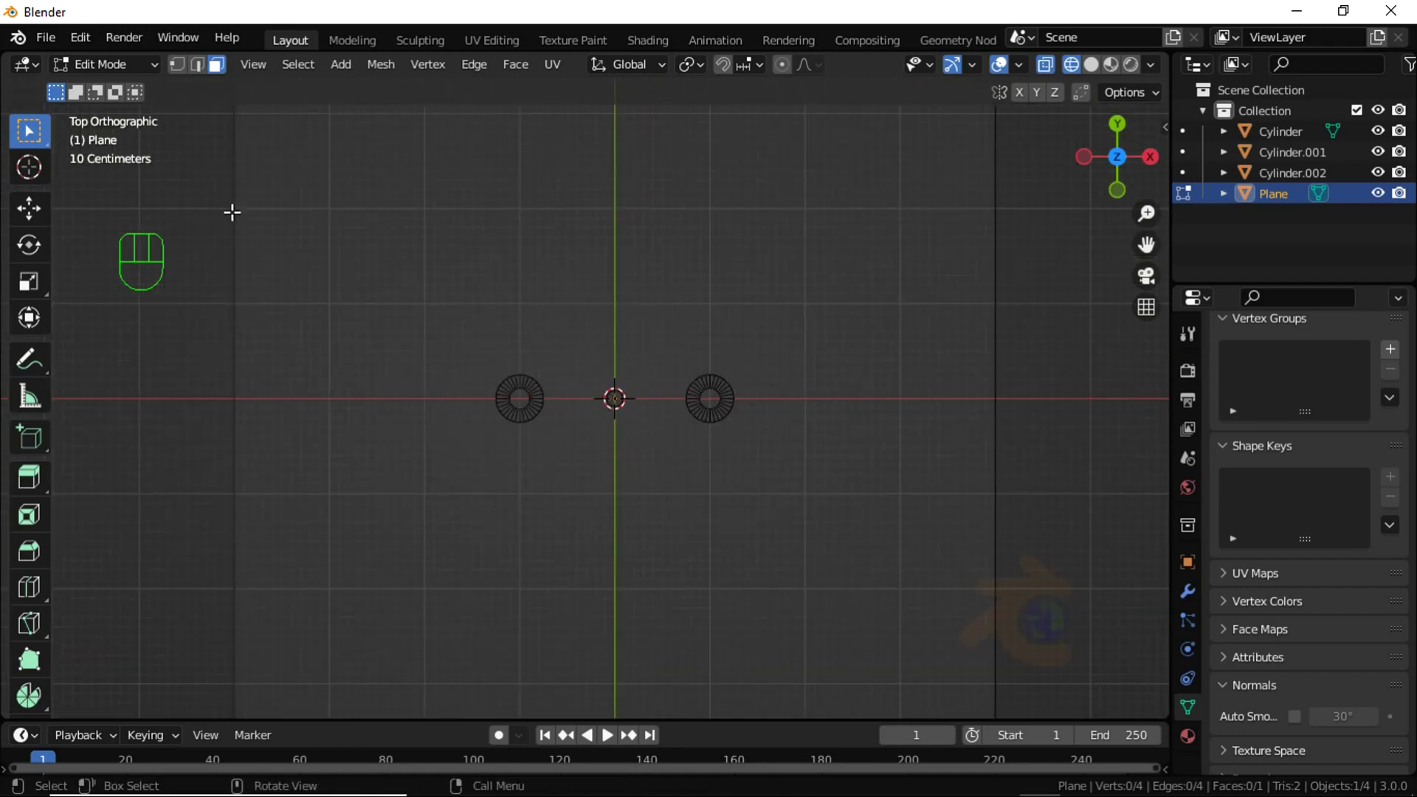
{"action": "key", "text": "ctrl+r"}
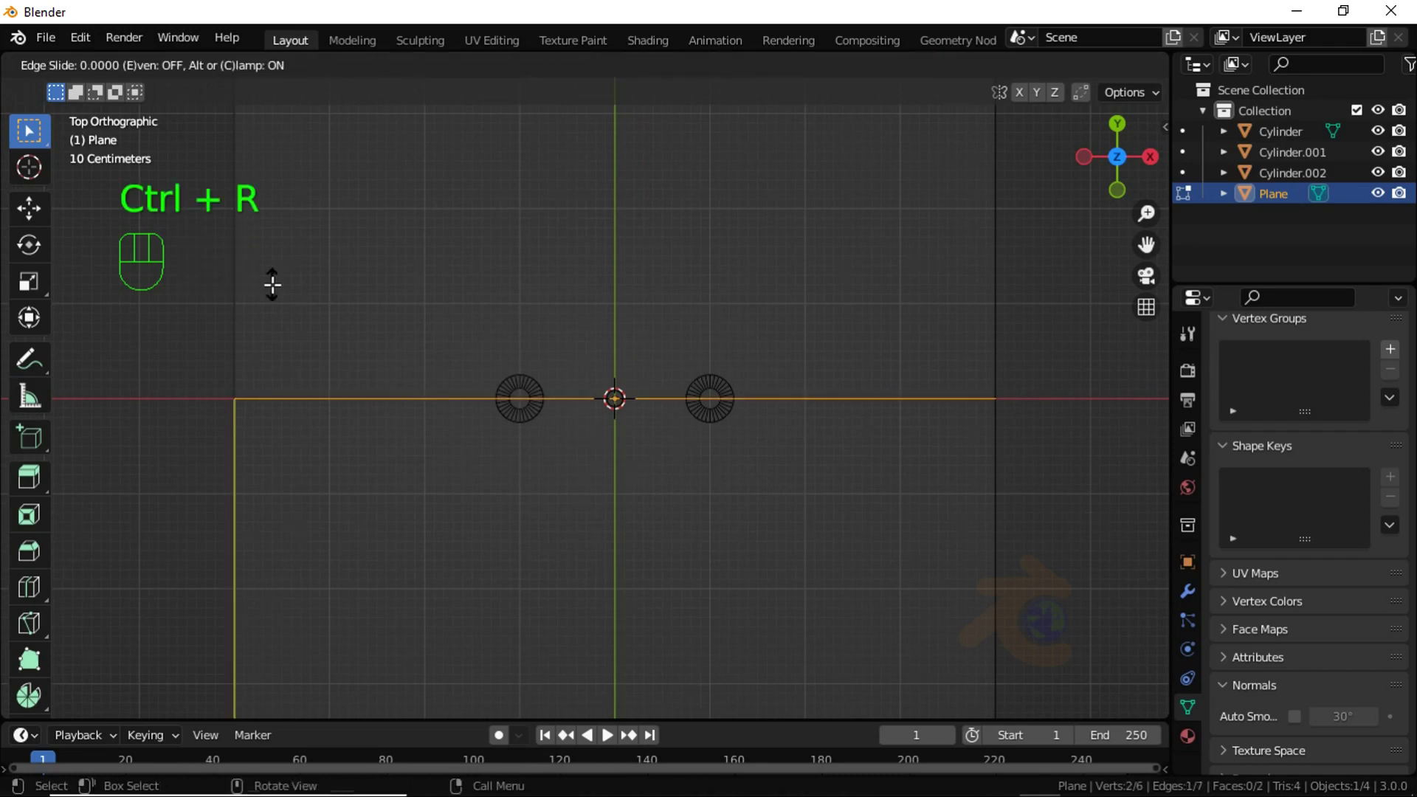
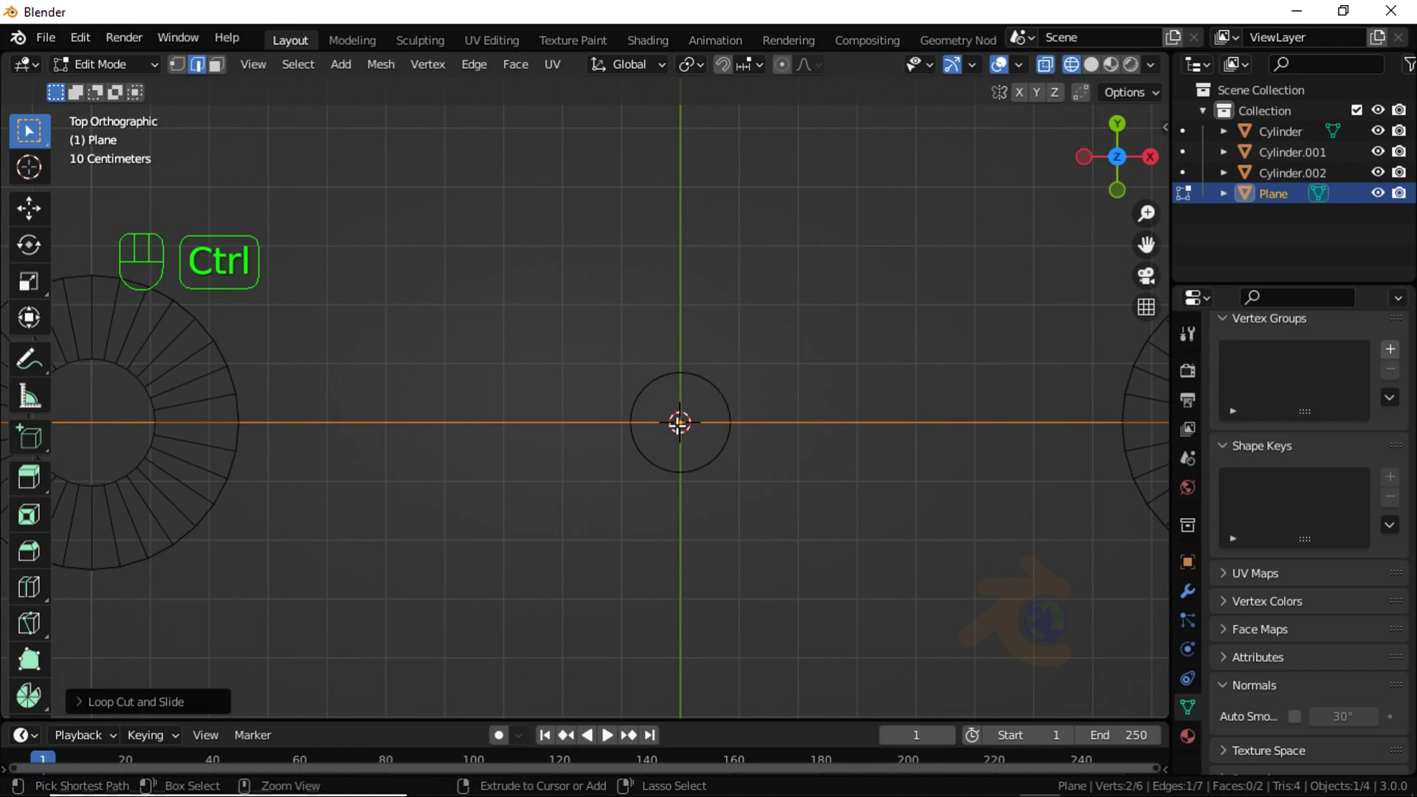
{"action": "key", "text": "ctrl+r"}
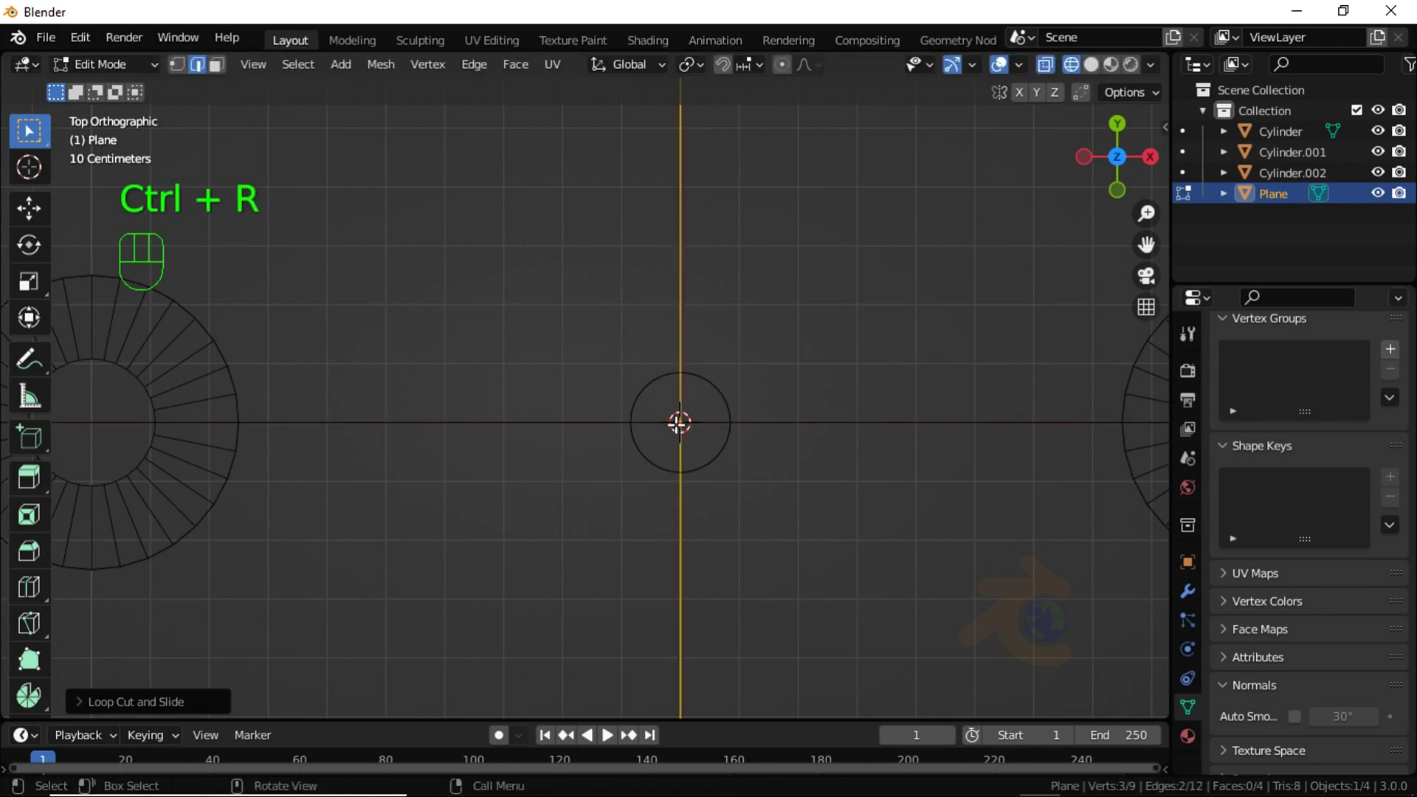
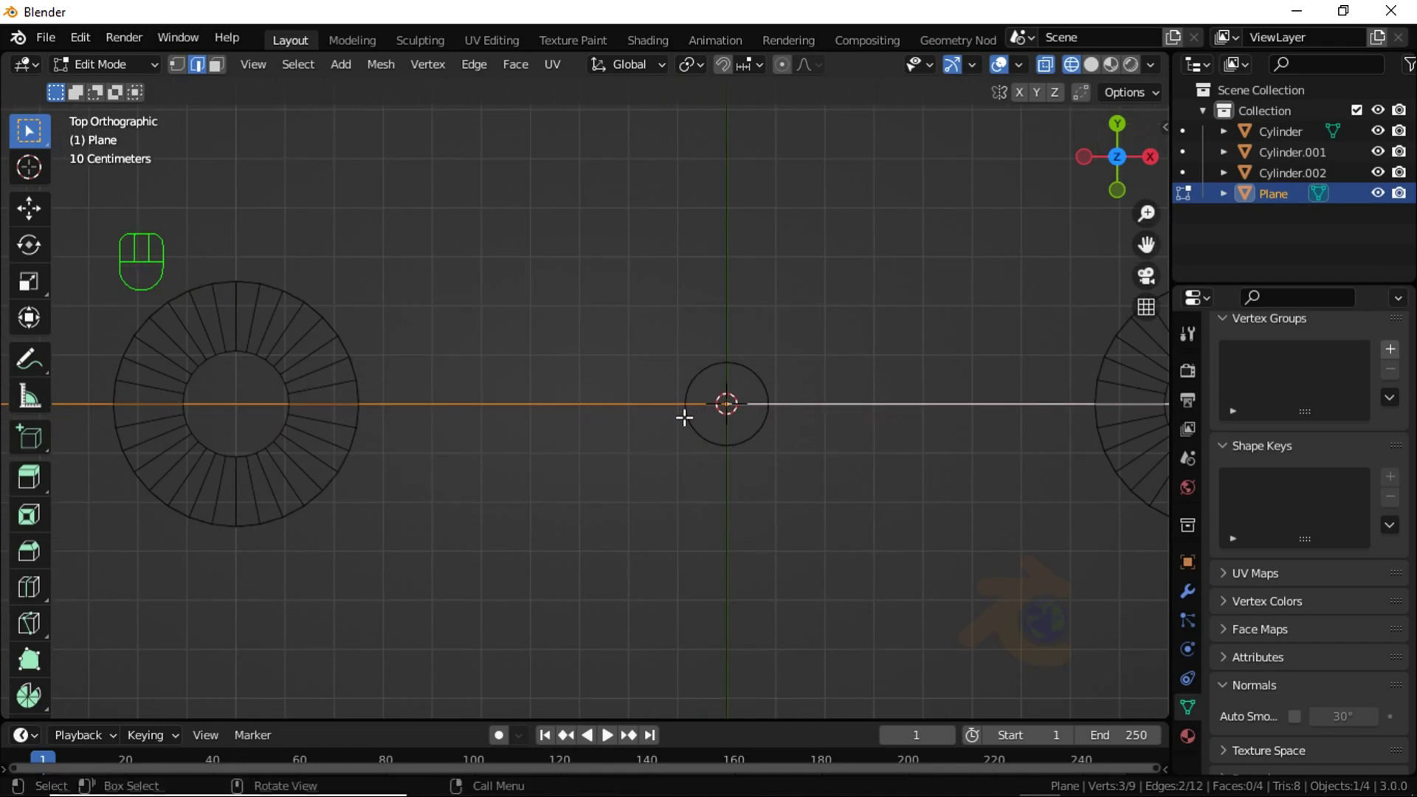
Step: Bevel the horizontal and vertical centre edges into narrow crossing strips
{"action": "key", "text": "ctrl+b"}
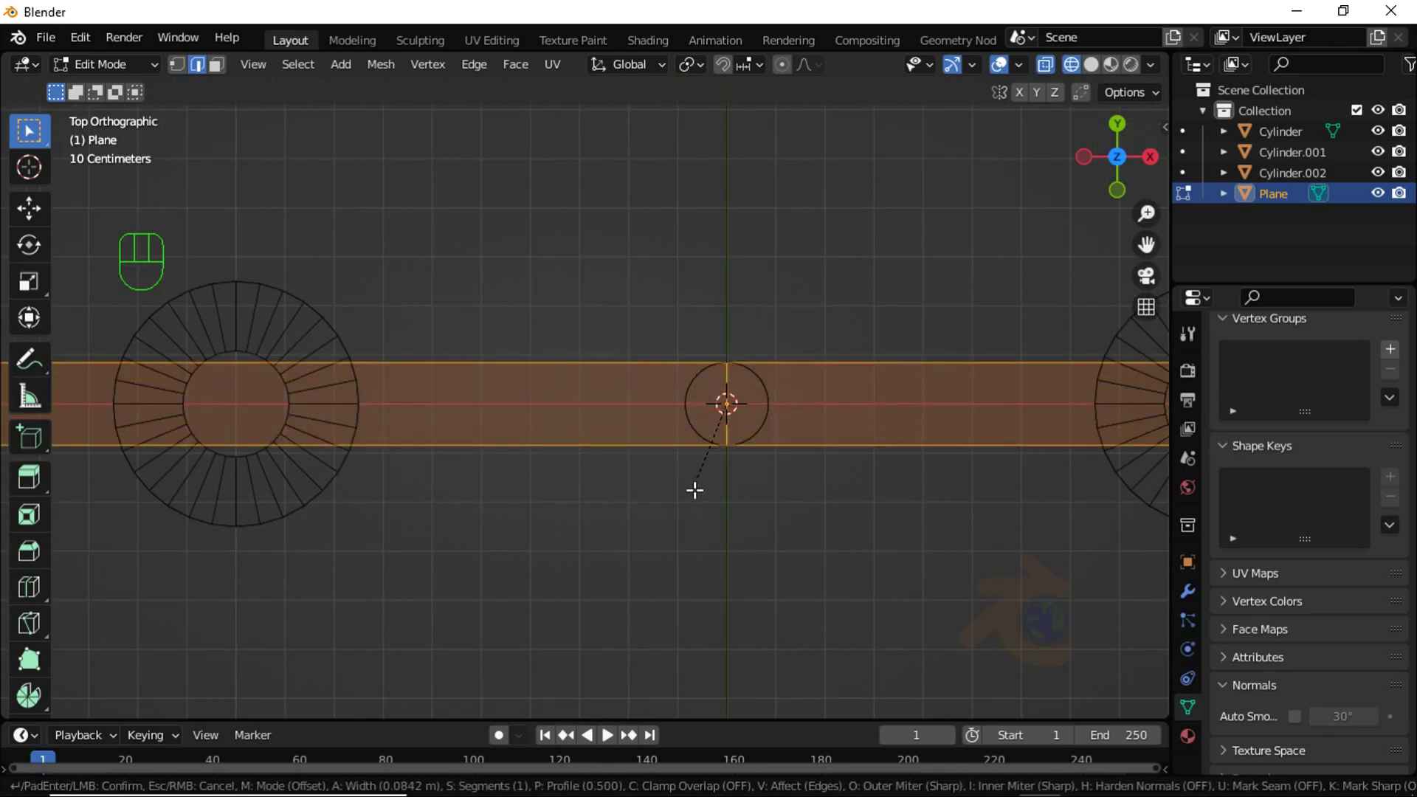
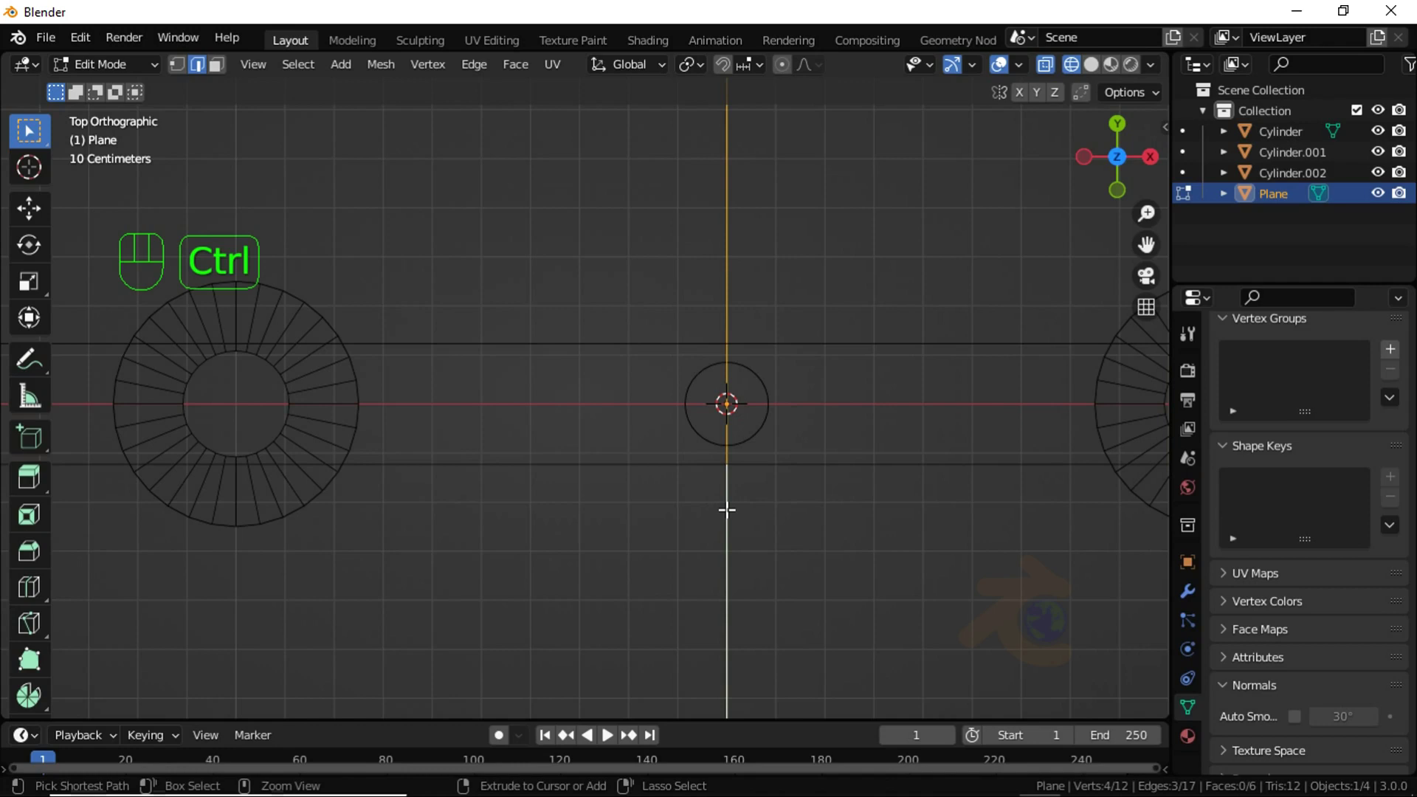
{"action": "key", "text": "ctrl+b"}
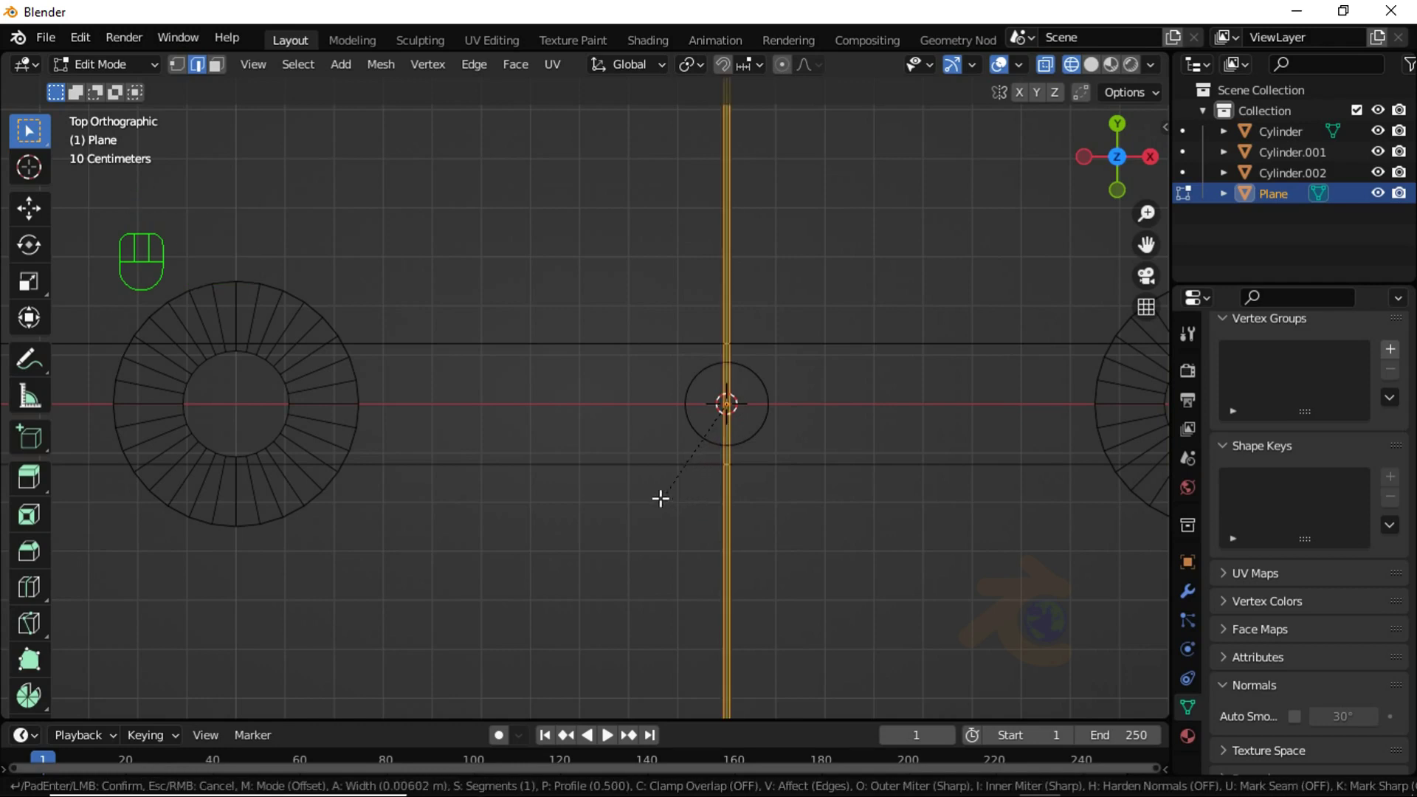
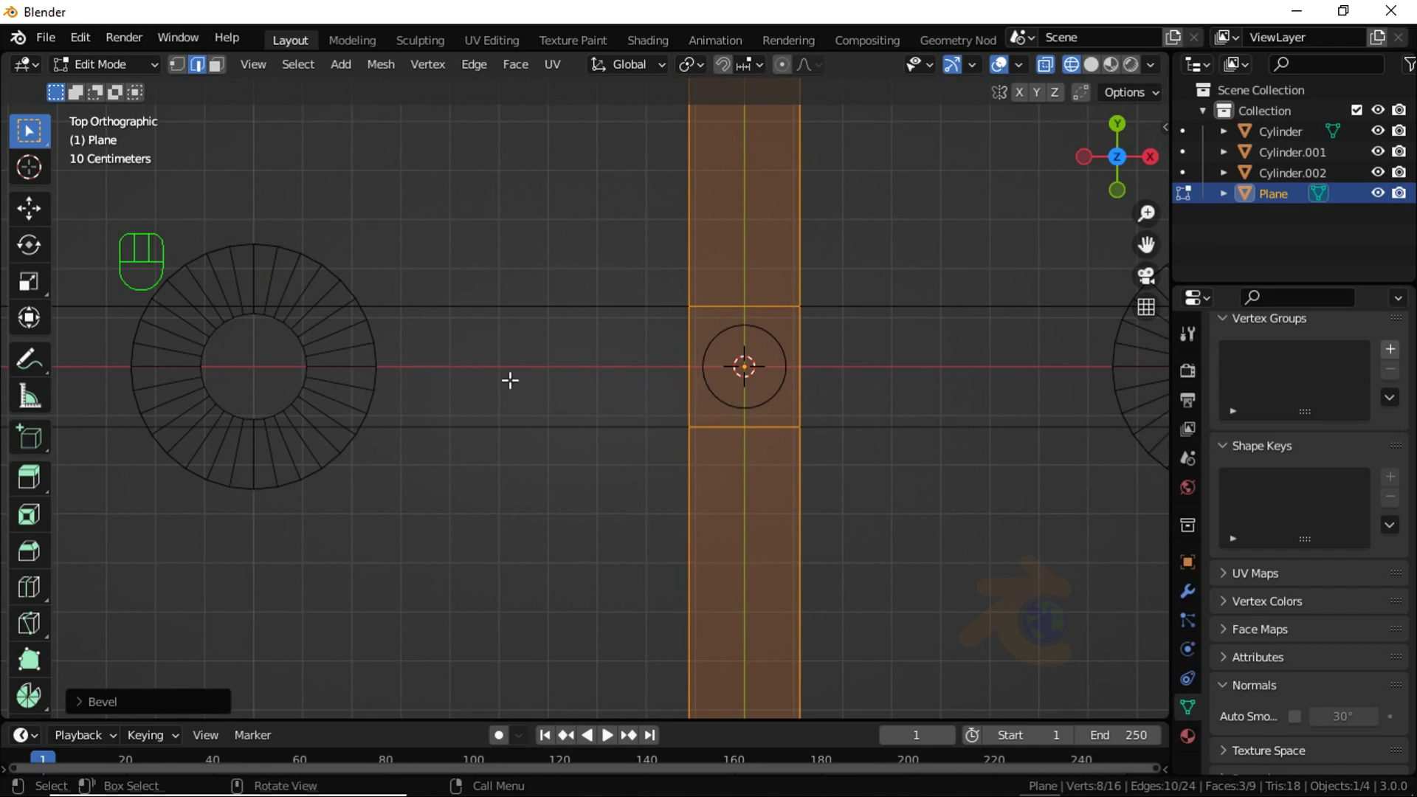
Step: Add two more loop cuts near the outer columns and switch to solid shading
{"action": "key", "text": "ctrl+r"}
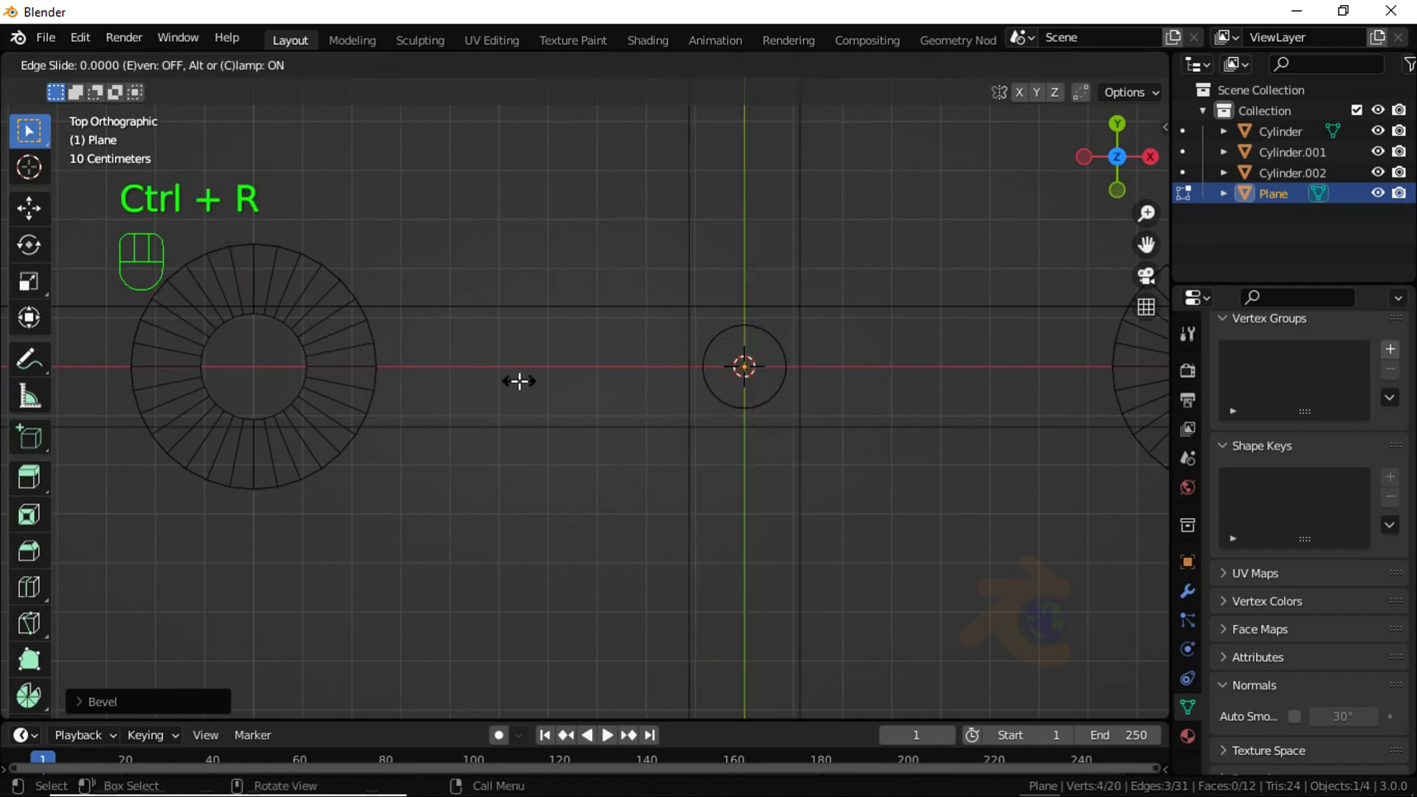
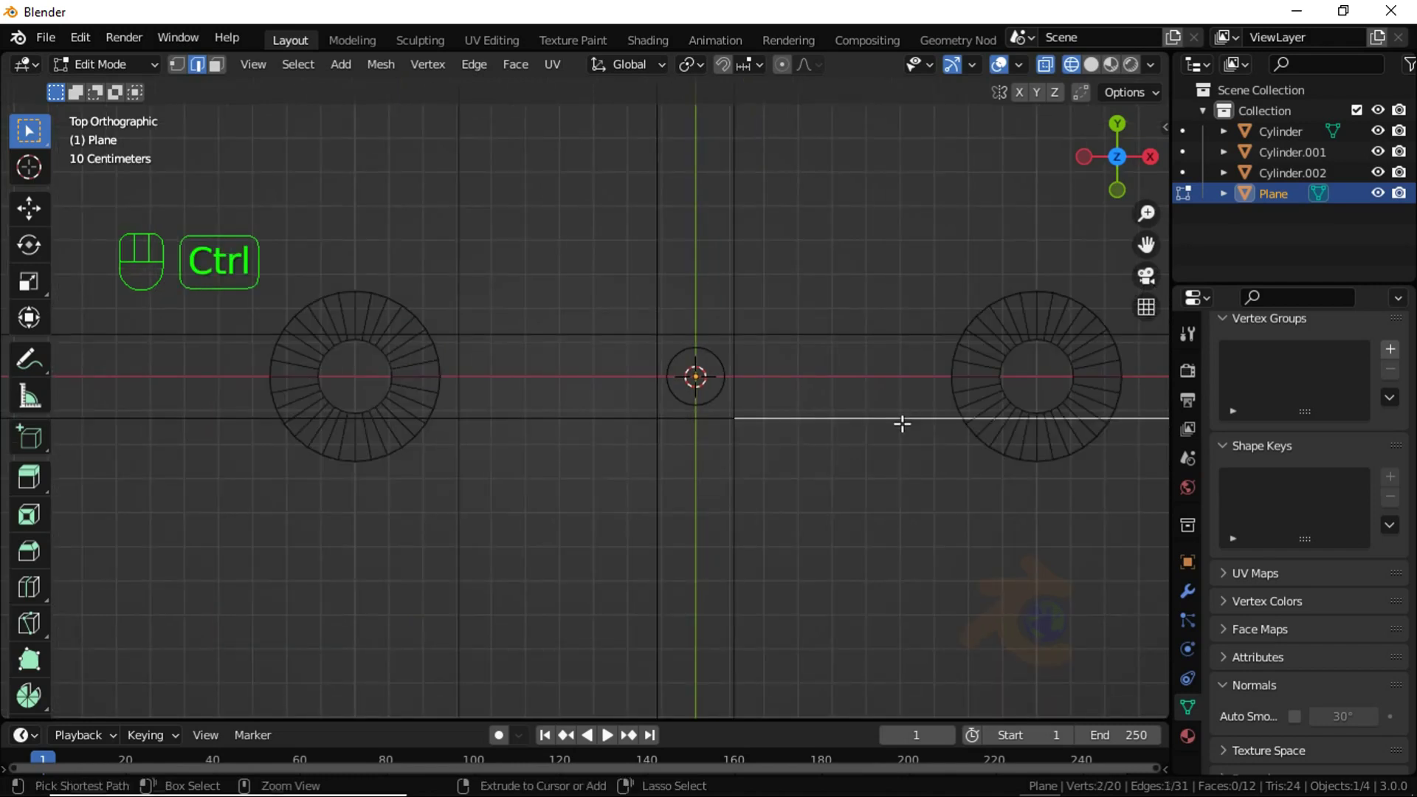
{"action": "key", "text": "ctrl+r"}
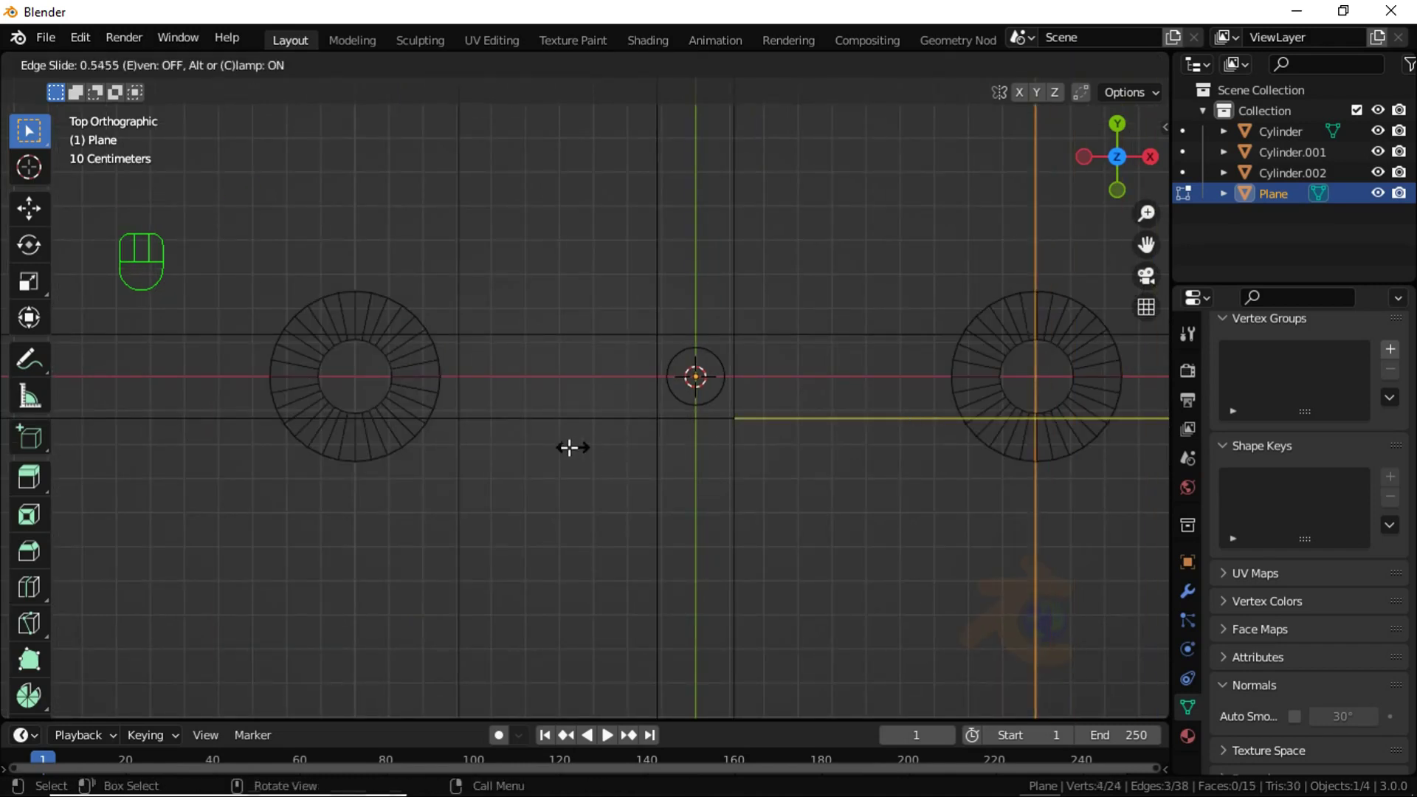
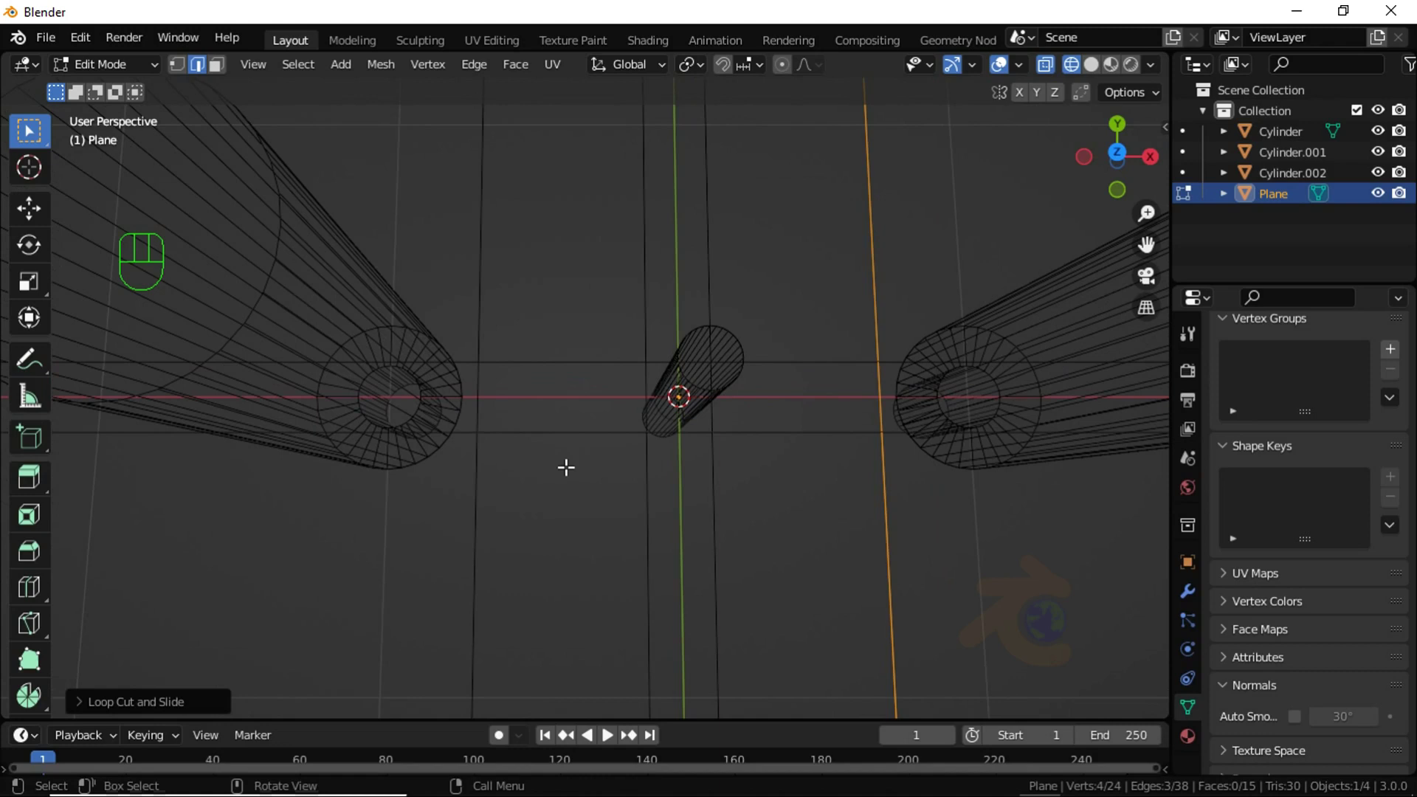
{"action": "key", "text": "shift+z"}
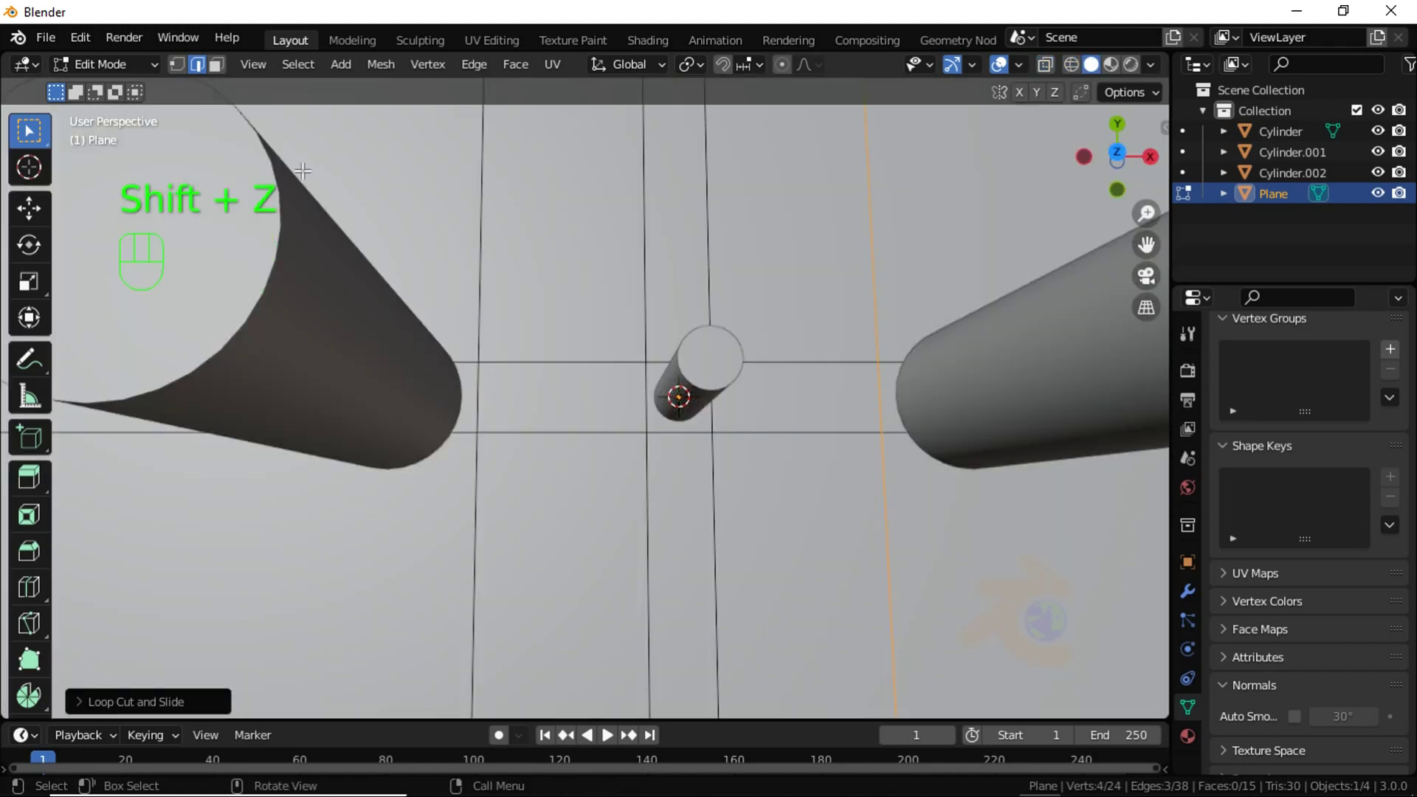
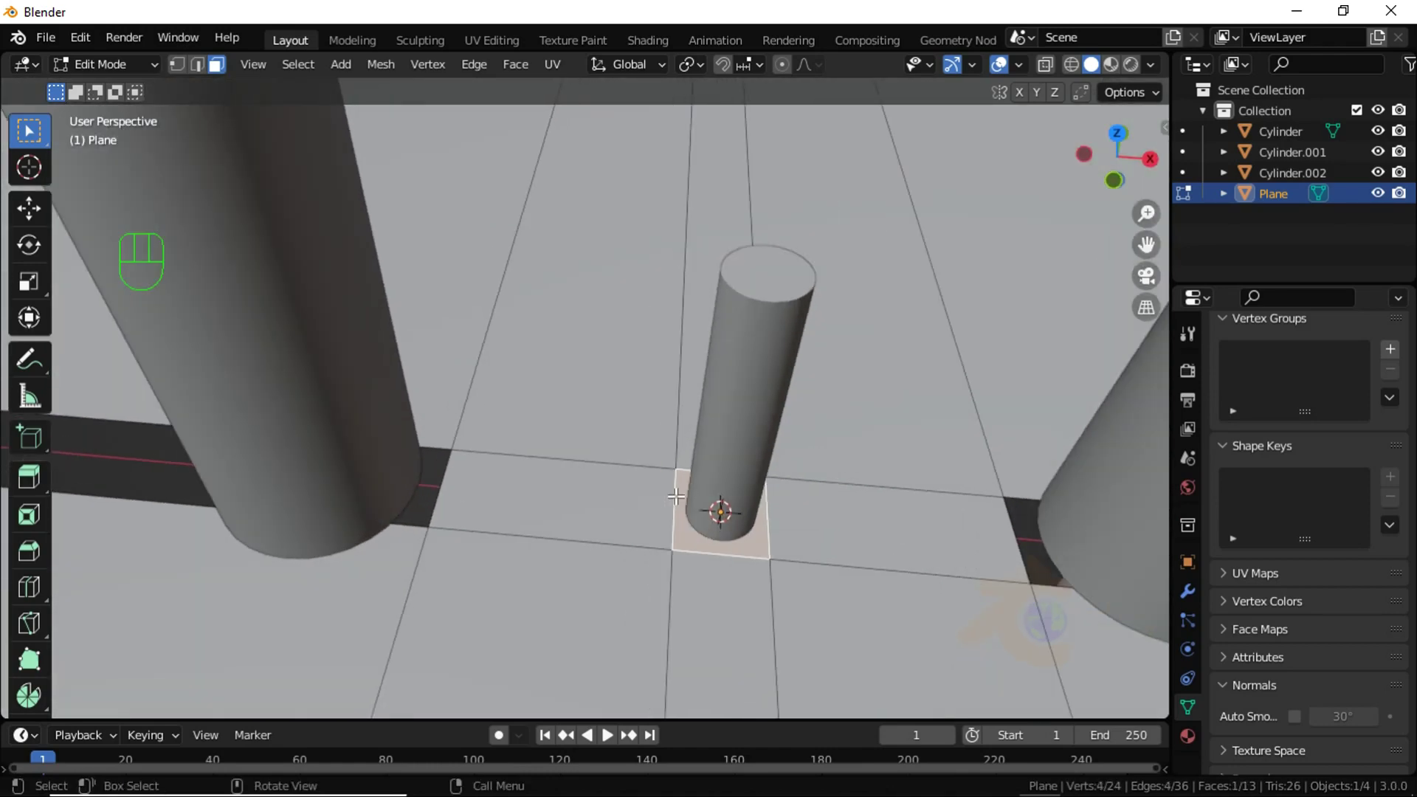
Step: Subdivide the floor square under the middle column with 5 cuts into a 6×6 grid
{"action": "left_click_drag", "start_coordinate": [683, 503], "coordinate": [623, 395]}
{"action": "left_click", "coordinate": [191, 705]}
{"action": "double_click", "coordinate": [352, 567]}
{"action": "left_click", "coordinate": [351, 567]}
{"action": "left_click", "coordinate": [351, 567]}
{"action": "key", "text": "KP_7"}
{"action": "key", "text": "shift+z"}
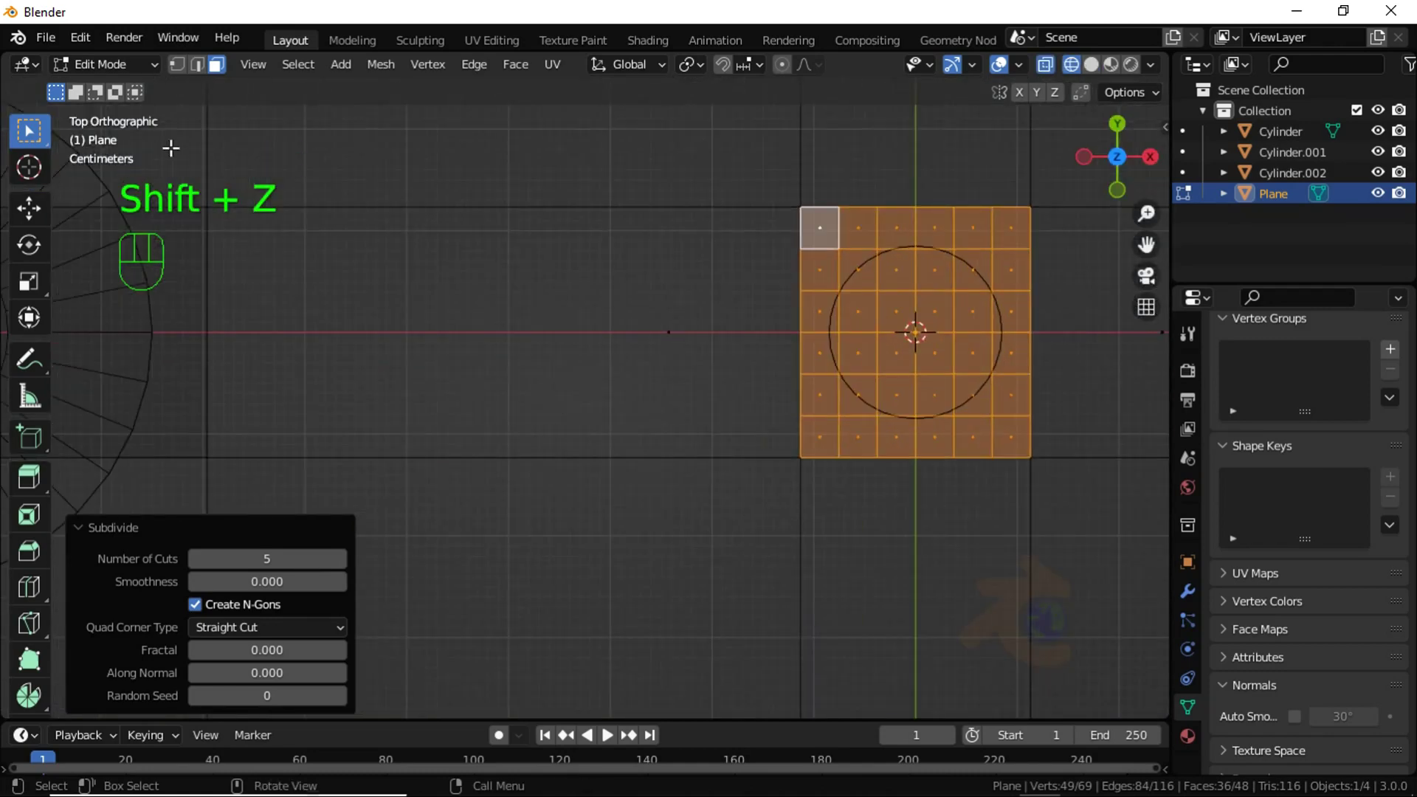
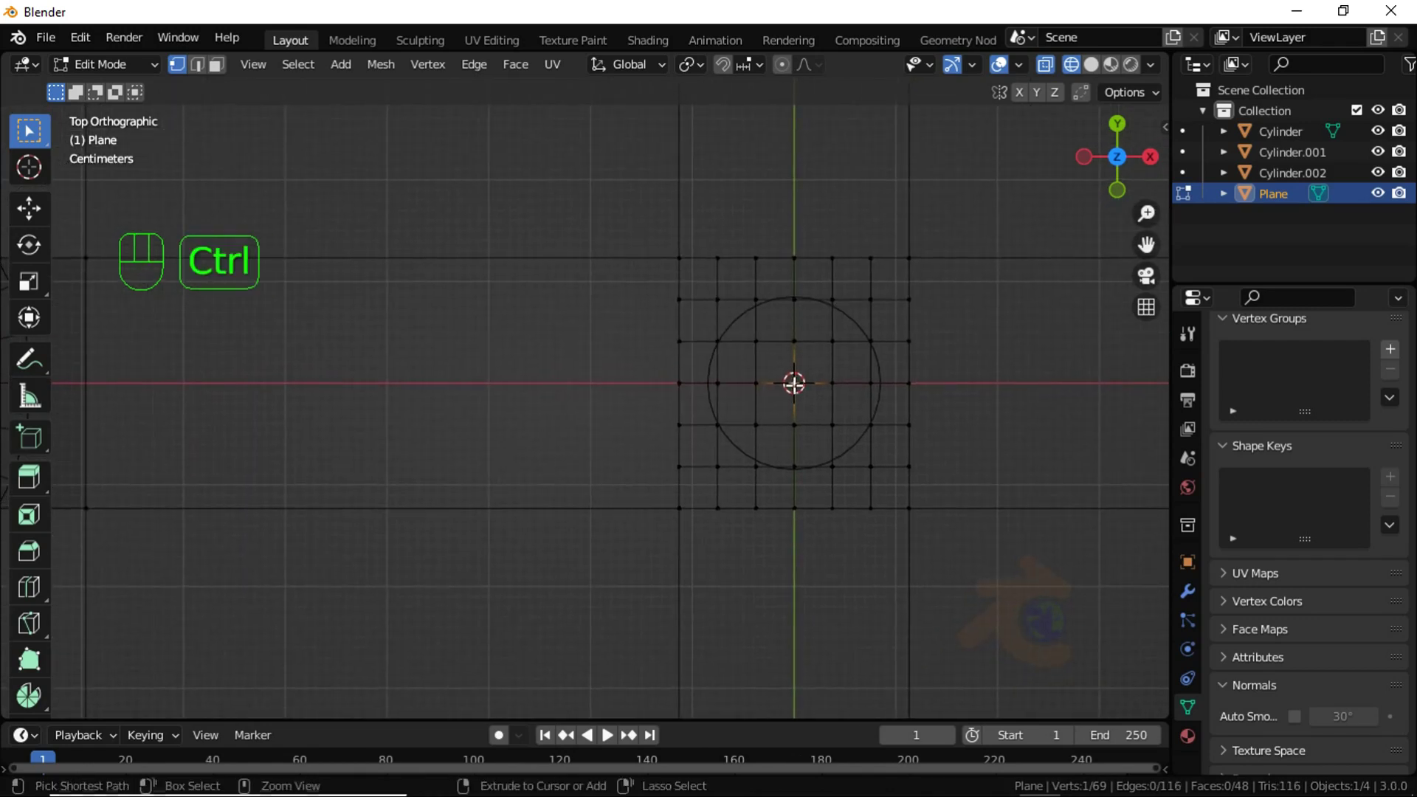
Step: Grow the selection around the centre vertex, dissolve it into one face, and switch to face select
{"action": "key", "text": "ctrl+KP_Subtract"}
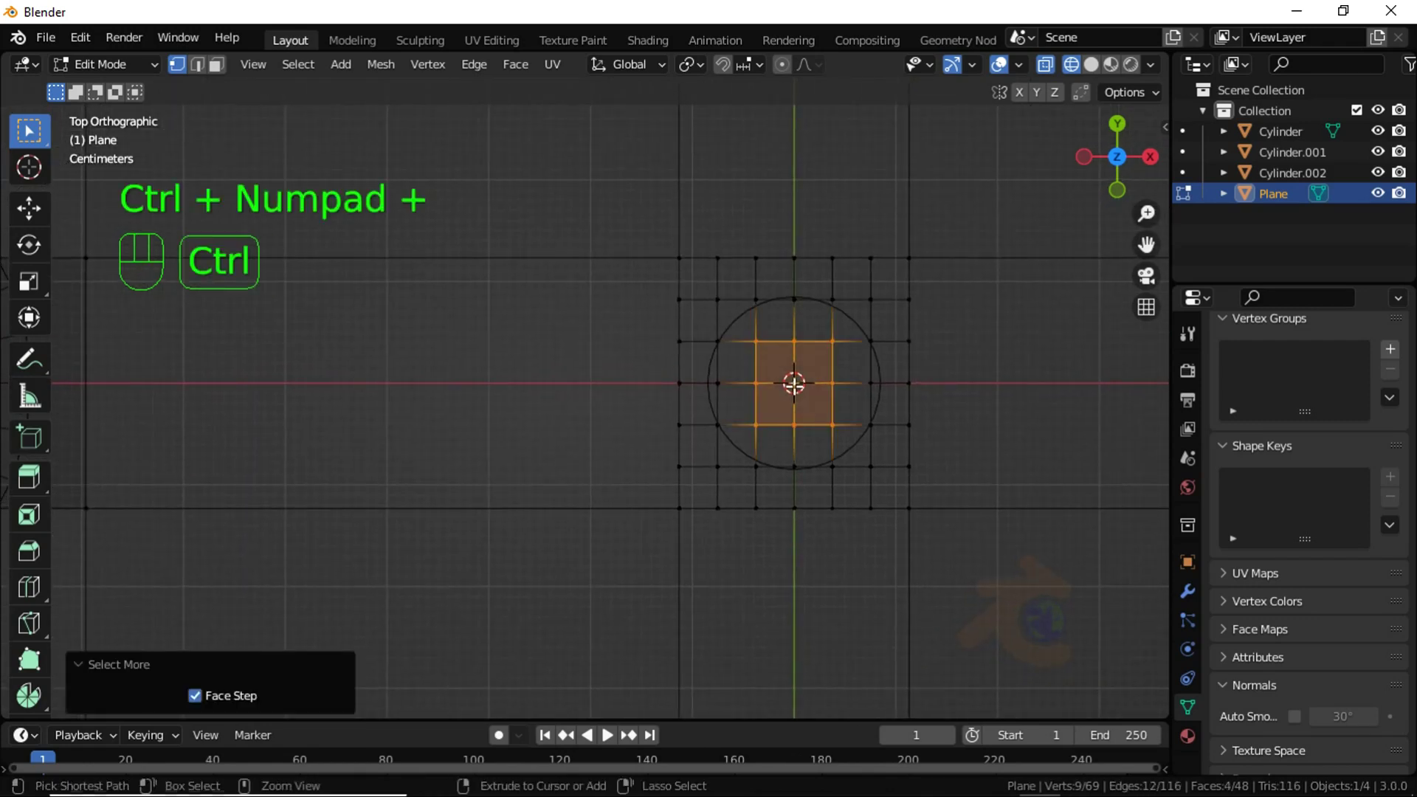
{"action": "key", "text": "ctrl+x"}
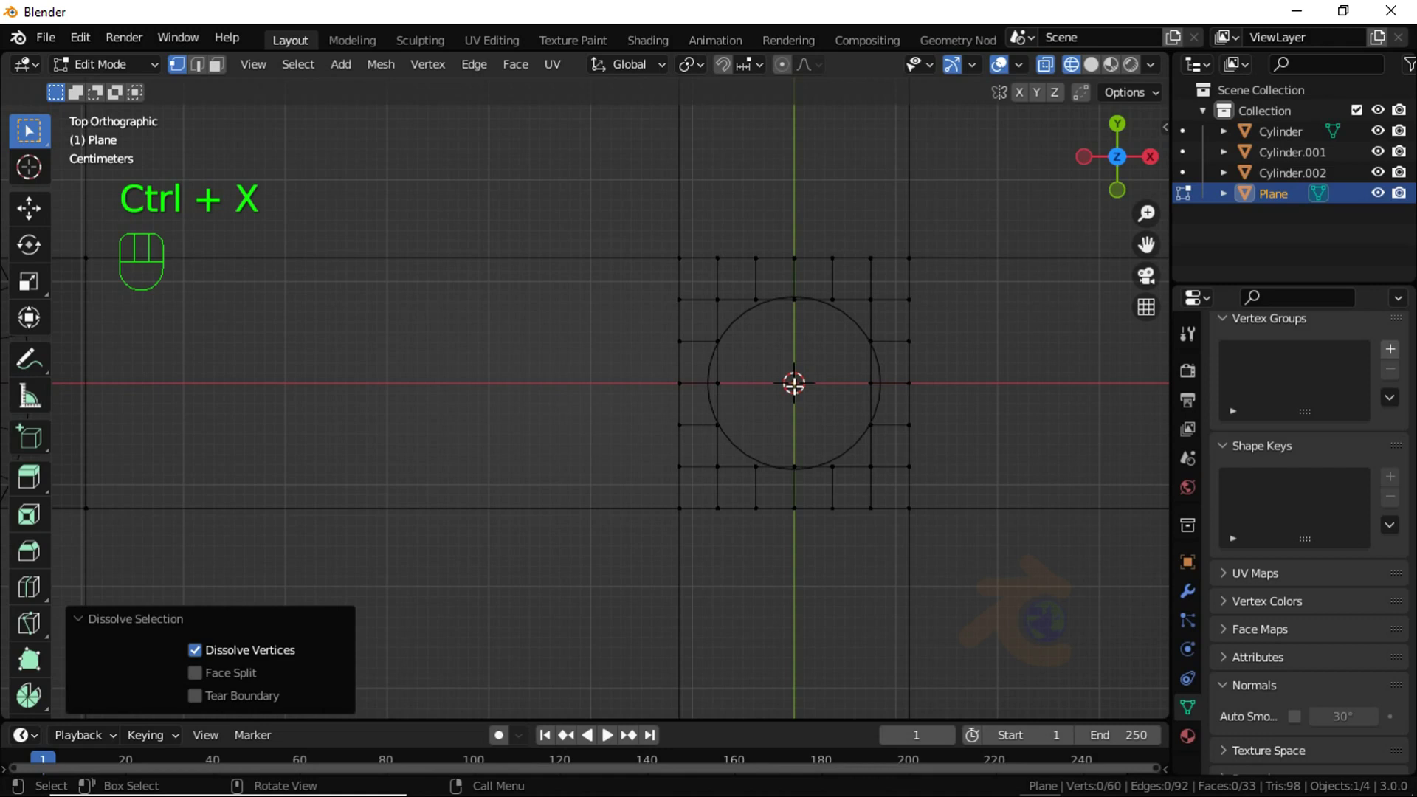
{"action": "left_click", "coordinate": [205, 78]}
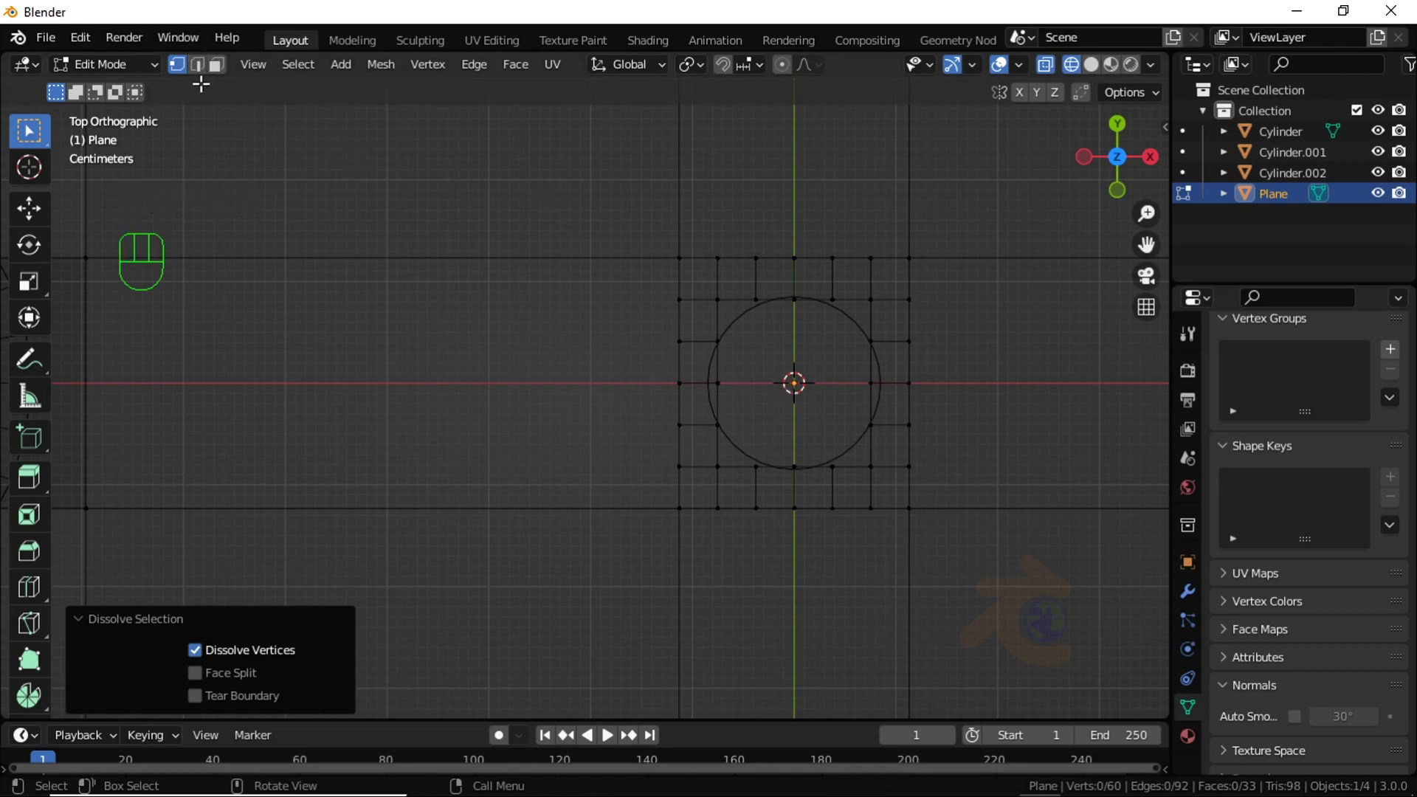
{"action": "left_click", "coordinate": [208, 85]}
{"action": "left_click", "coordinate": [207, 75]}
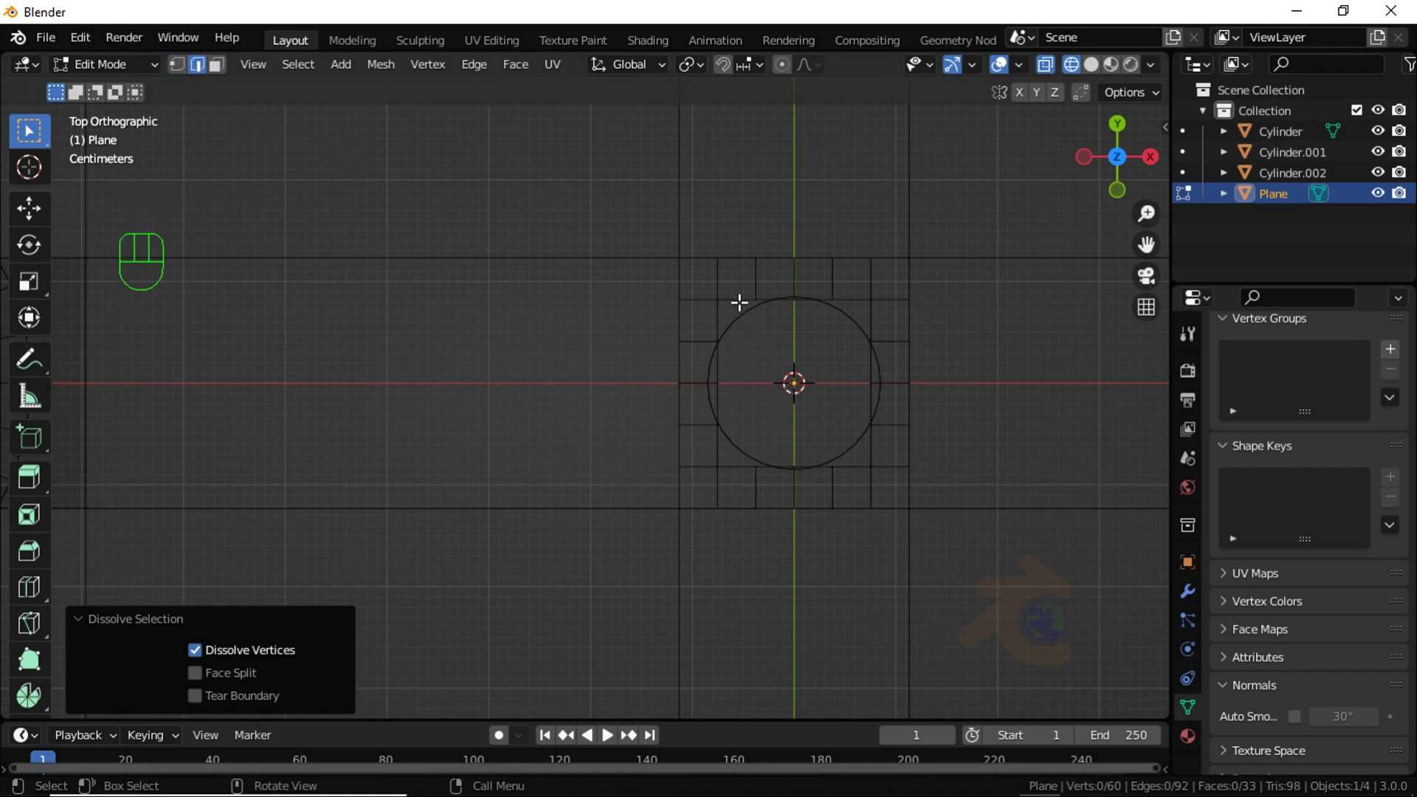
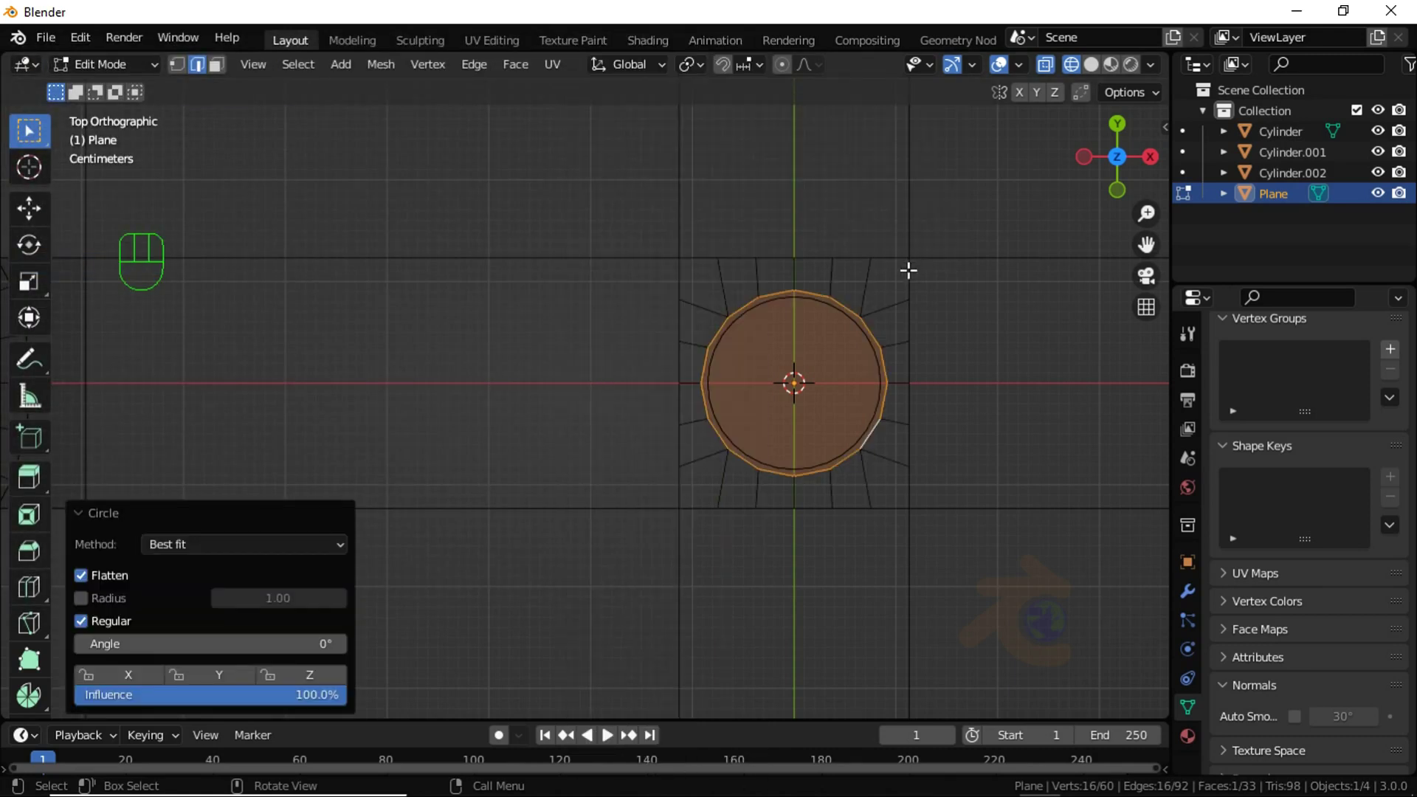
Step: Scale the round face up slightly, return to Object Mode, and view the columns from the front
{"action": "key", "text": "s"}
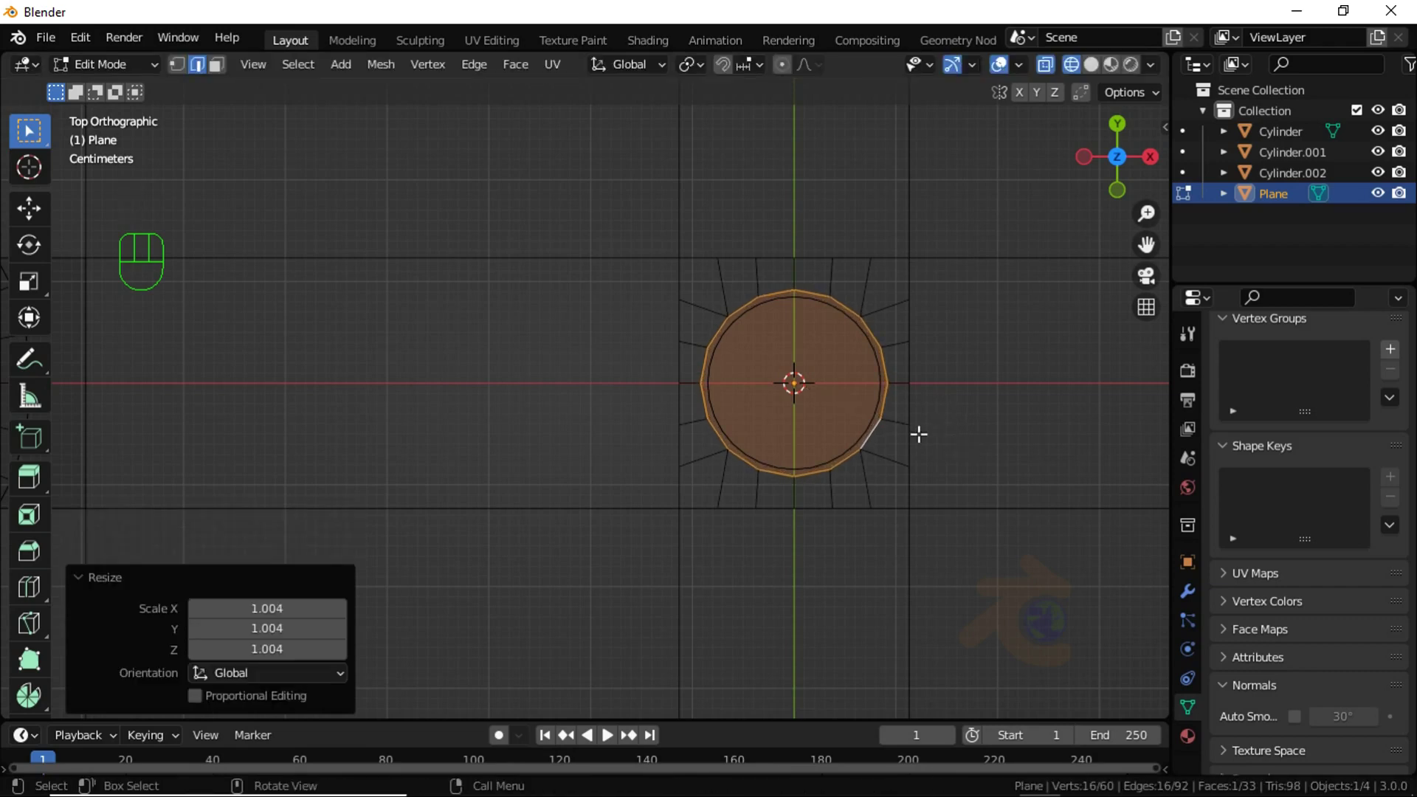
{"action": "key", "text": "Tab"}
{"action": "key", "text": "shift+z"}
{"action": "left_click_drag", "start_coordinate": [835, 436], "coordinate": [807, 352]}
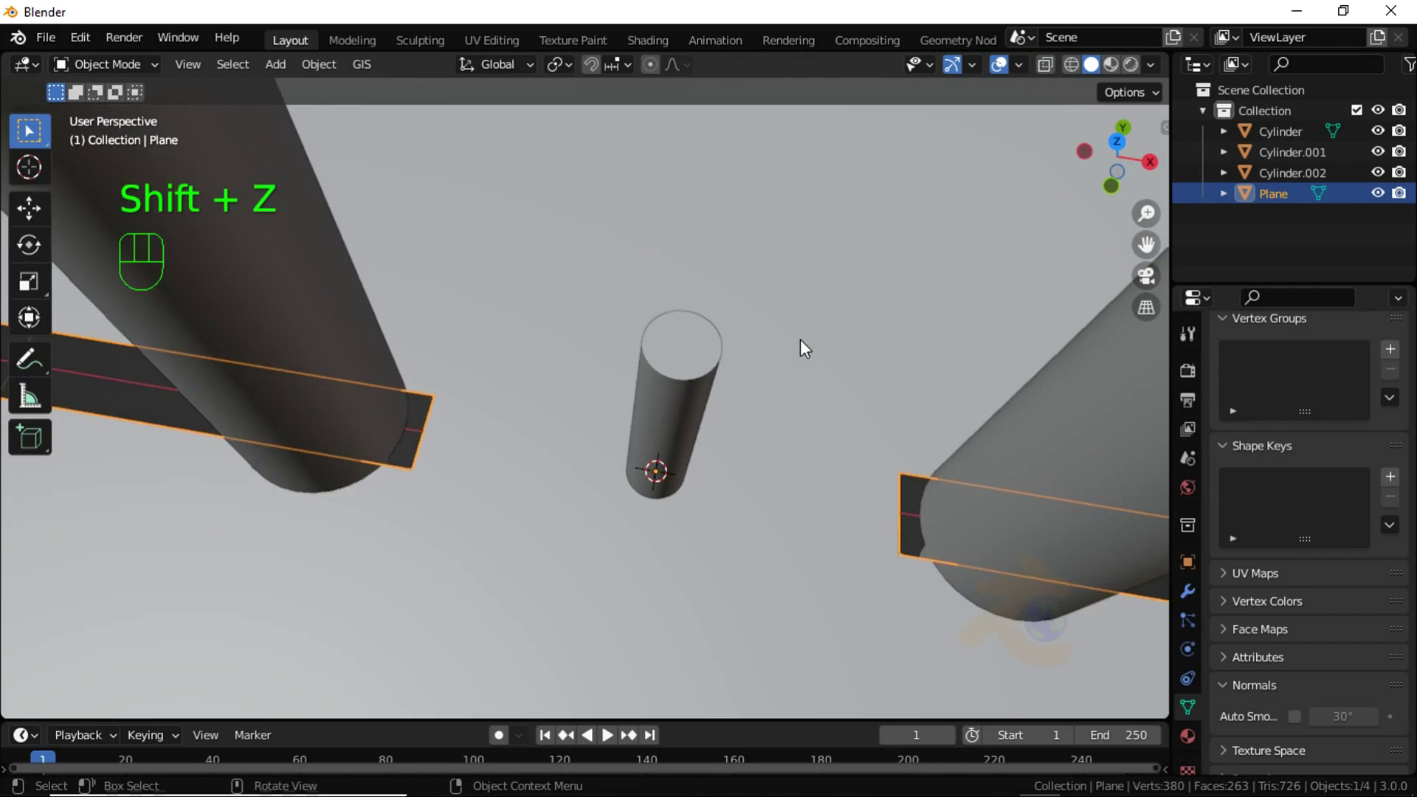
{"action": "left_click_drag", "start_coordinate": [759, 323], "coordinate": [780, 222]}
{"action": "left_click", "coordinate": [947, 198]}
{"action": "key", "text": "KP_1"}
Step: Edit both large columns and add ring cuts near their tops
{"action": "left_click", "coordinate": [458, 347]}
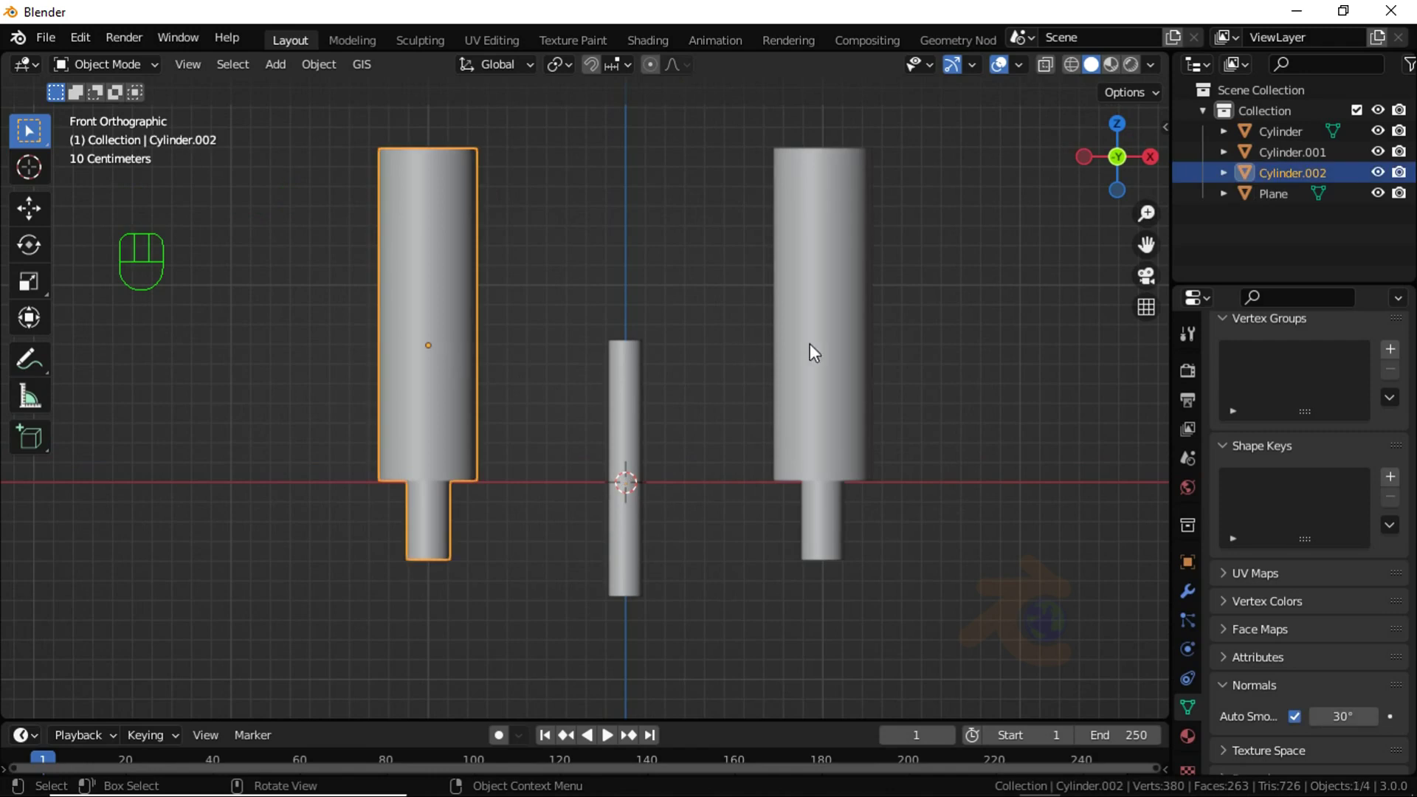
{"action": "left_click", "coordinate": [812, 342]}
{"action": "key", "text": "Tab"}
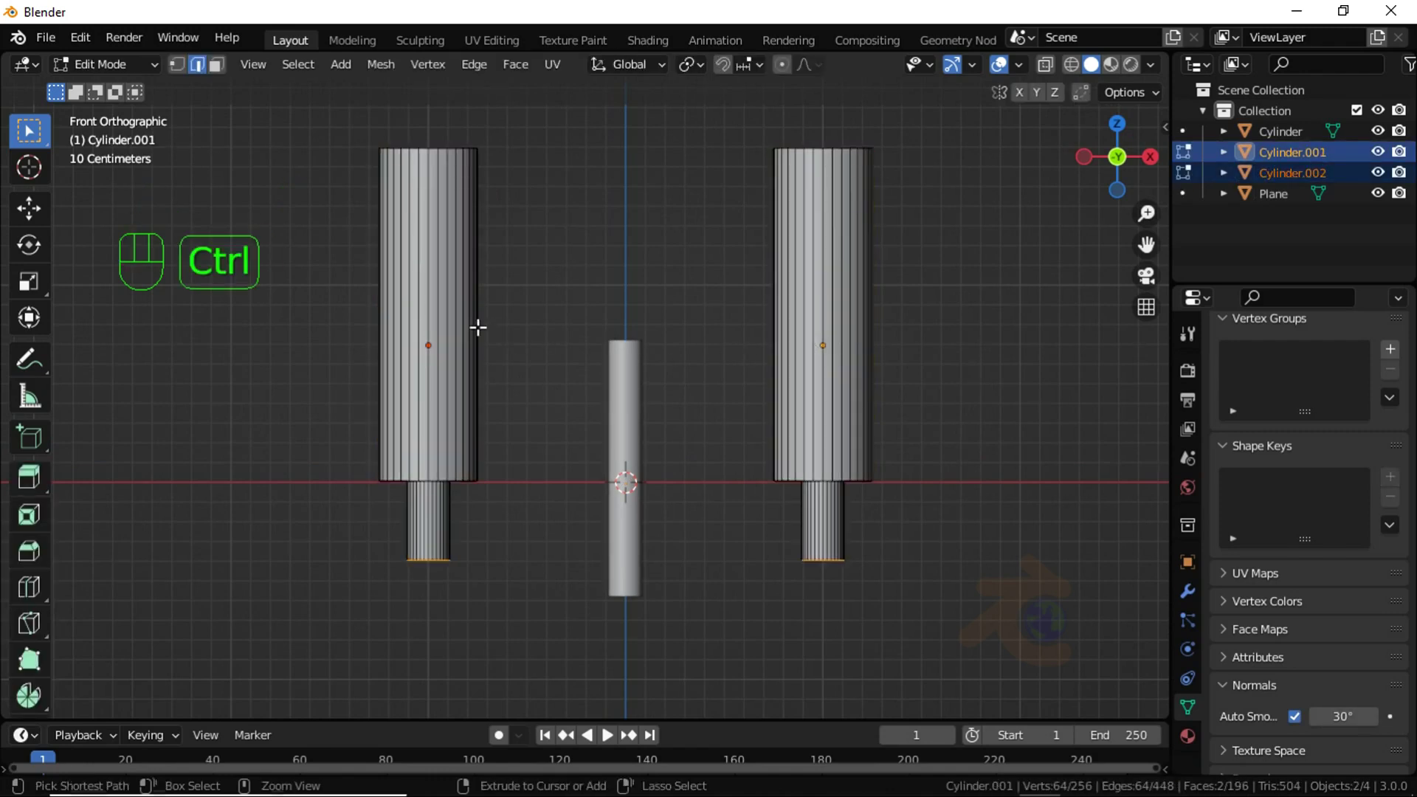
{"action": "key", "text": "ctrl+r"}
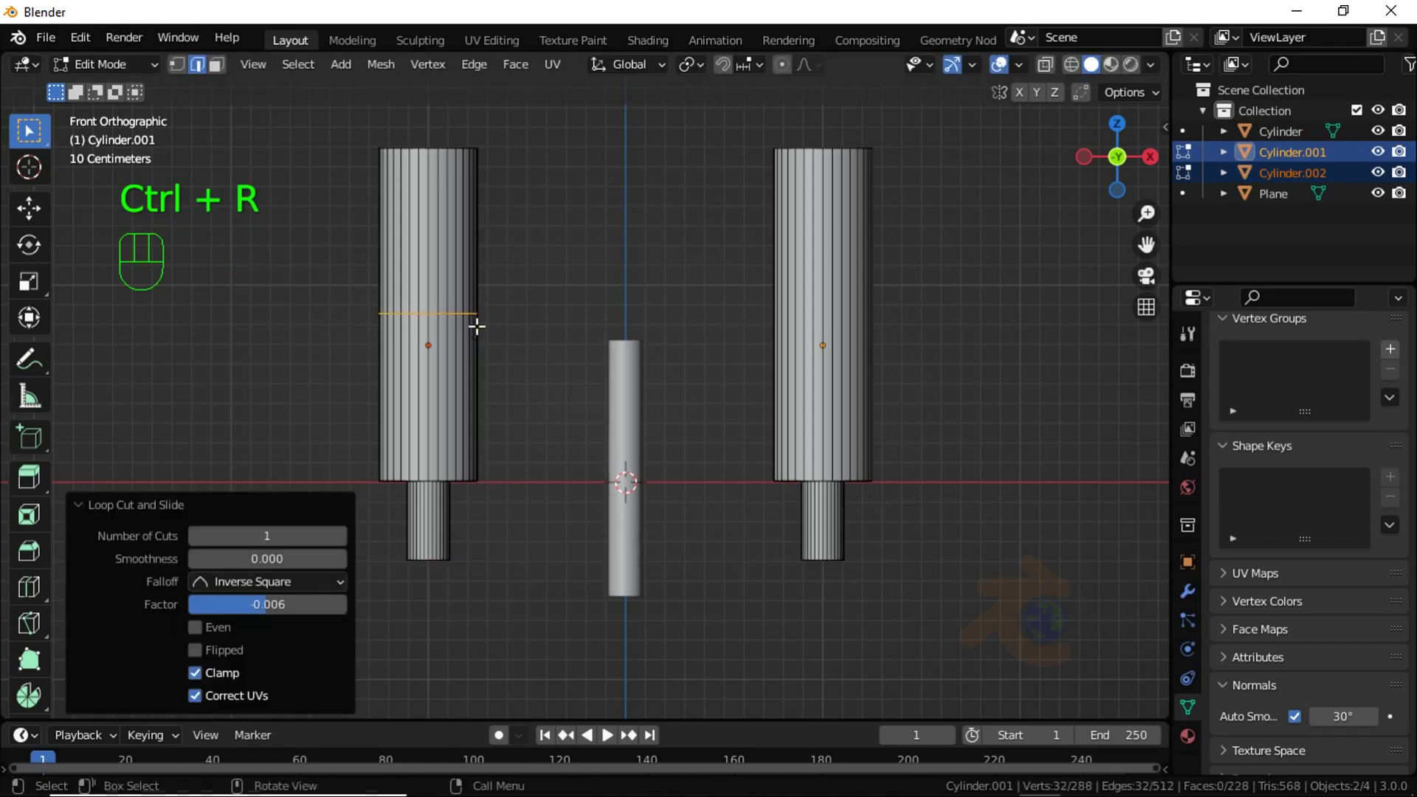
{"action": "key", "text": "ctrl+r"}
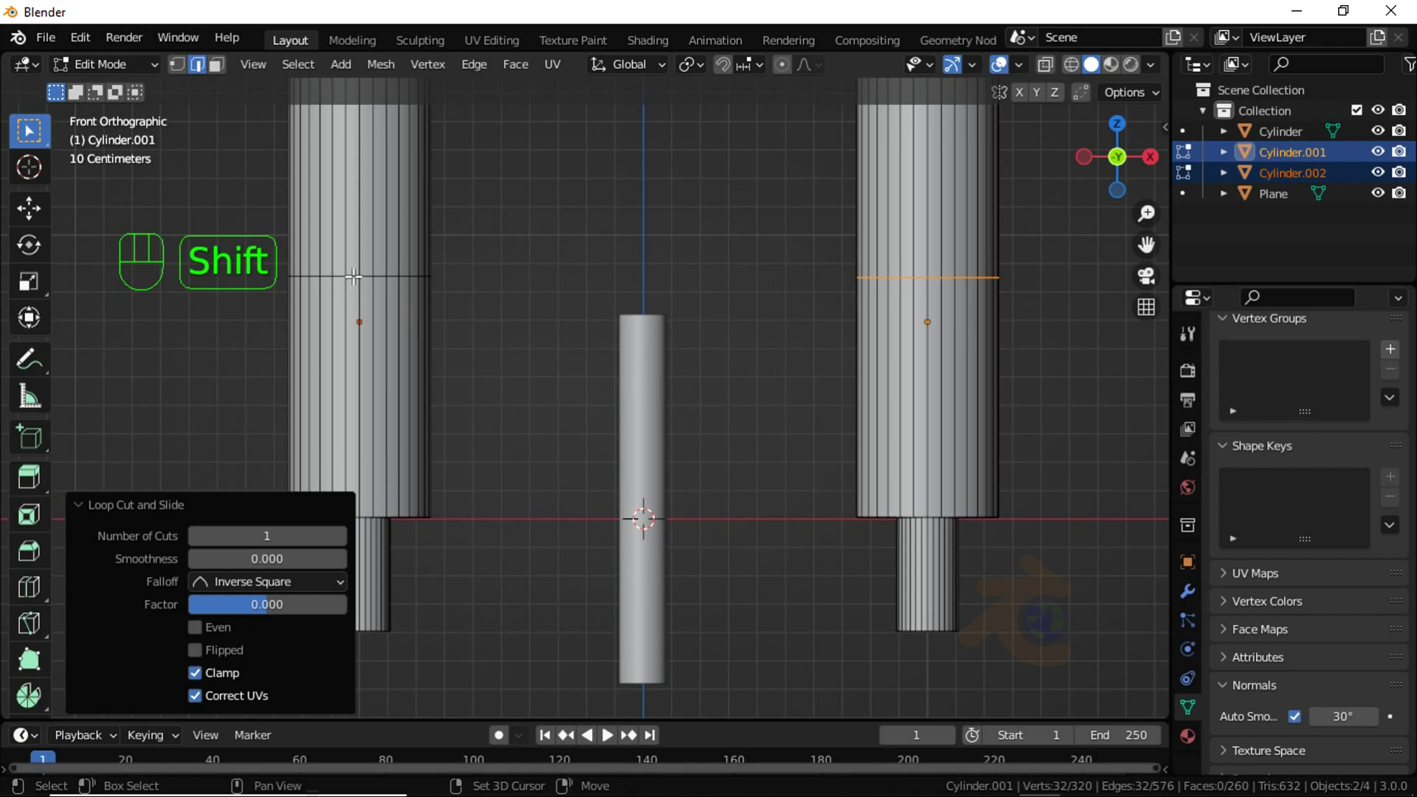
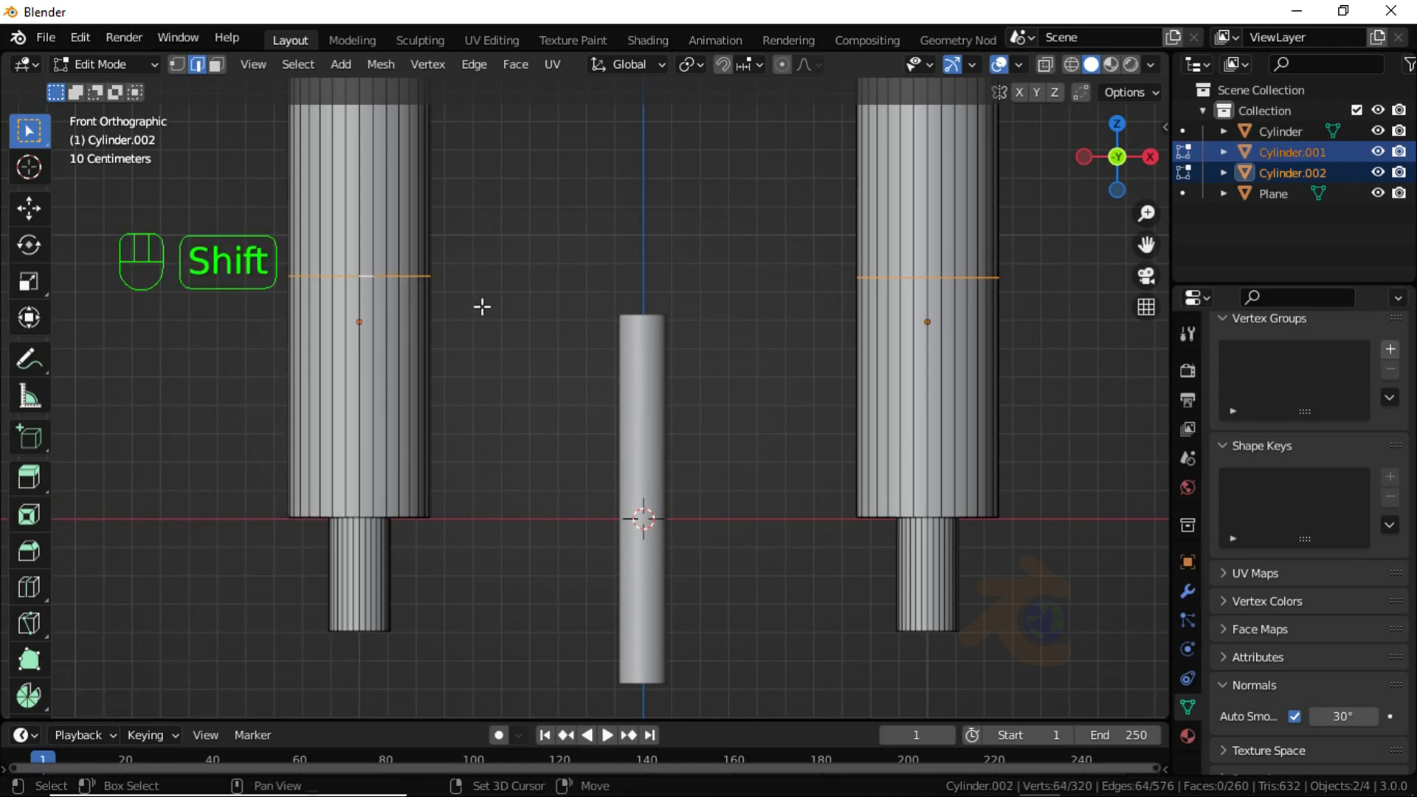
Step: Duplicate the cut parts and separate them as new objects Cylinder.003 and Cylinder.004
{"action": "key", "text": "shift+d"}
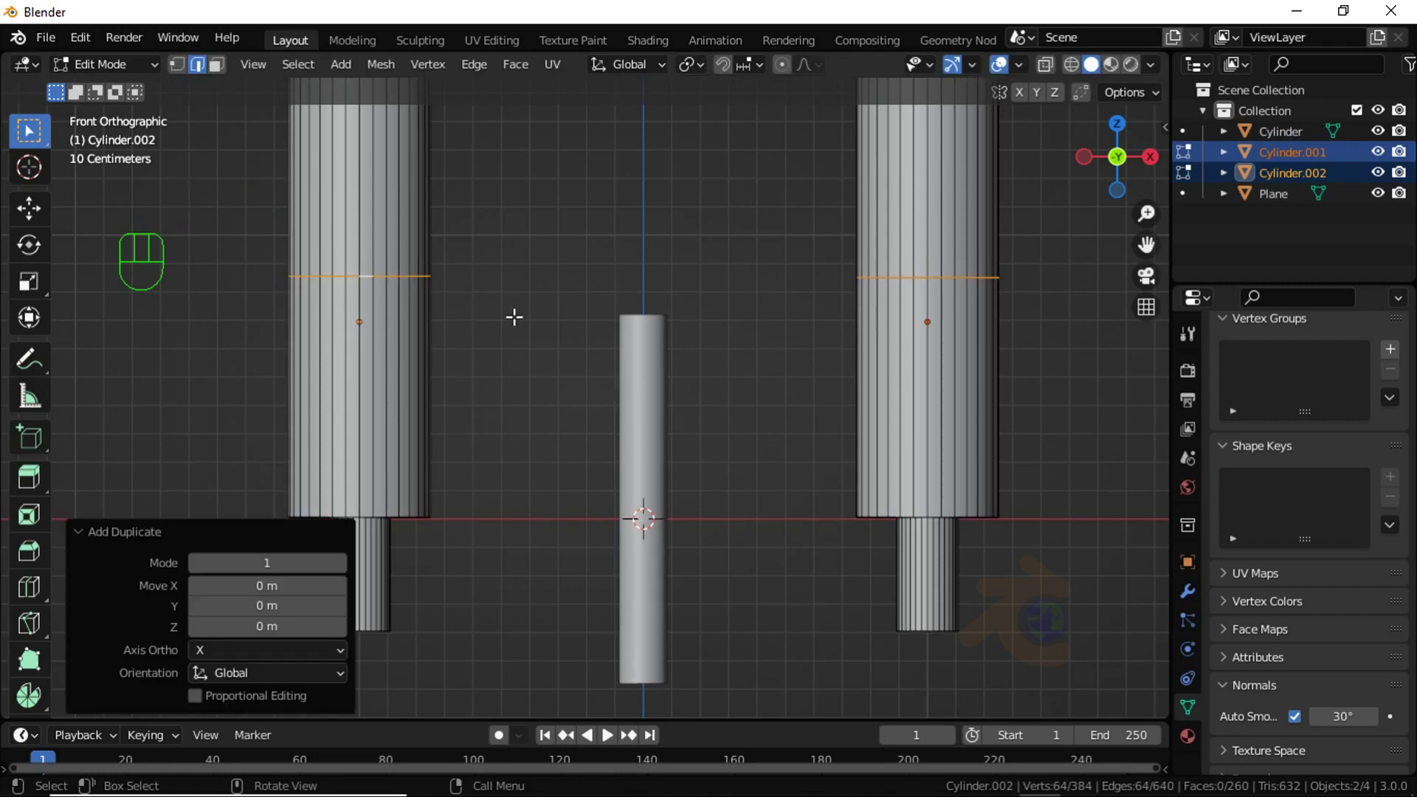
{"action": "key", "text": "p"}
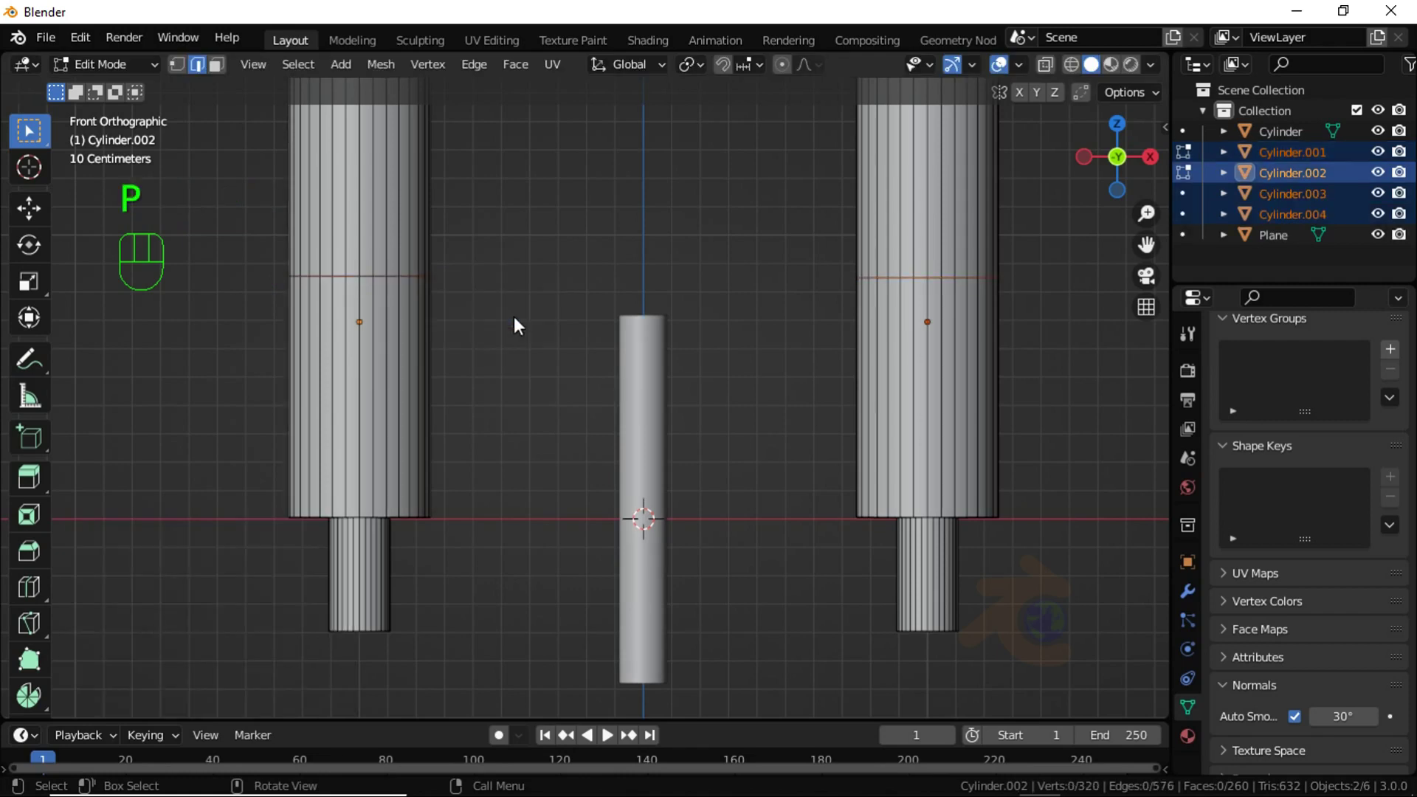
{"action": "key", "text": "Tab"}
{"action": "left_click", "coordinate": [1299, 203]}
Step: Hide Cylinder.003 and Cylinder.004 in the Outliner
{"action": "left_click", "coordinate": [1302, 213]}
{"action": "left_click", "coordinate": [1388, 205]}
{"action": "left_click", "coordinate": [1387, 218]}
Step: Select the right large column and show its transform values in Object Properties
{"action": "left_click_drag", "start_coordinate": [945, 293], "coordinate": [937, 356]}
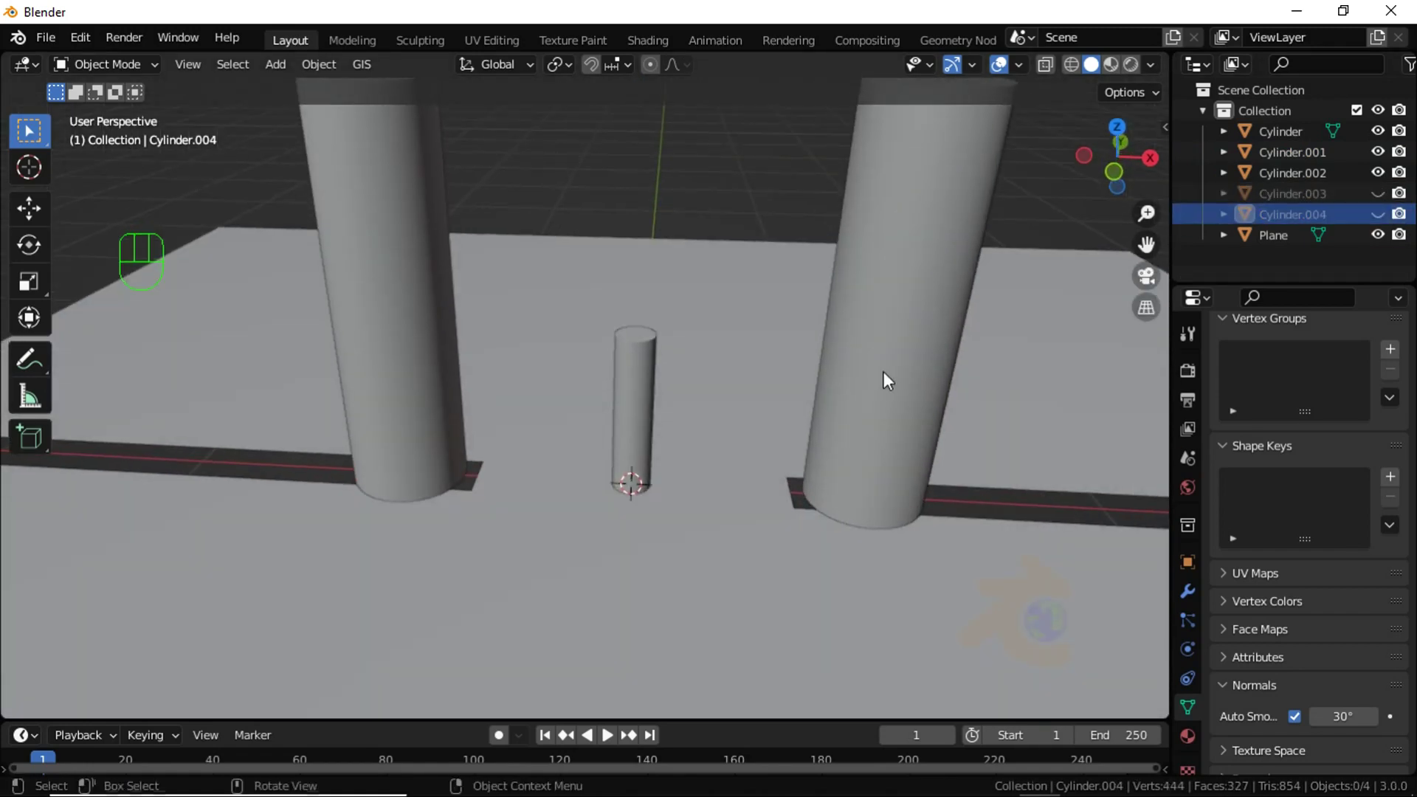
{"action": "left_click", "coordinate": [887, 384]}
{"action": "left_click_drag", "start_coordinate": [893, 358], "coordinate": [906, 367]}
{"action": "left_click_drag", "start_coordinate": [908, 369], "coordinate": [858, 359]}
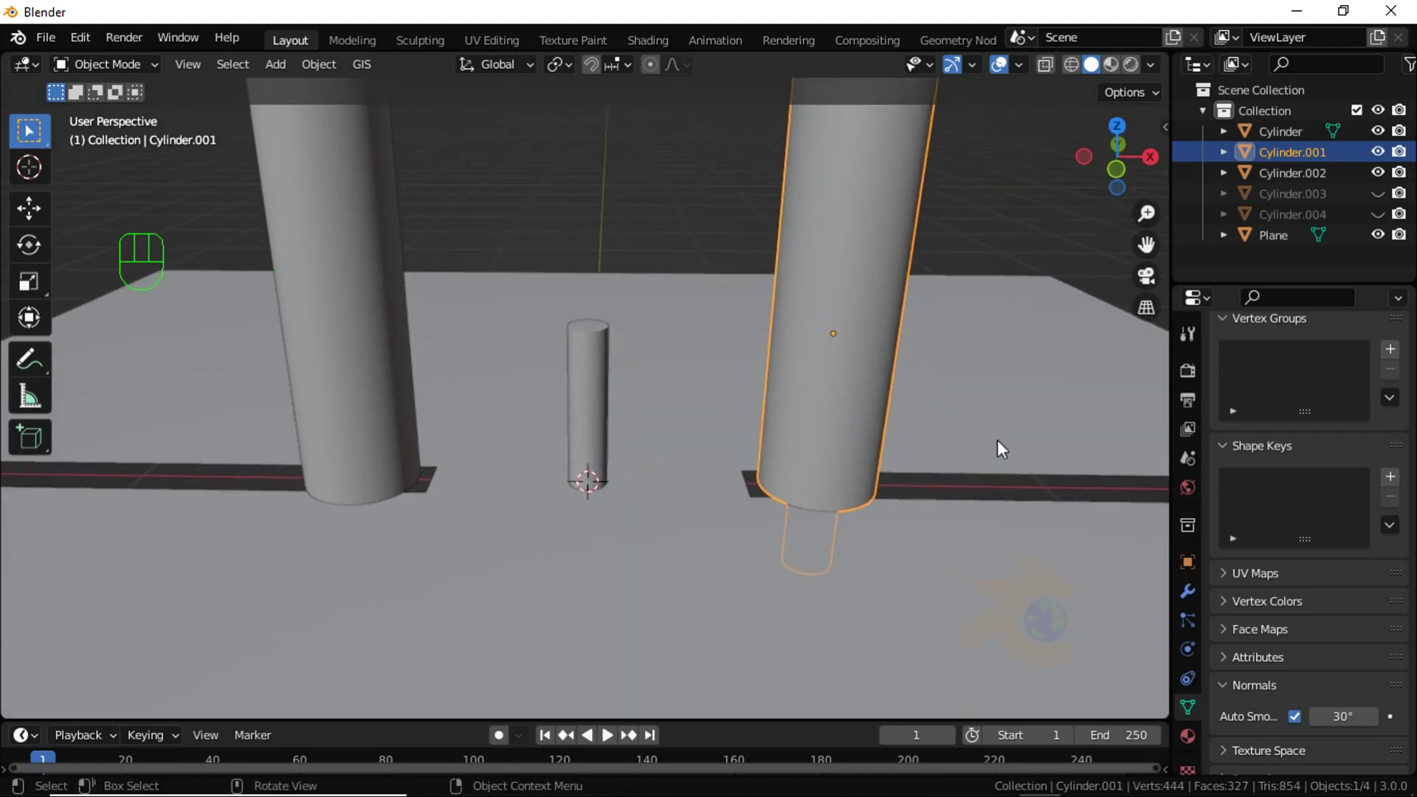
{"action": "key", "text": "n"}
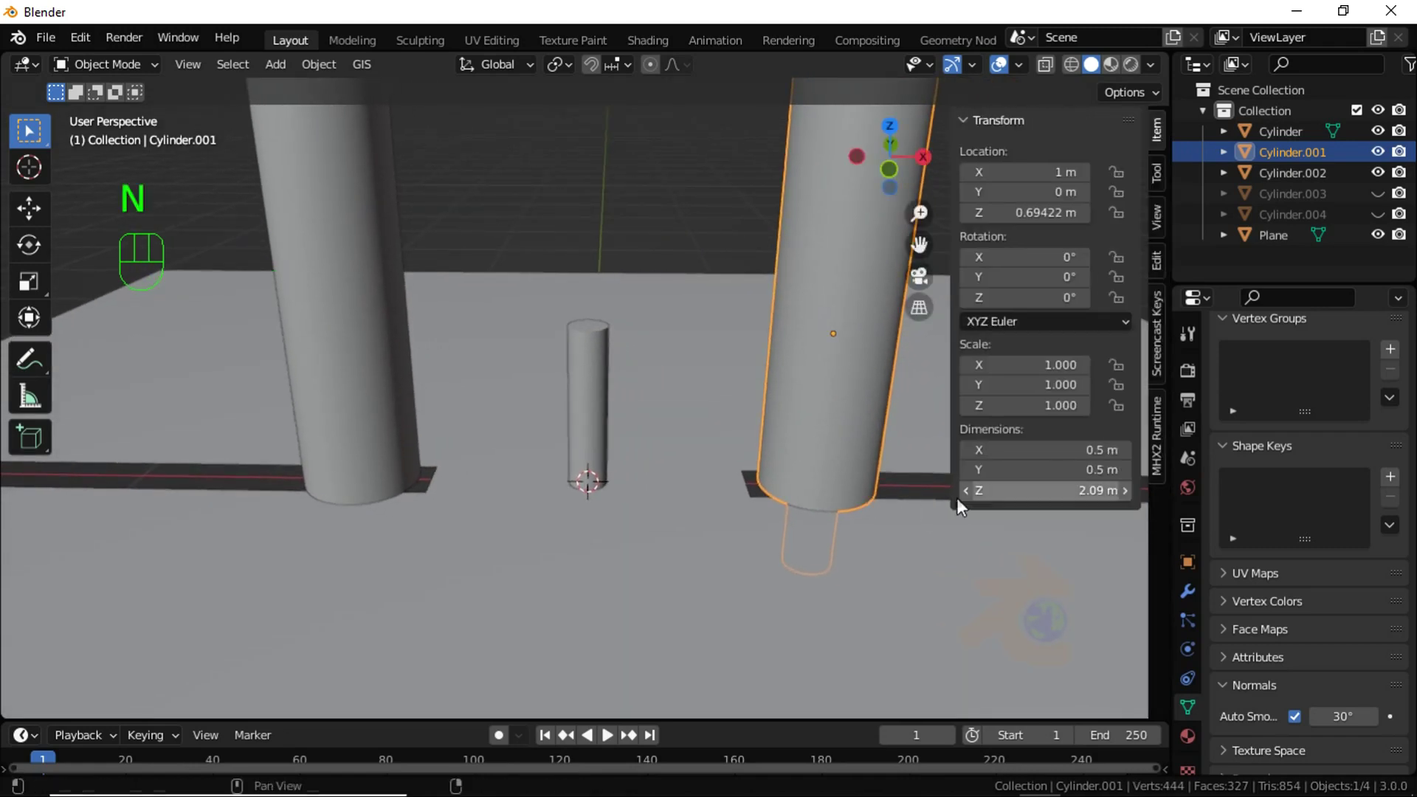
{"action": "left_click", "coordinate": [1186, 555]}
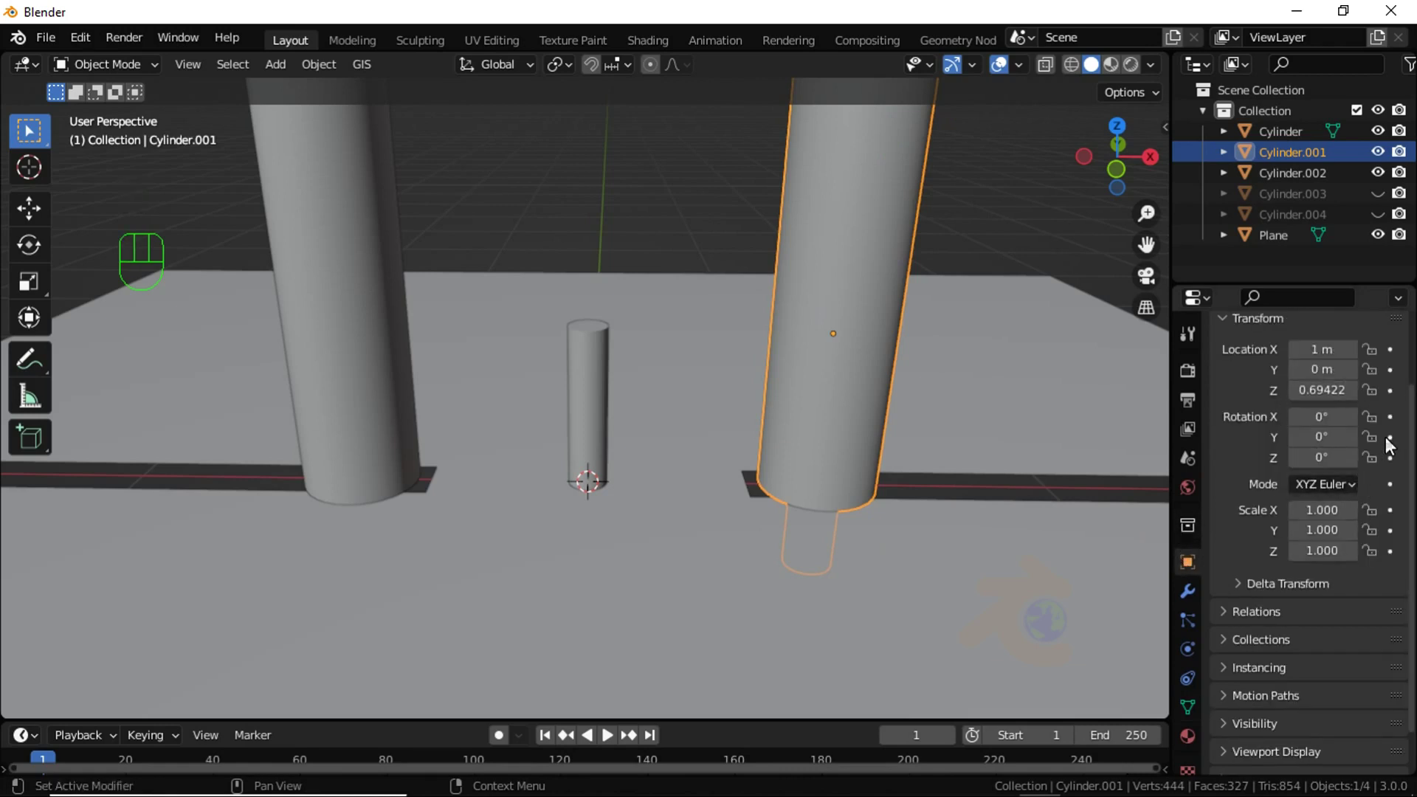
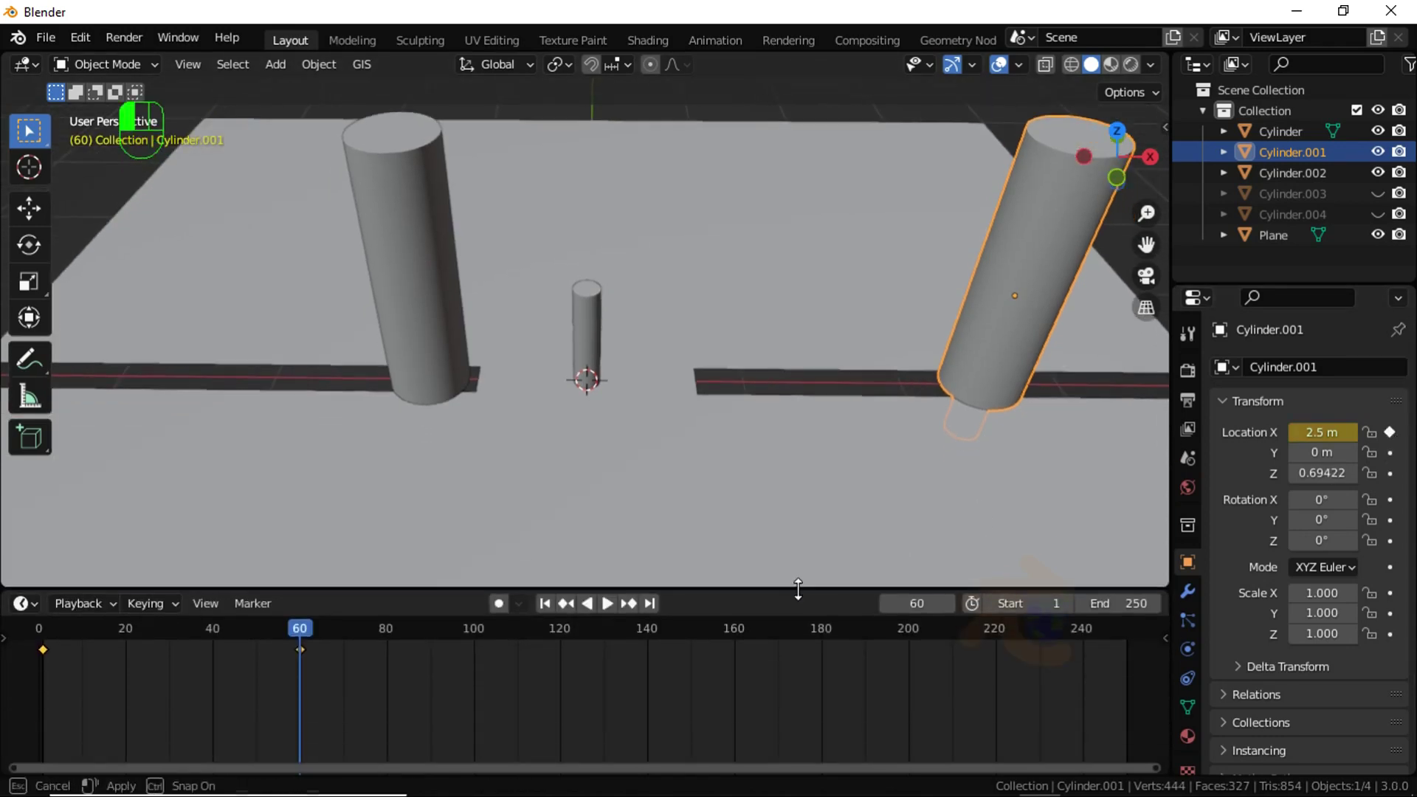
Step: Select the second cylinder's keyframes in the Dope Sheet and shift them later in time
{"action": "left_click", "coordinate": [62, 651]}
{"action": "left_click", "coordinate": [53, 651]}
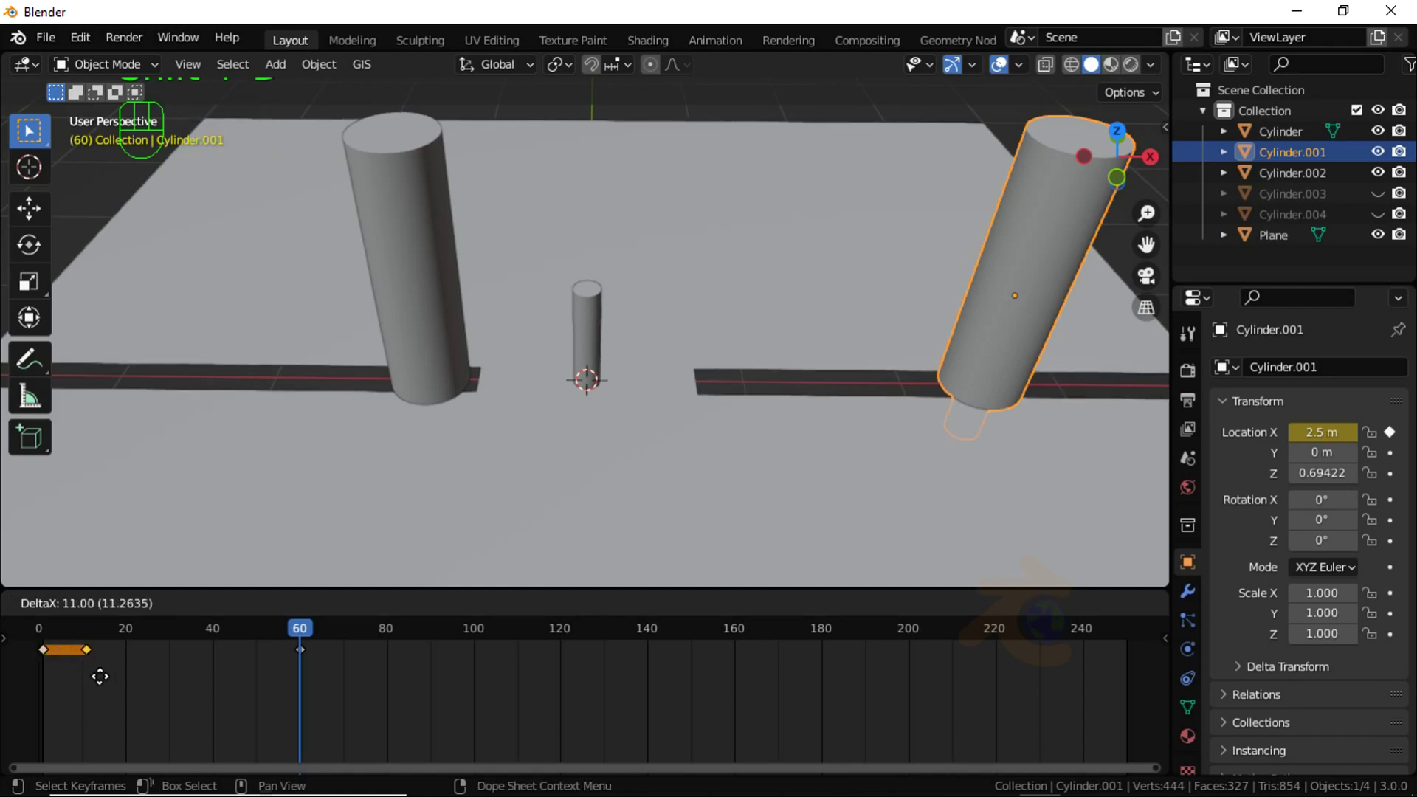
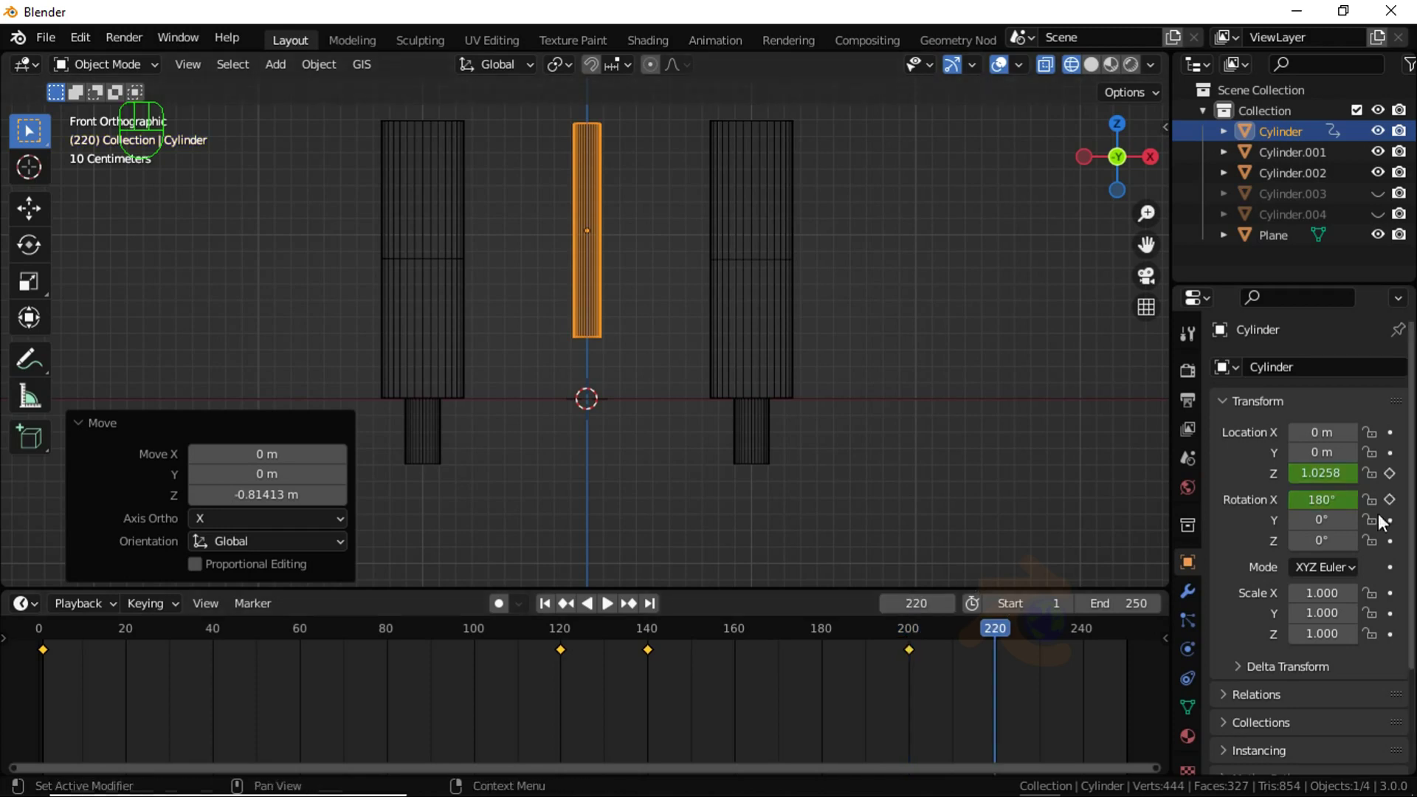
Step: Keyframe the thin cylinder's Z at frame 220 and lowered below the floor at 245, back at frame 1
{"action": "left_click", "coordinate": [1395, 482]}
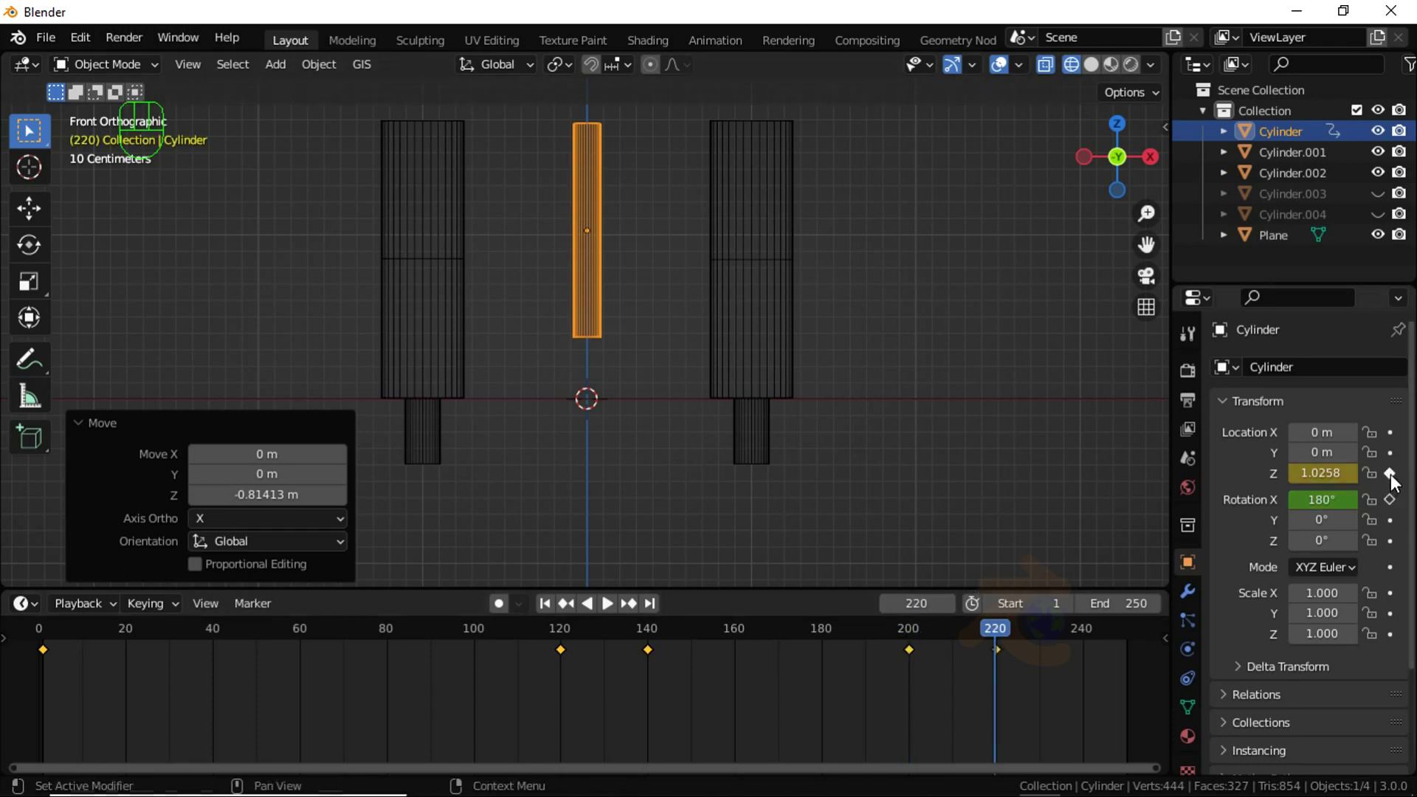
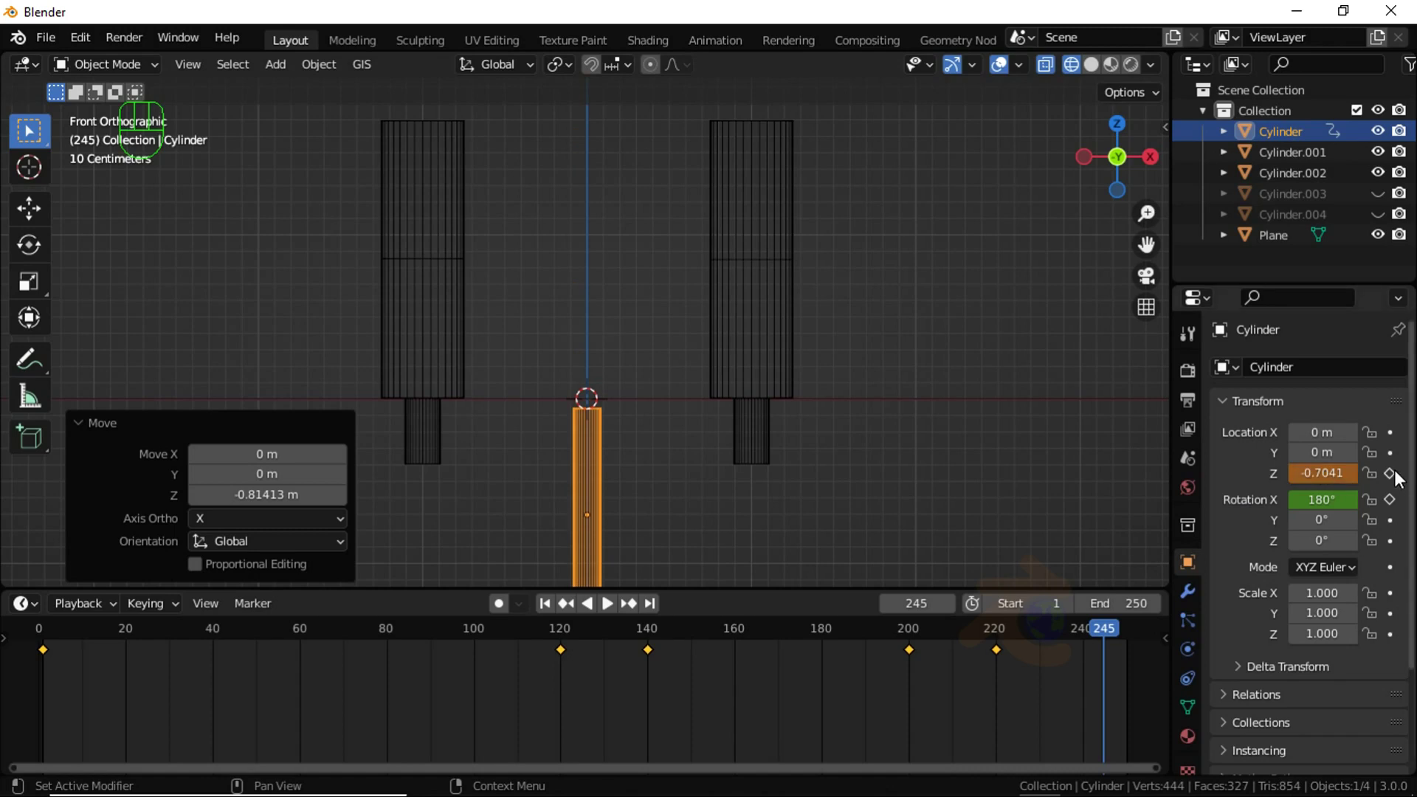
{"action": "left_click", "coordinate": [1395, 482]}
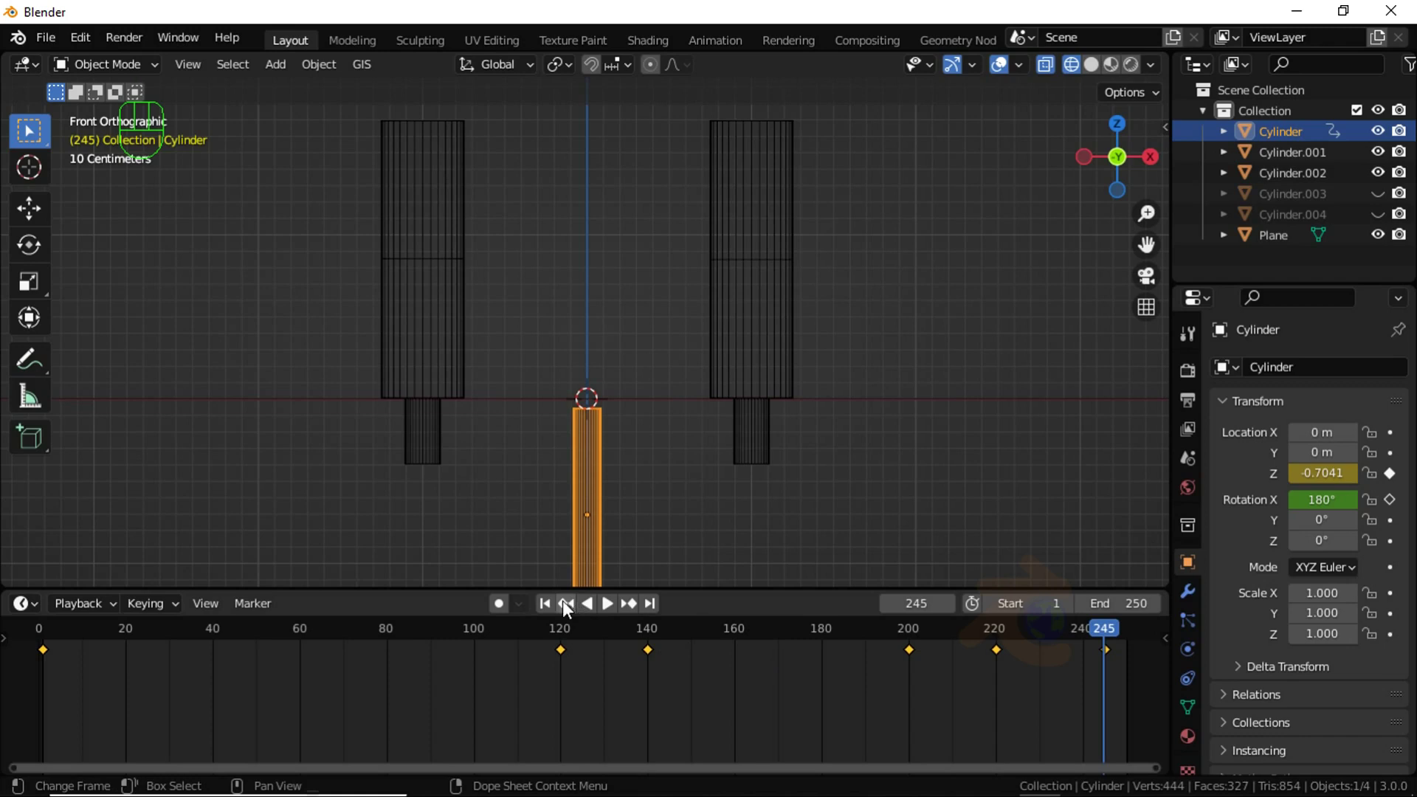
{"action": "left_click", "coordinate": [552, 610]}
{"action": "left_click", "coordinate": [552, 553]}
Step: Play the animation back, stop it, and look down on the floor and columns
{"action": "key", "text": "space"}
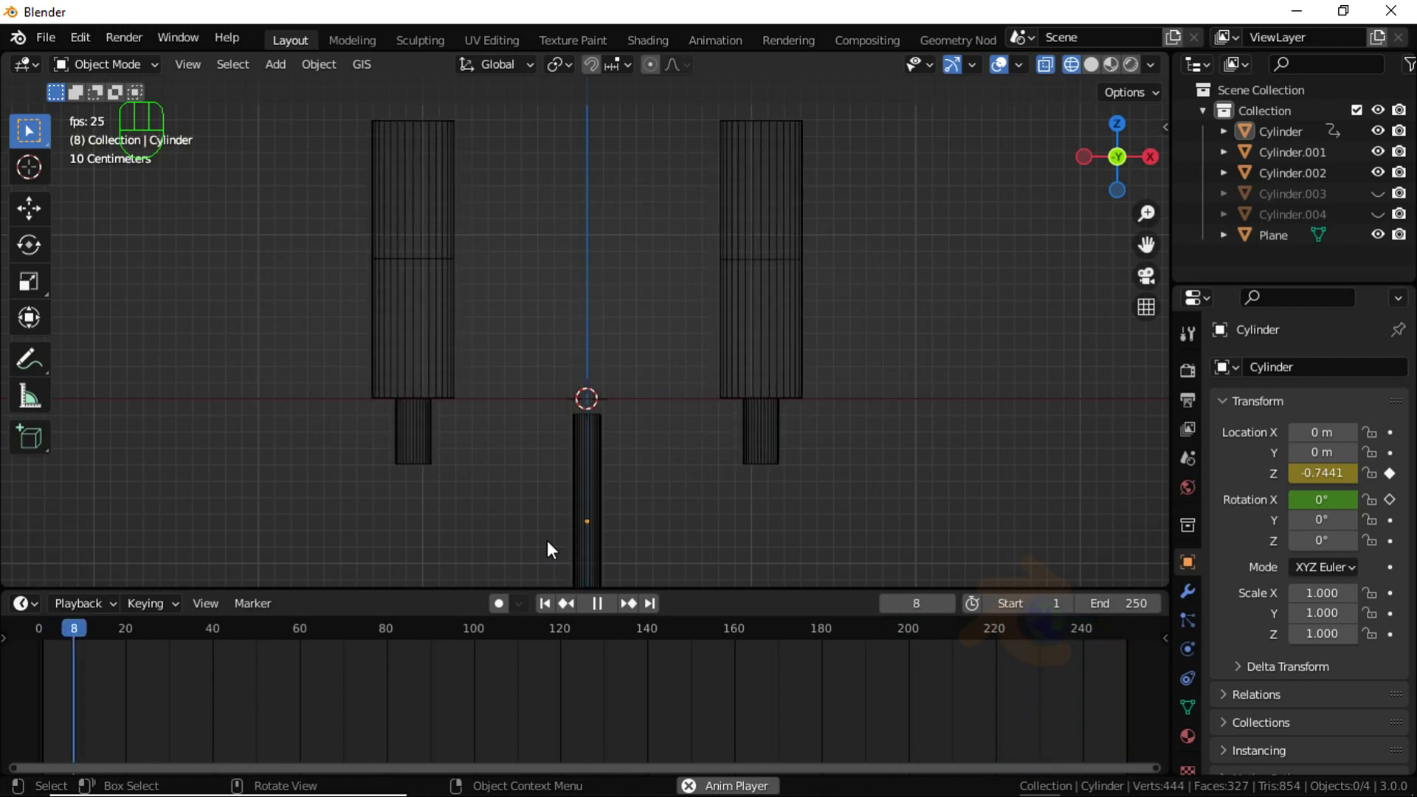
{"action": "key", "text": "space"}
{"action": "left_click_drag", "start_coordinate": [693, 544], "coordinate": [657, 583]}
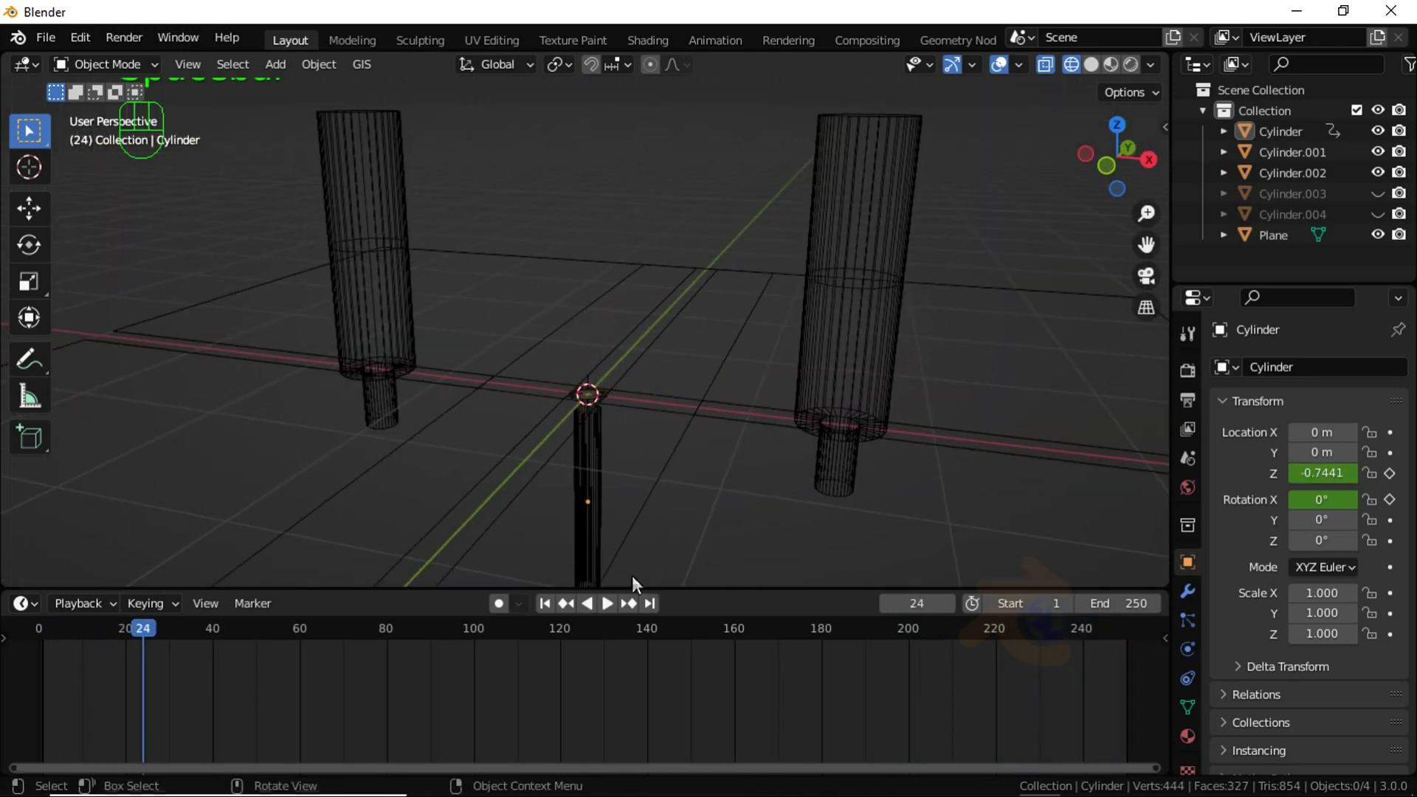
{"action": "left_click_drag", "start_coordinate": [549, 615], "coordinate": [548, 551]}
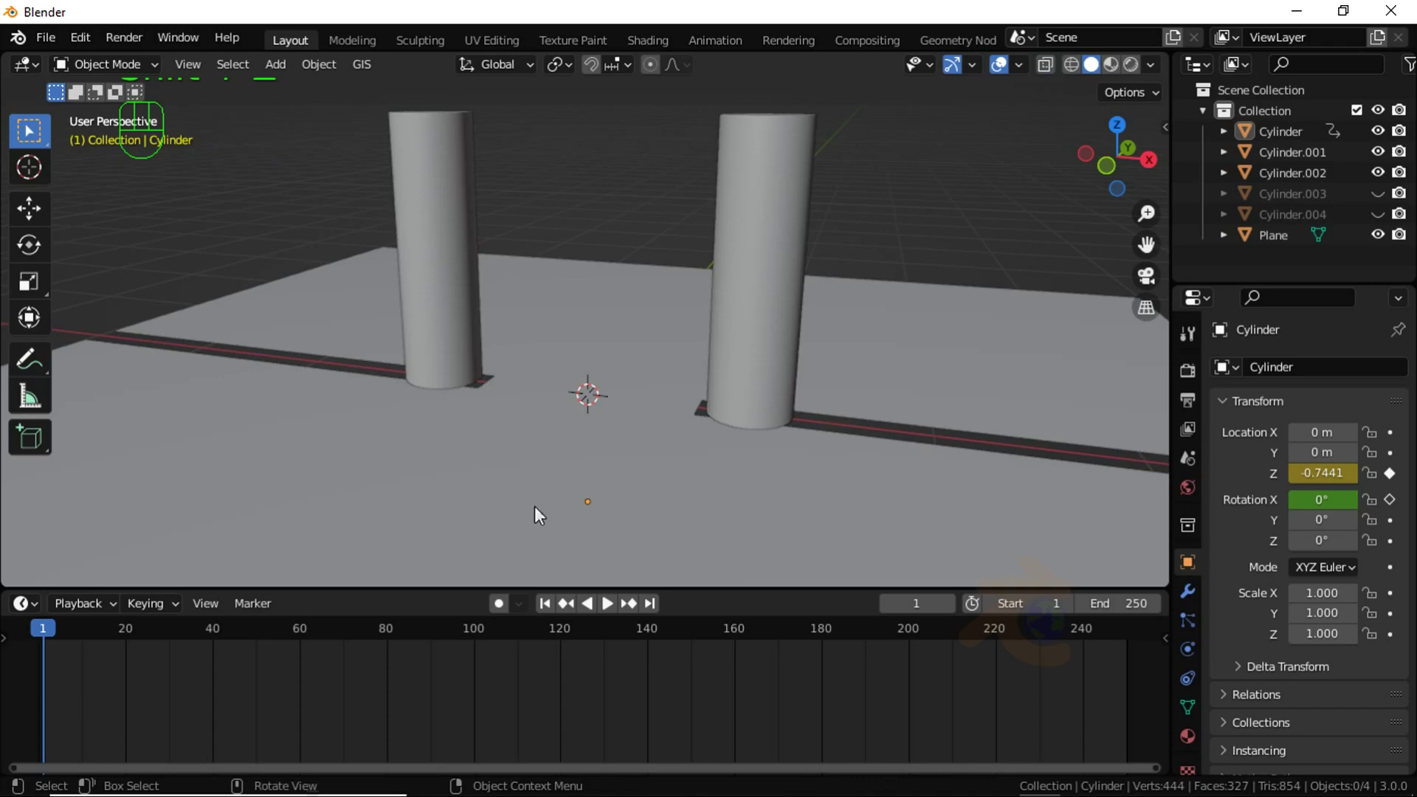
{"action": "left_click_drag", "start_coordinate": [526, 503], "coordinate": [564, 544]}
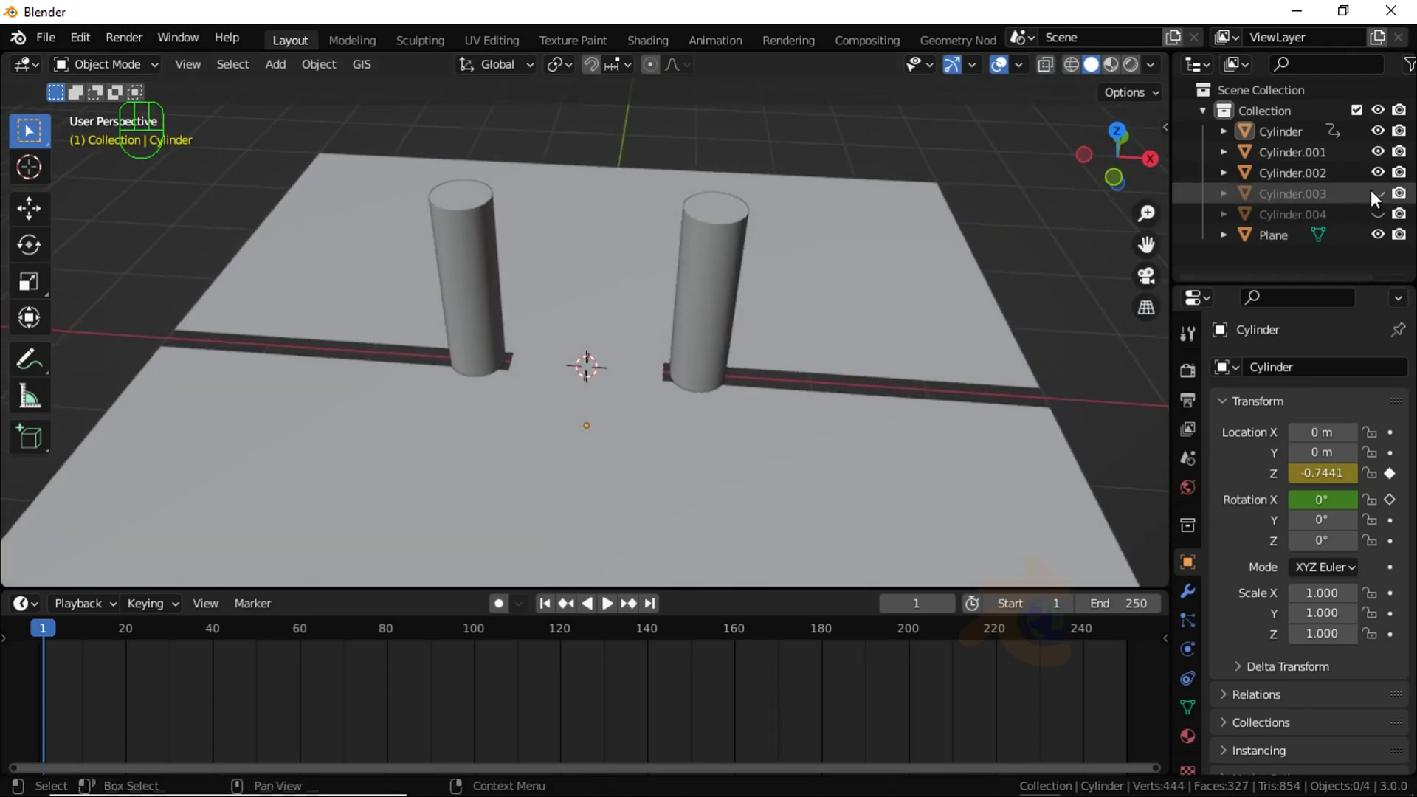
Step: Unhide Cylinder.003 and Cylinder.004 and make Cylinder.004 the active object
{"action": "left_click", "coordinate": [1388, 202]}
{"action": "left_click", "coordinate": [1378, 226]}
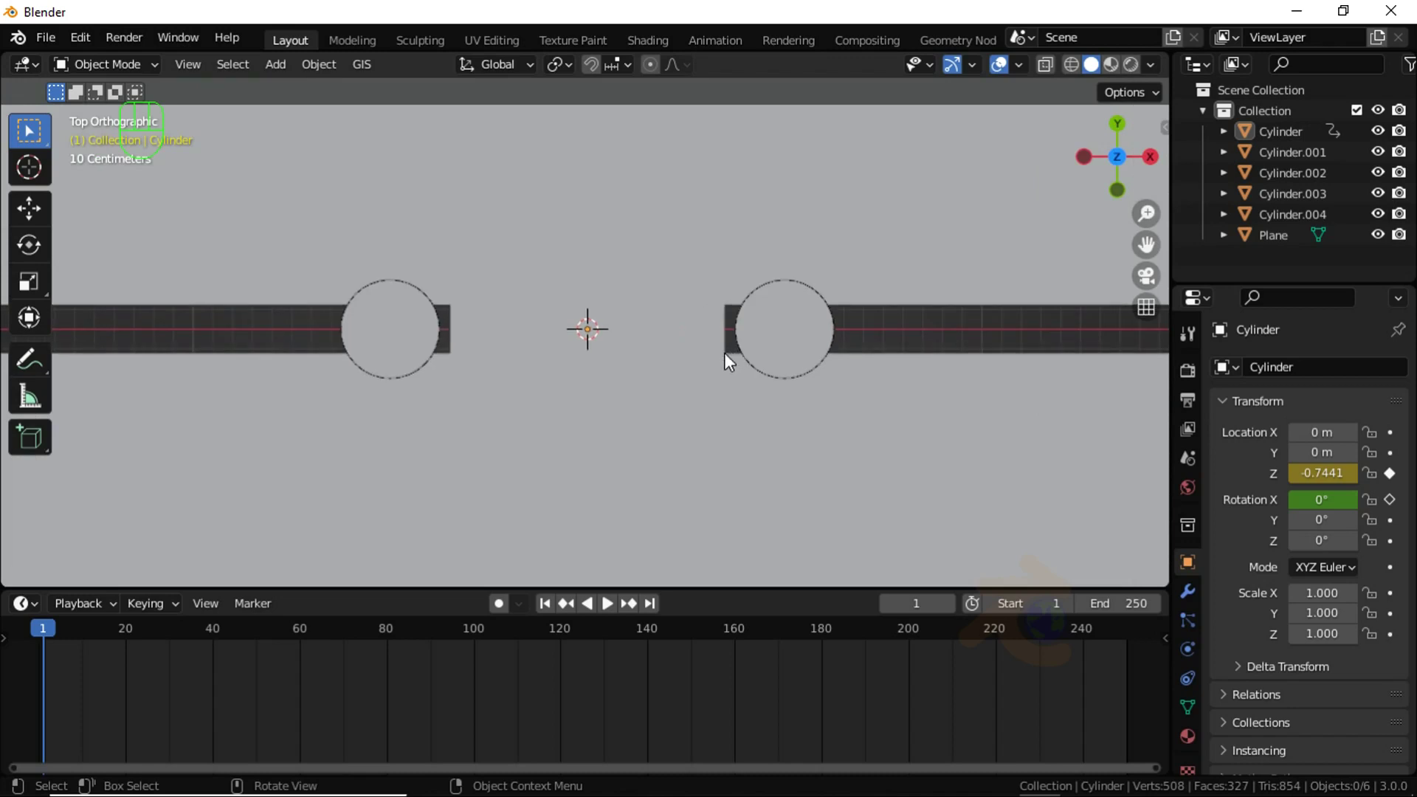
{"action": "left_click", "coordinate": [1274, 222]}
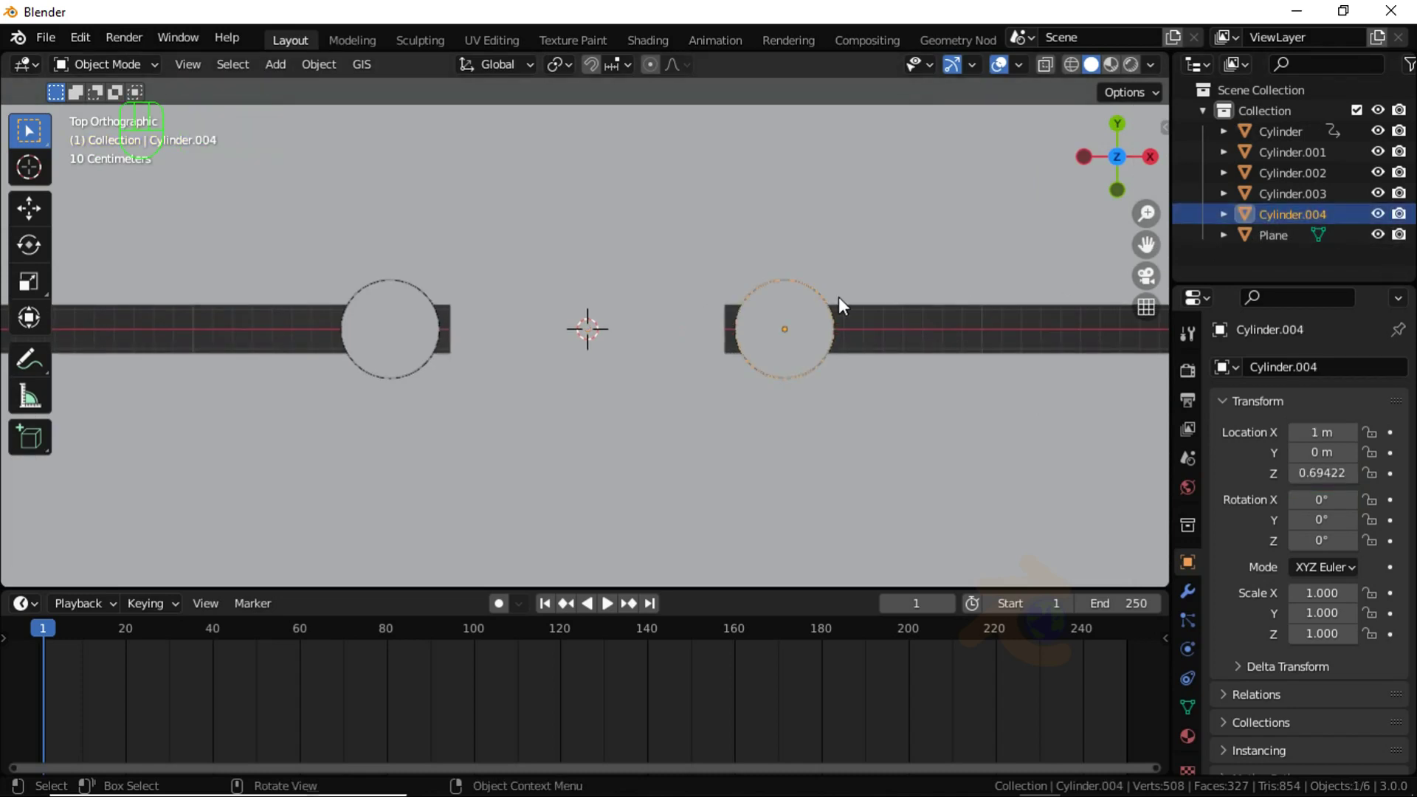
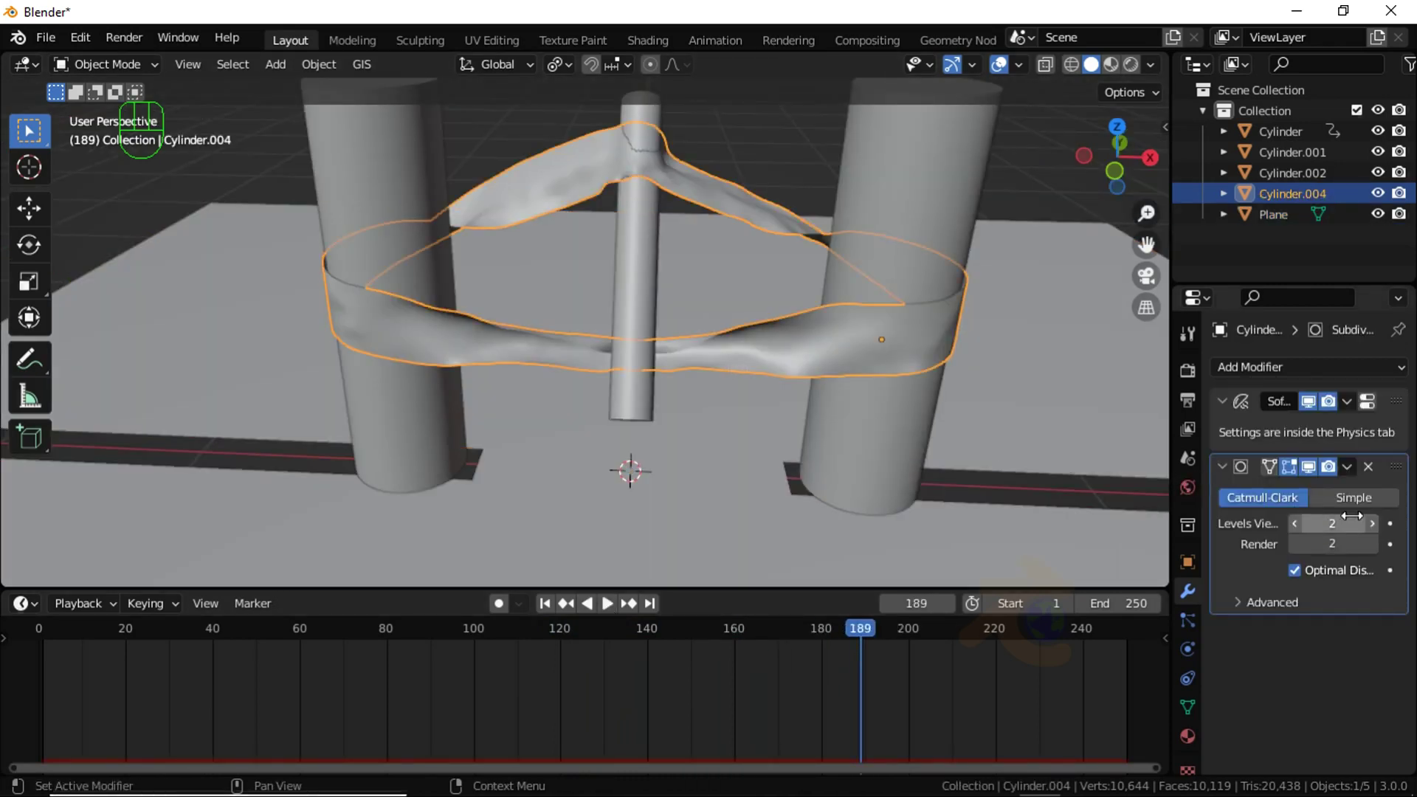
Step: Raise the thin column's Softbody & Cloth outer collision thickness to 0.06
{"action": "left_click", "coordinate": [1197, 659]}
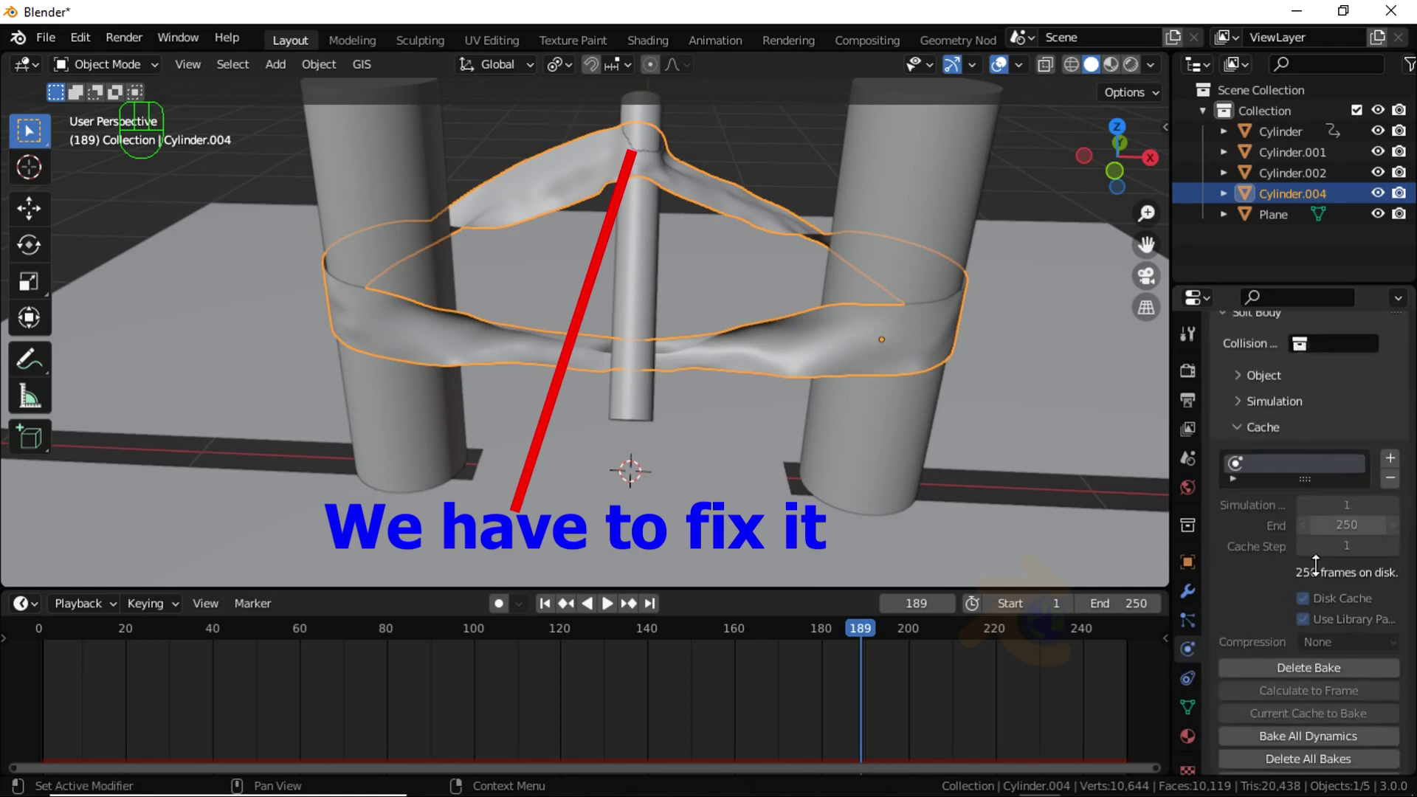
{"action": "left_click", "coordinate": [1313, 719]}
{"action": "left_click", "coordinate": [636, 291]}
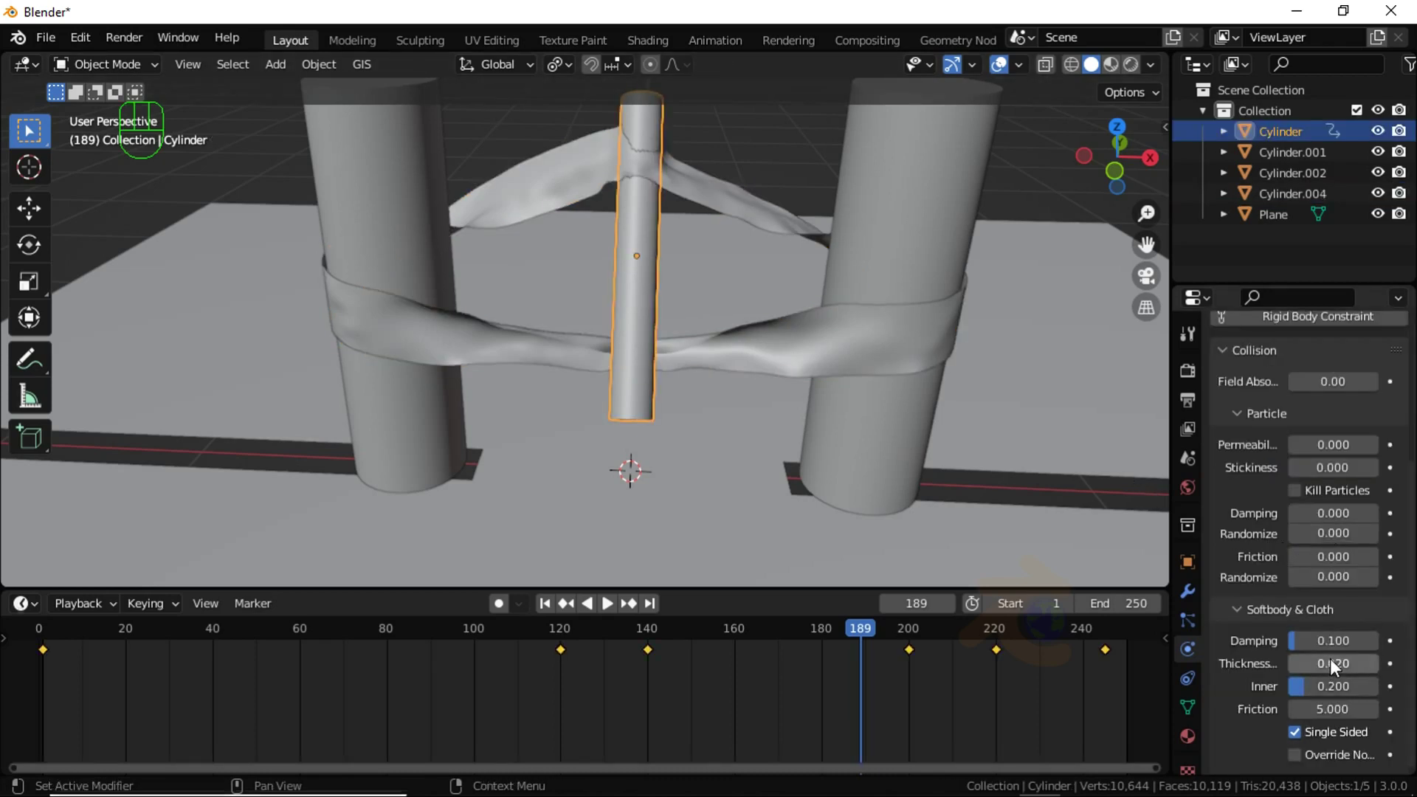
{"action": "left_click_drag", "start_coordinate": [1334, 669], "coordinate": [1348, 667]}
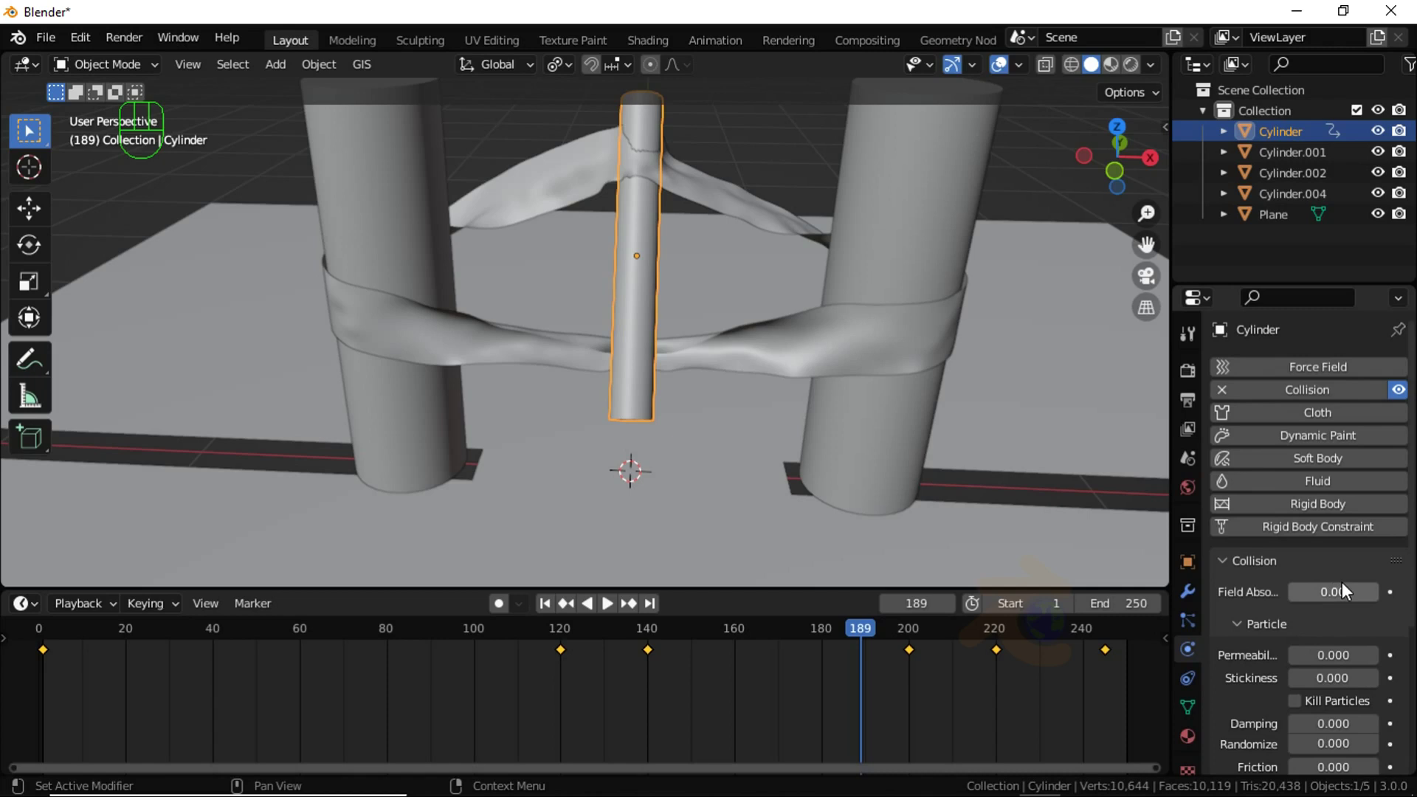
Step: Reselect the soft-body band and tilt to a top-down view of the scene
{"action": "left_click", "coordinate": [810, 360]}
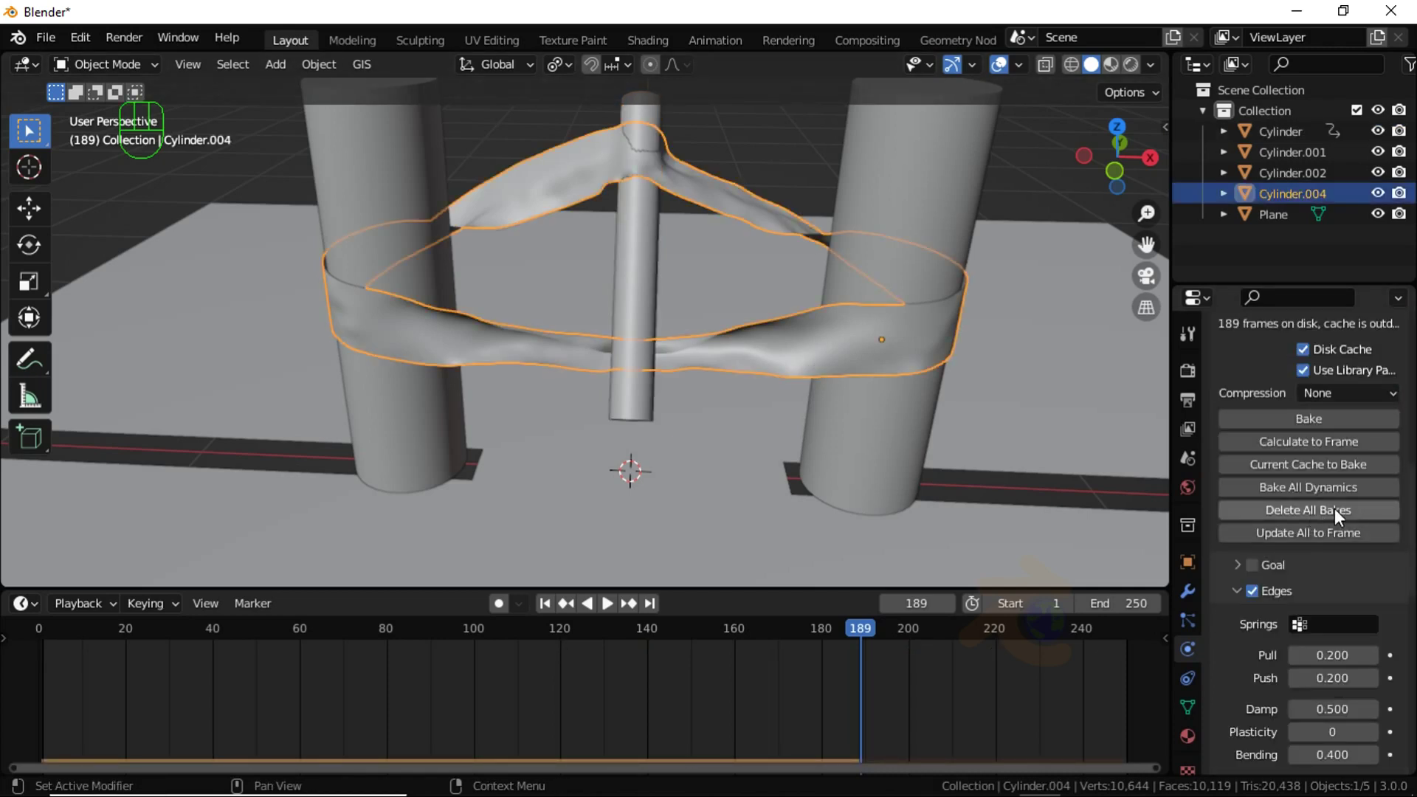
{"action": "left_click_drag", "start_coordinate": [789, 404], "coordinate": [933, 412]}
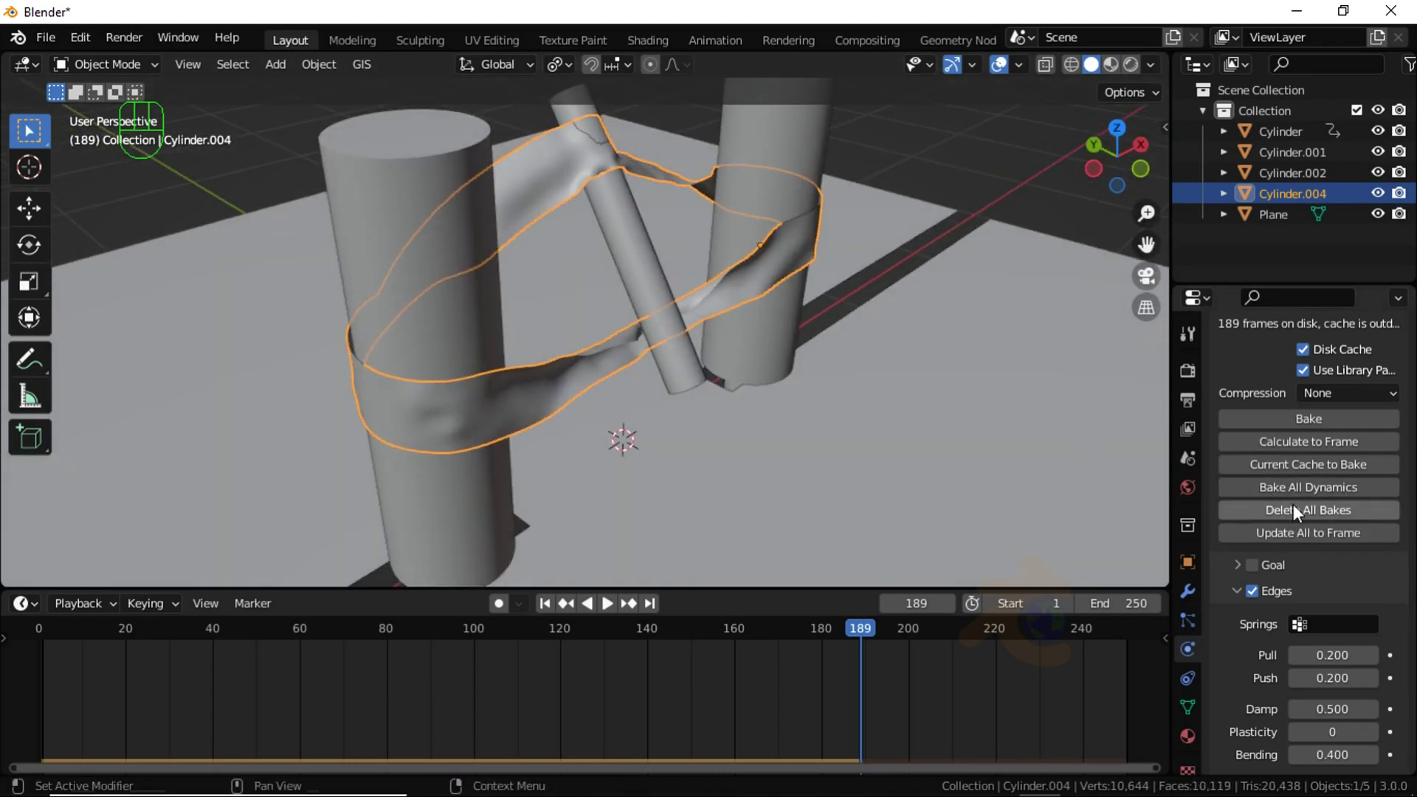
{"action": "left_click_drag", "start_coordinate": [1318, 496], "coordinate": [1061, 578]}
{"action": "left_click_drag", "start_coordinate": [1061, 578], "coordinate": [866, 240]}
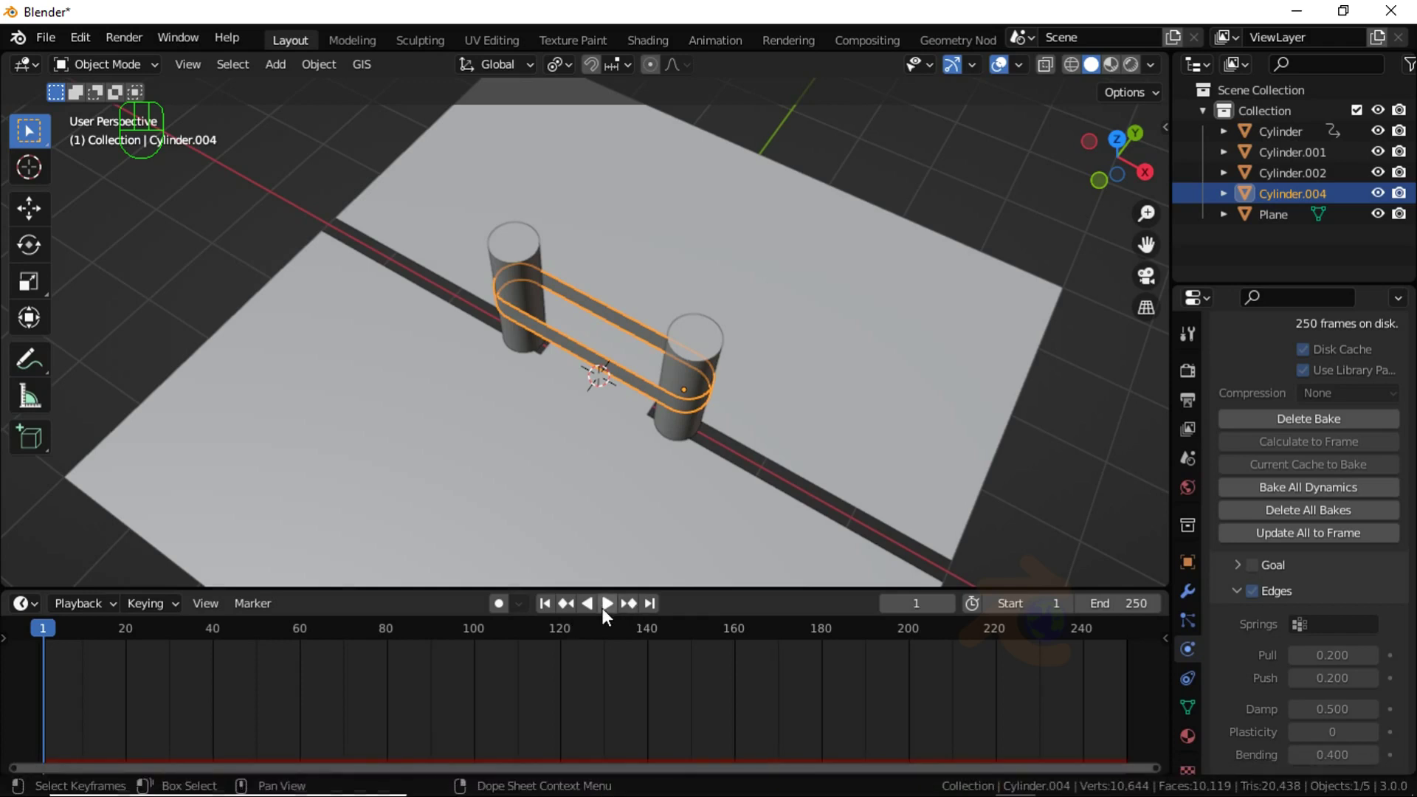
Step: Run the rebaked animation from frame 1, pausing and resuming as the band wraps the sinking columns
{"action": "left_click", "coordinate": [609, 615]}
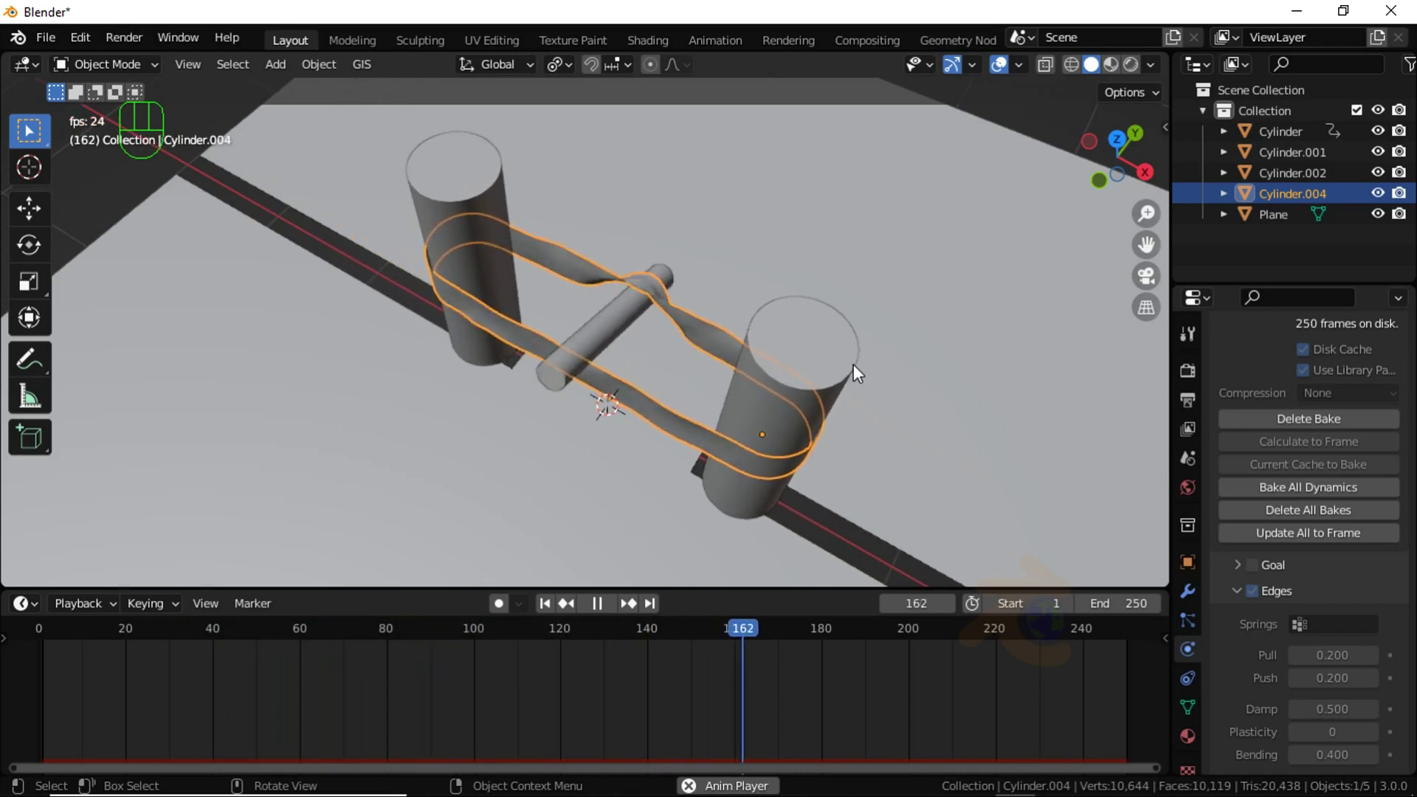
{"action": "key", "text": "space"}
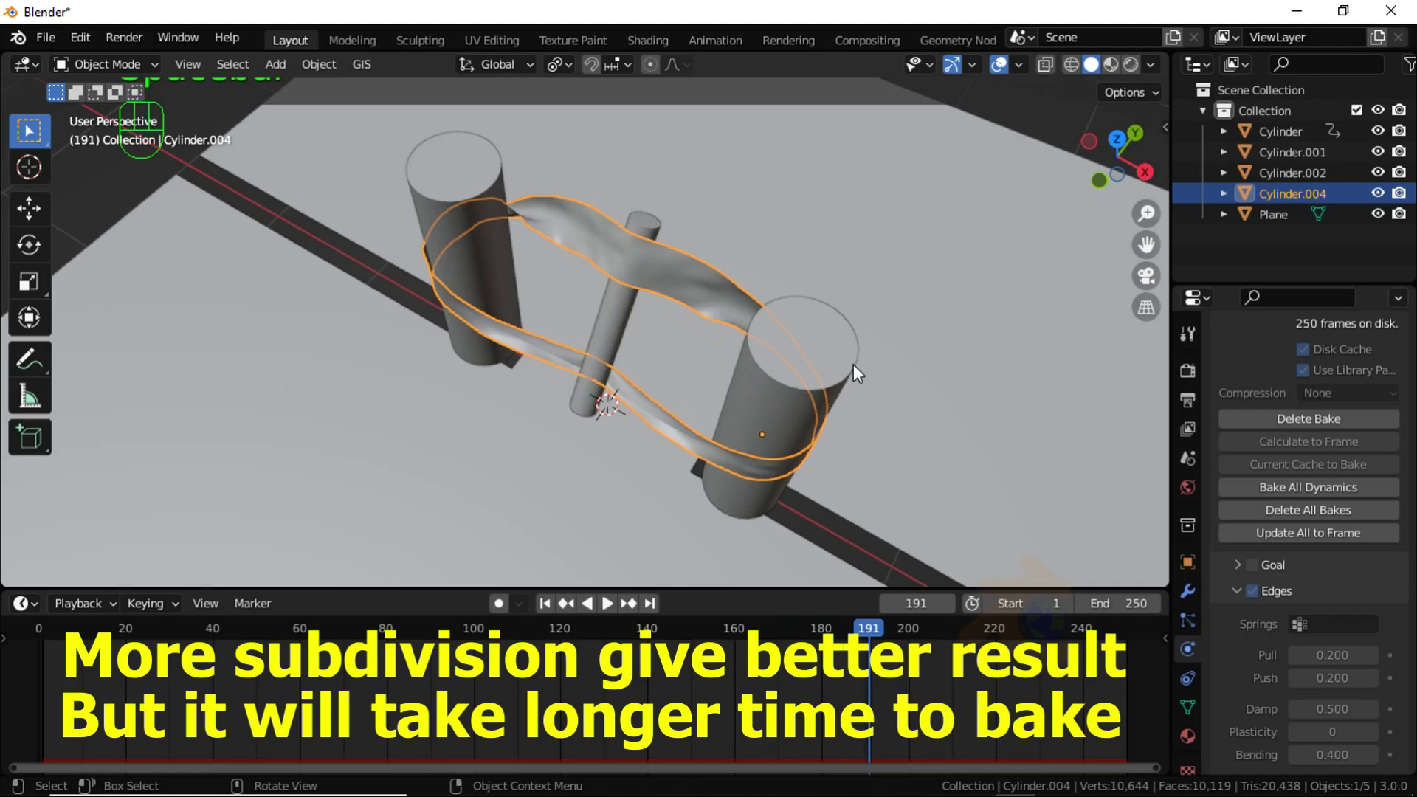
{"action": "key", "text": "space"}
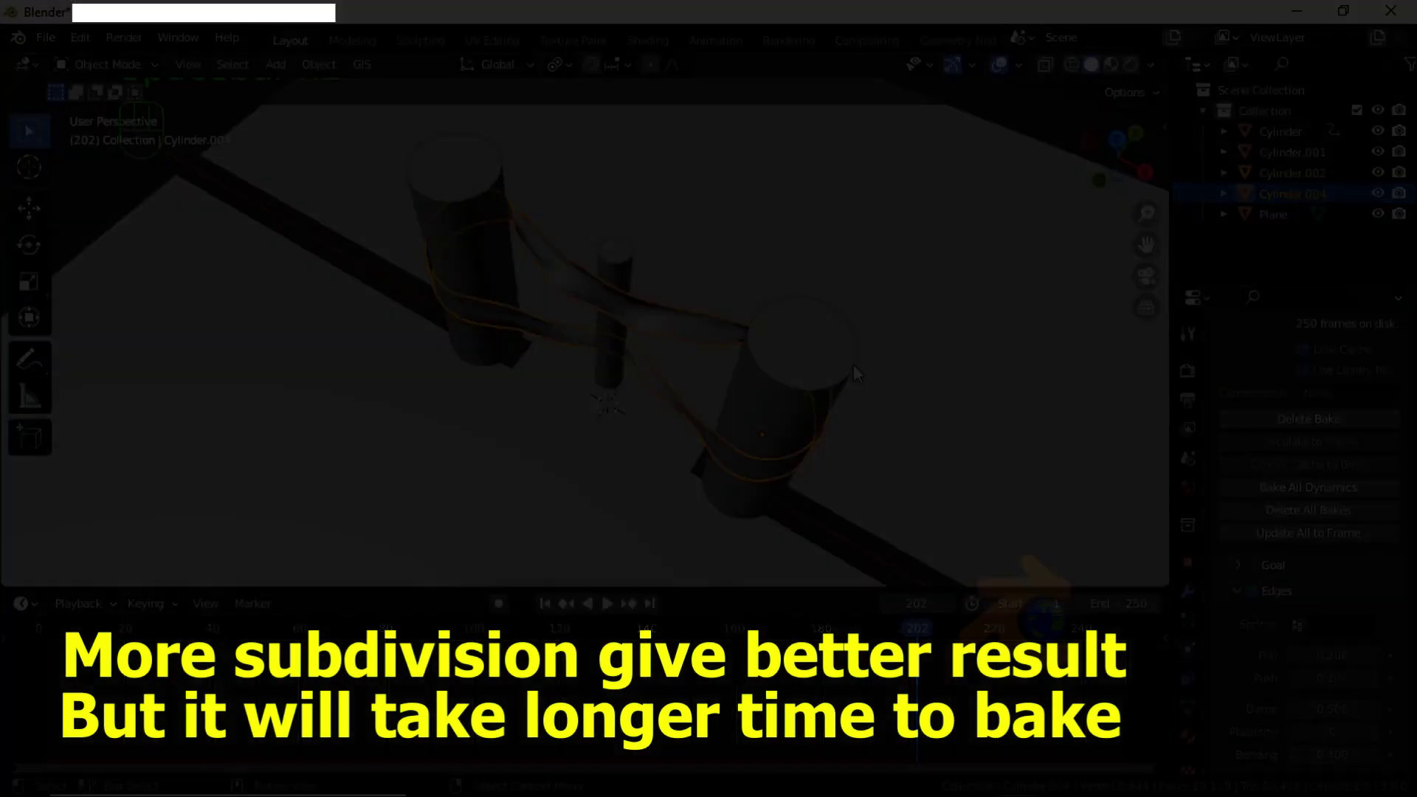